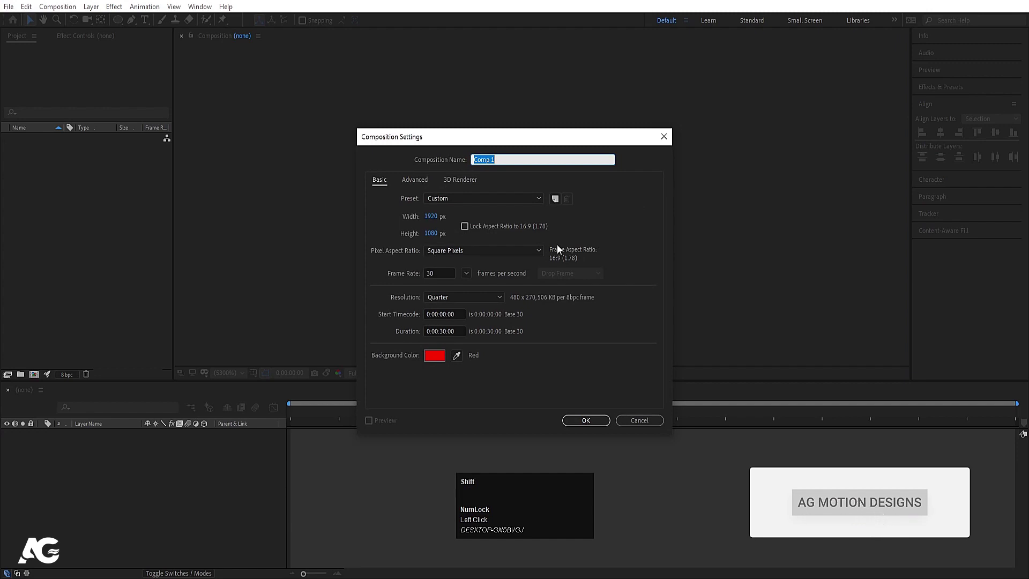
- Name the new 1920×1080, 30 fps composition 'Main Animation' and confirm the settings
text(ai)
key(space)
text(imation)
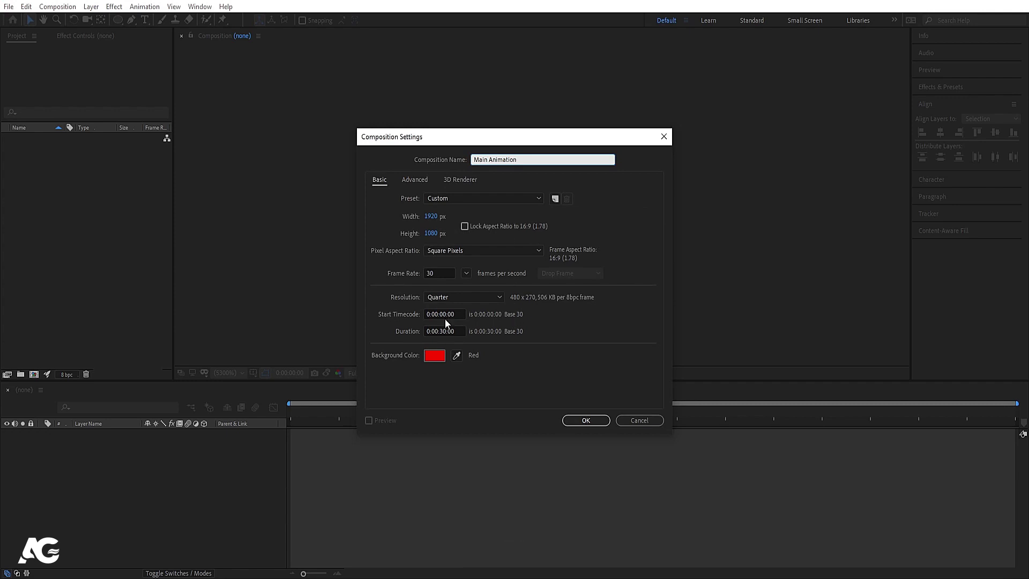
click(437, 357)
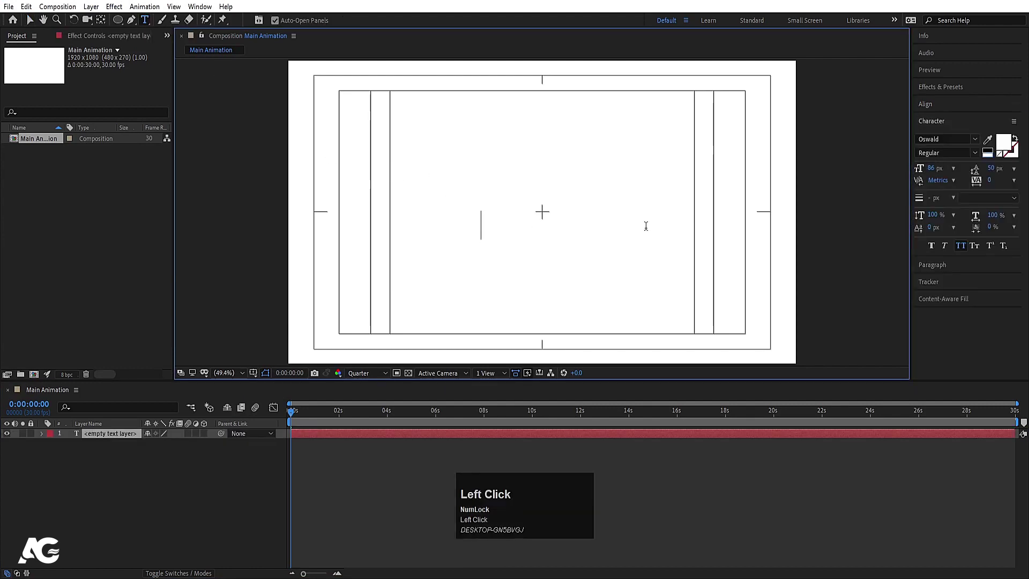
- Make the SUBSCRIBE text black Oswald, centre its anchor point and align it to the frame centre
key(shift+s)
key(shift+u)
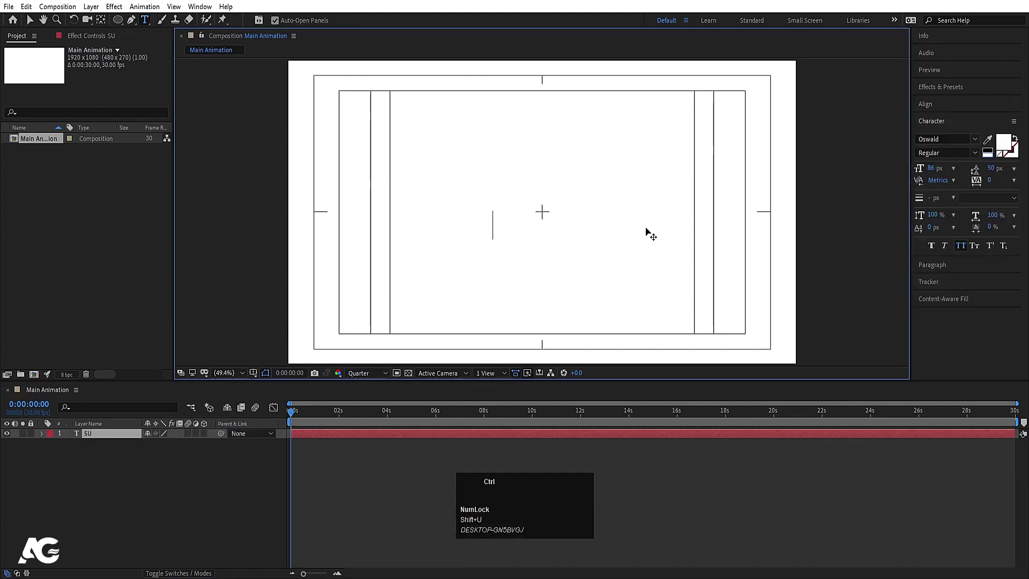
key(ctrl+a)
click(974, 219)
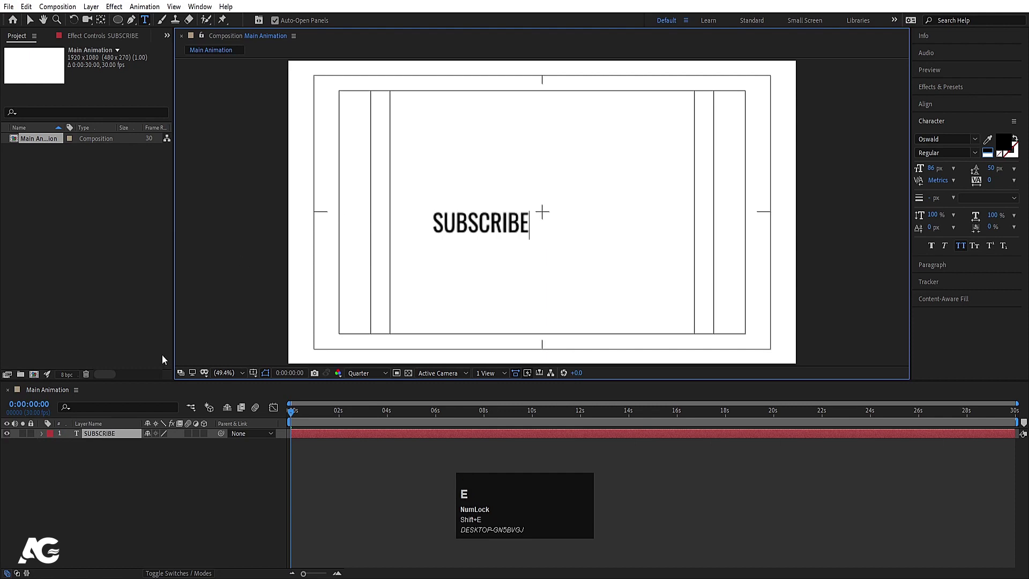
click(165, 459)
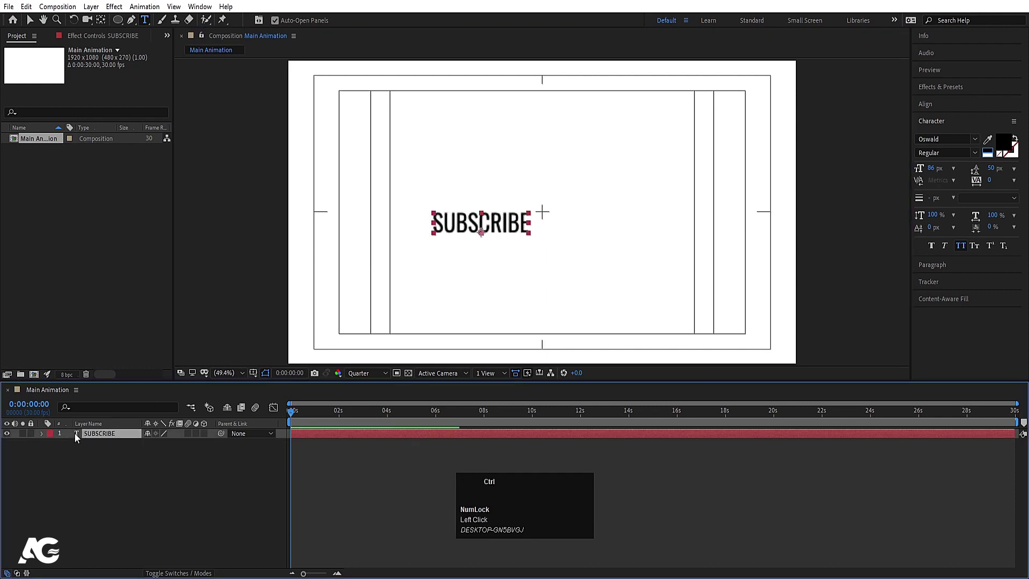
key(ctrl+alt+Home)
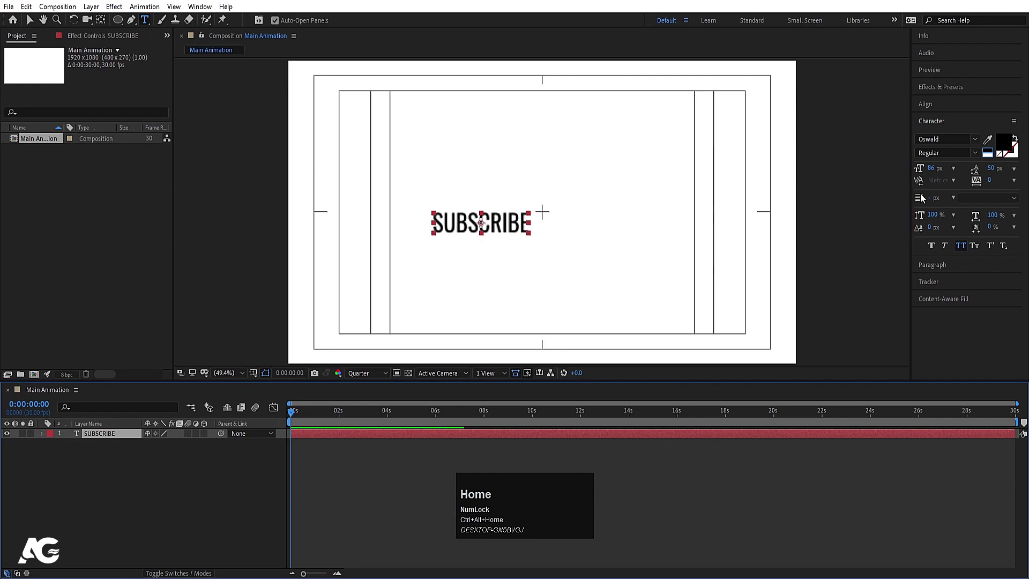
click(925, 114)
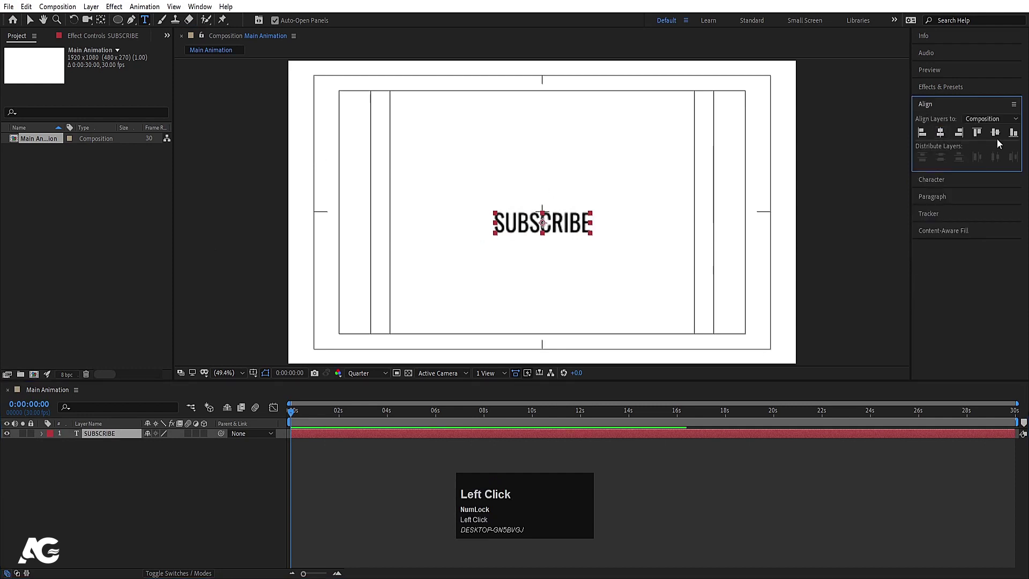
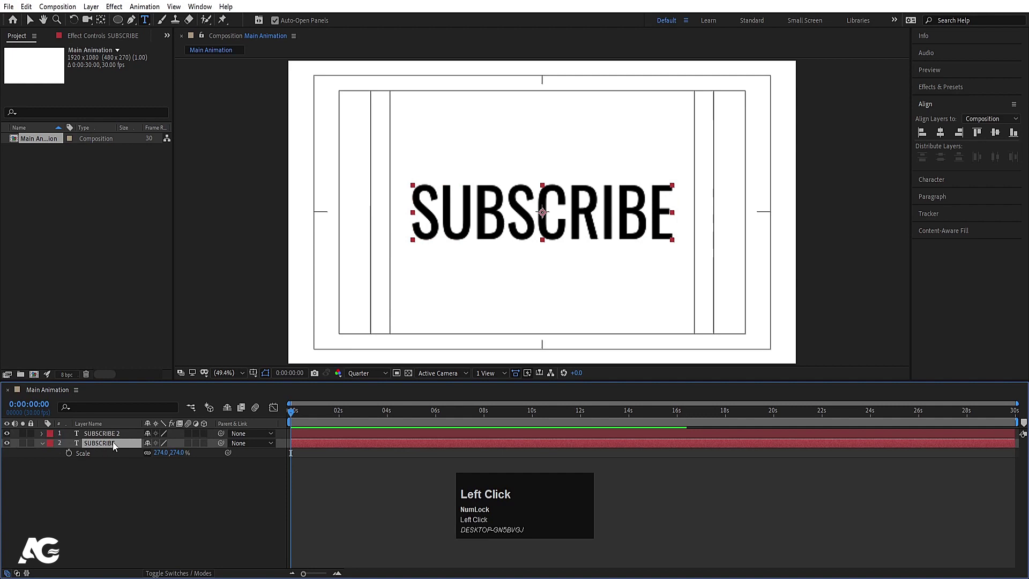
- Duplicate SUBSCRIBE and scale the lower copy to 953% with a 0.1 px stroke-only outline
key(s)
key(s)
drag(158, 459, 934, 186)
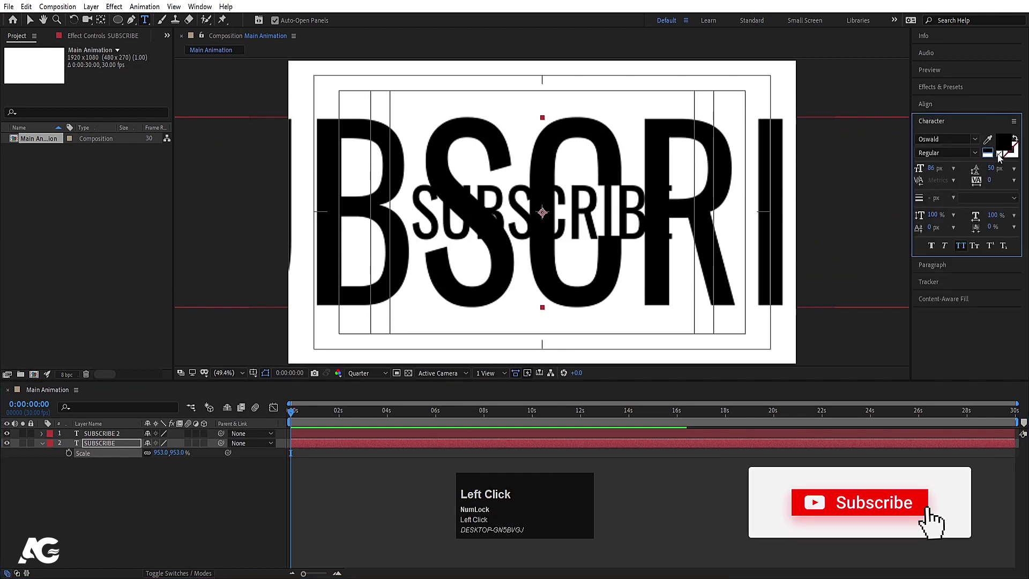
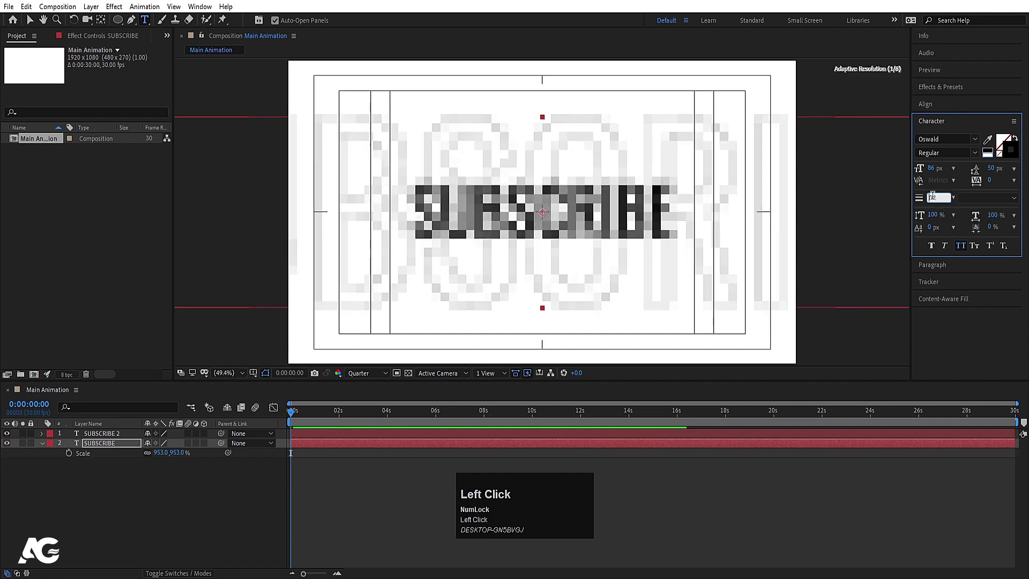
key(Return)
- Set preview resolution to Full and fade the outline copy to 40% opacity
click(195, 487)
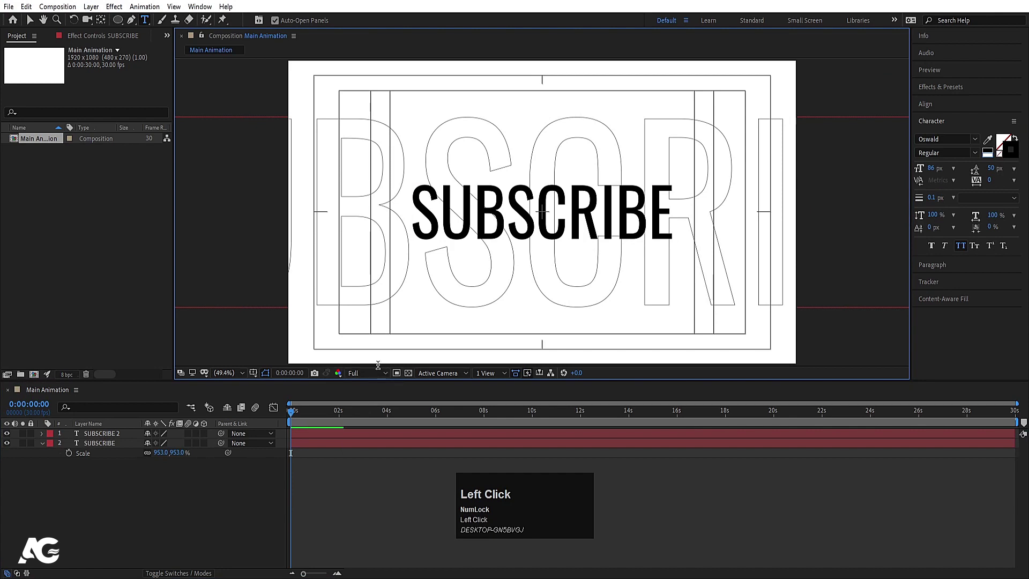
click(94, 450)
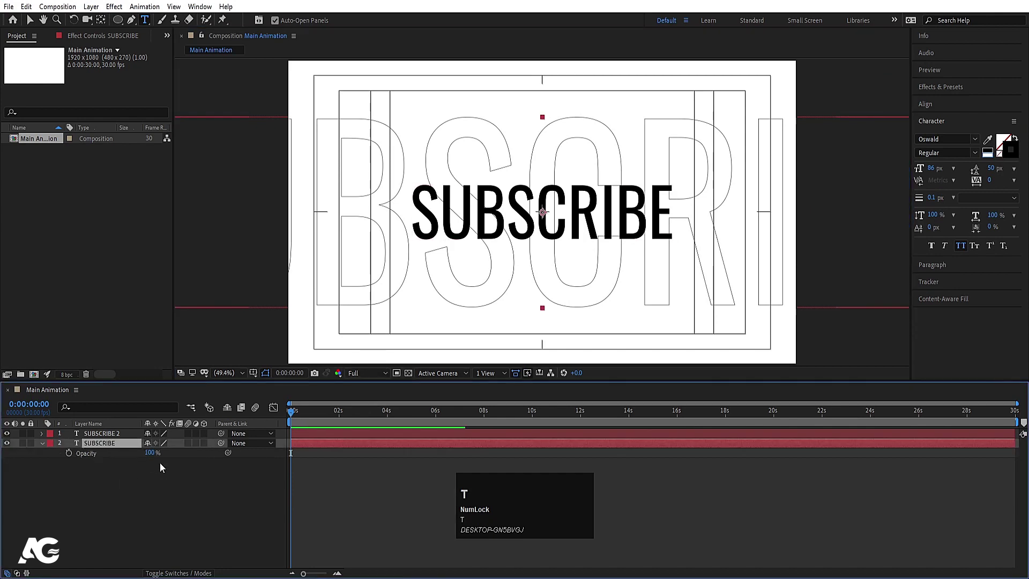
key(Return)
click(124, 487)
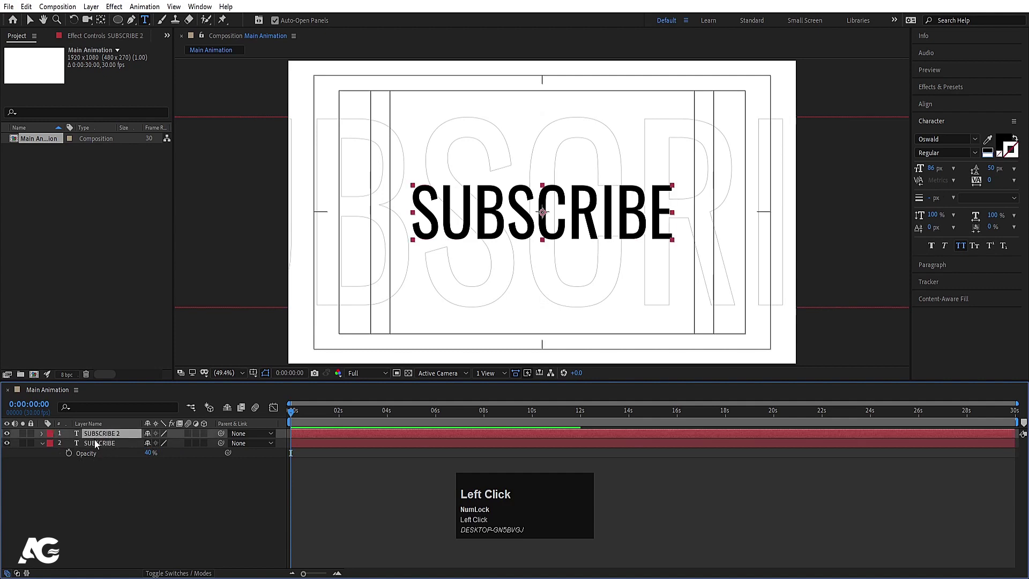
- Keyframe Position and Opacity on both SUBSCRIBE layers between frame 0 and about one second
key(p)
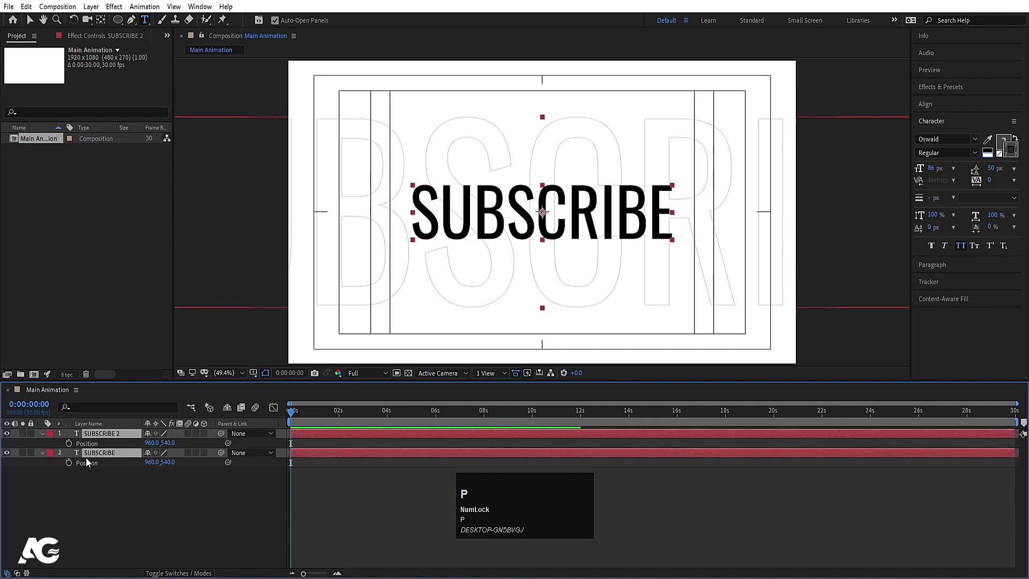
click(75, 447)
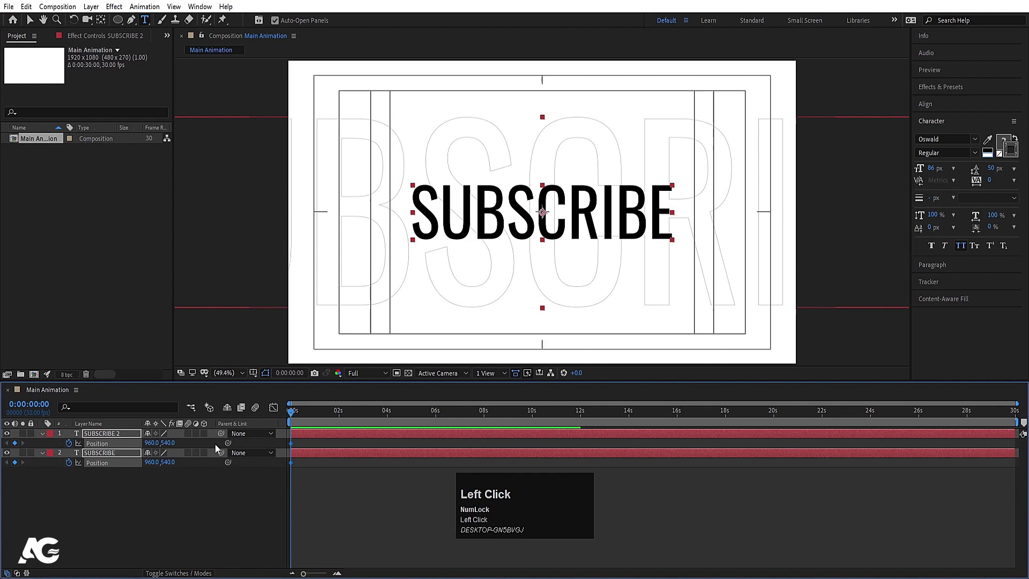
key(=)
key(=)
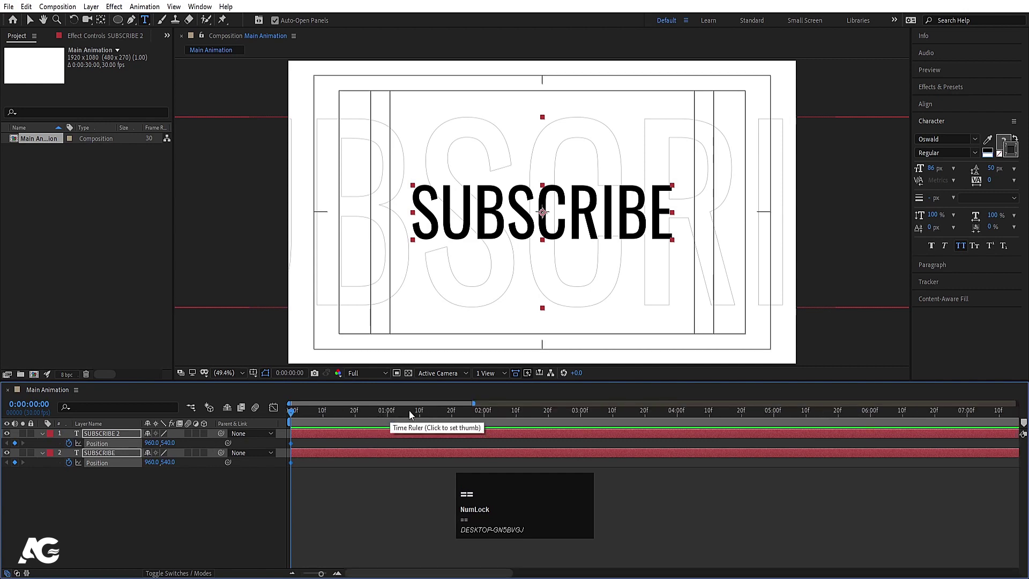
drag(18, 447, 120, 489)
key(ctrl+a)
key(t)
click(73, 447)
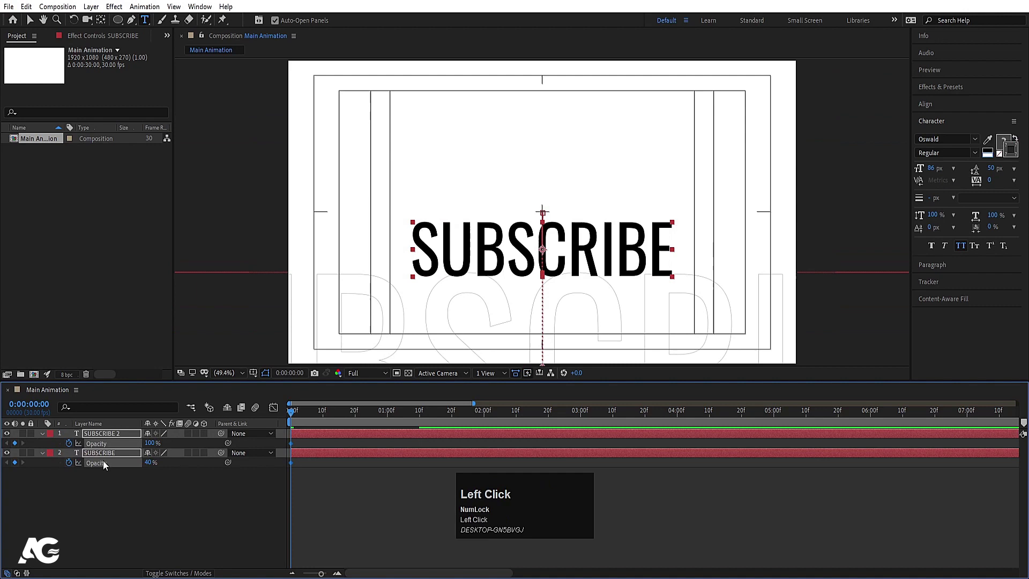
- Set the start keyframes lower and at 0% opacity, then apply Easy Ease to all keyframes
key(u)
text(uk)
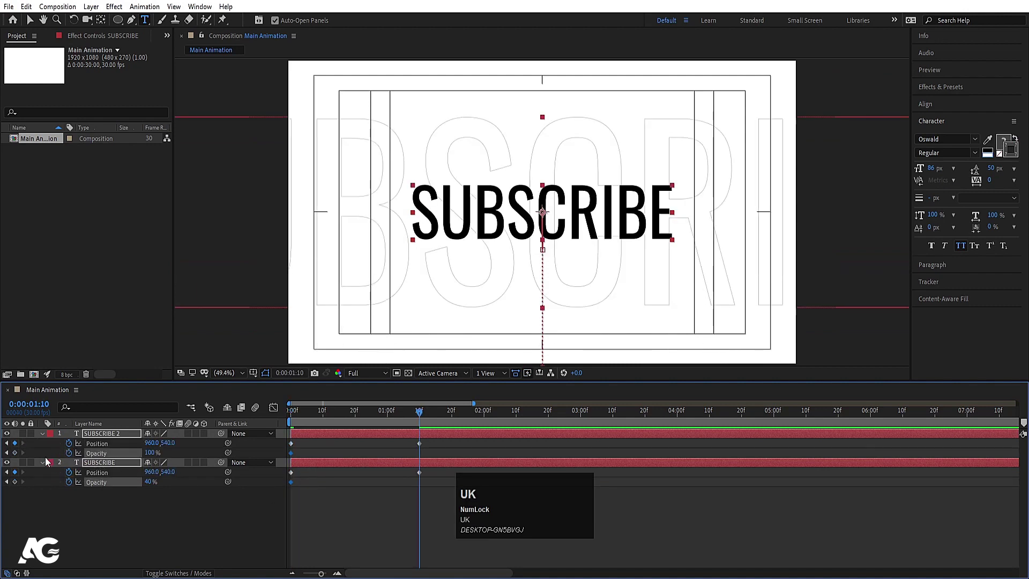
click(16, 456)
key(j)
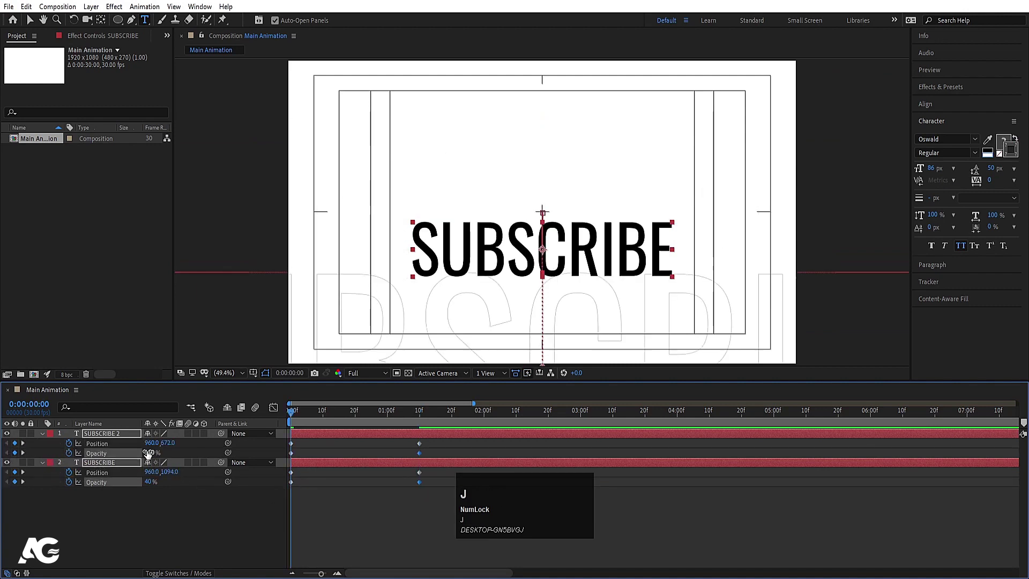
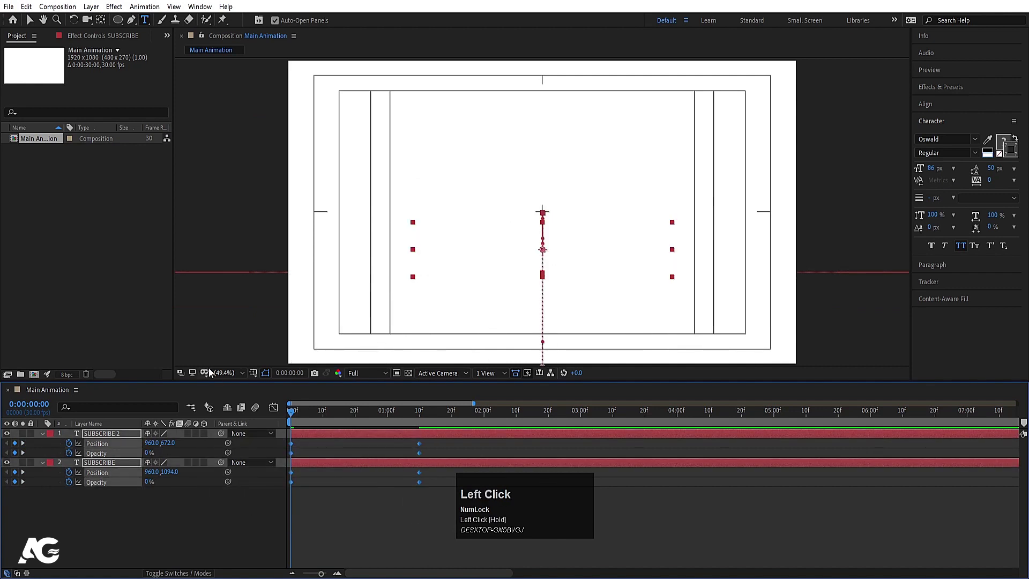
key(F9)
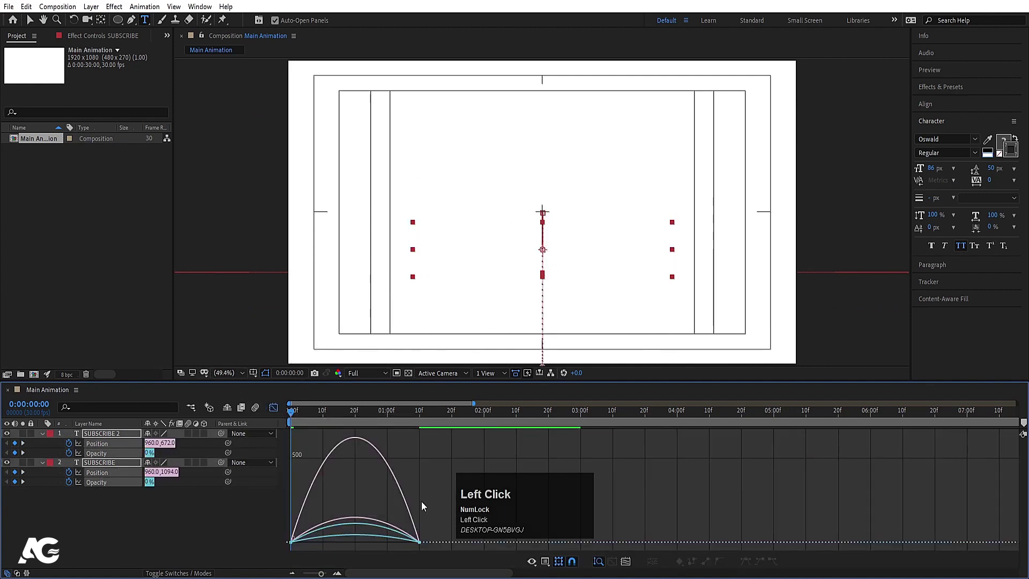
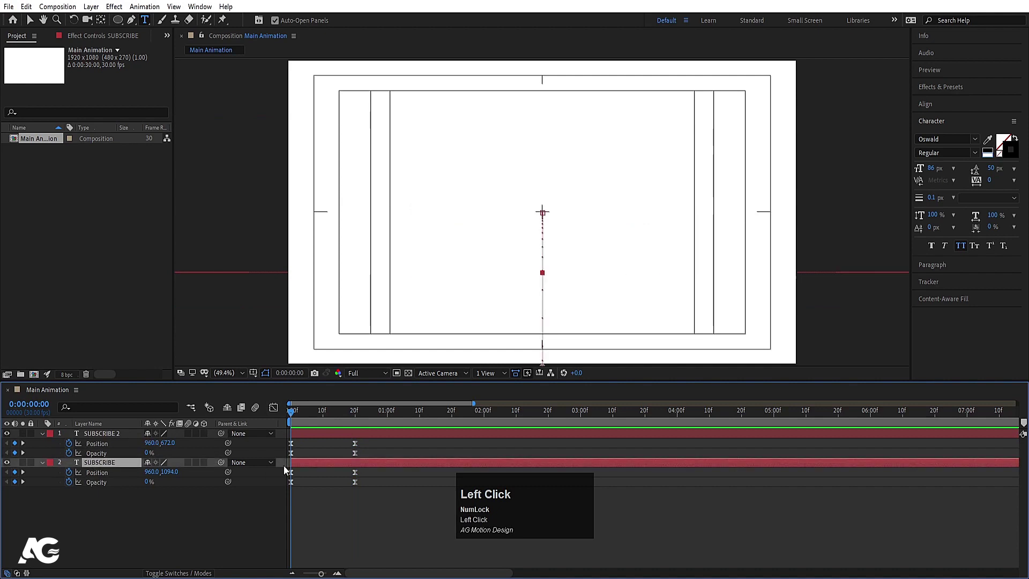
- Preview the SUBSCRIBE title rising and fading in from the start of the timeline
key(space)
click(294, 413)
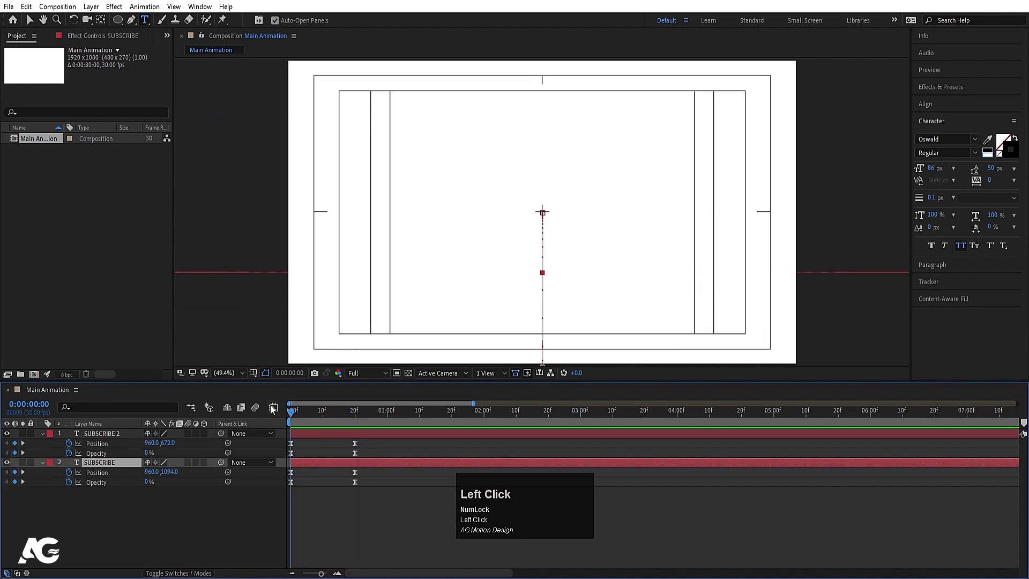
key(Page_Down)
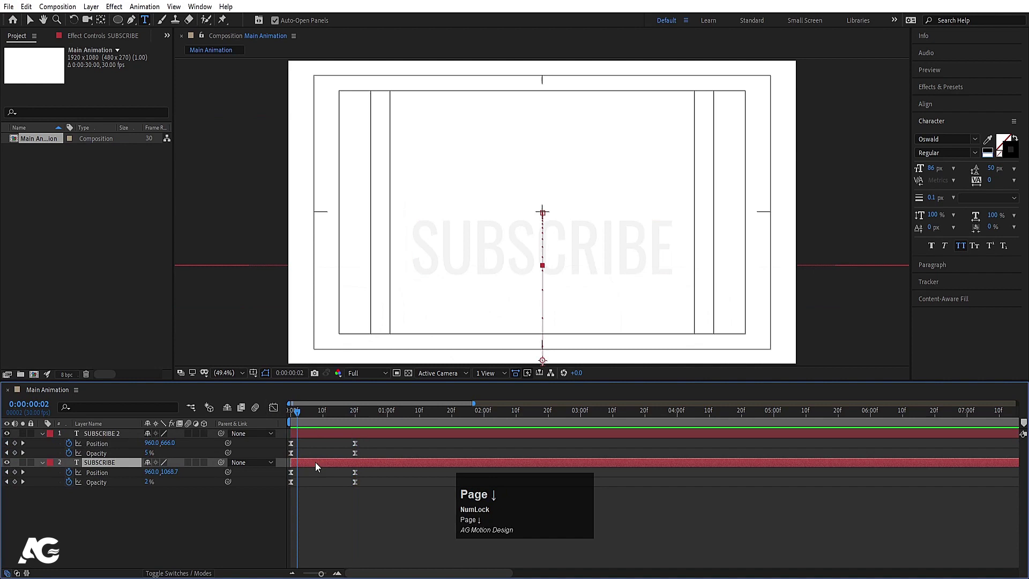
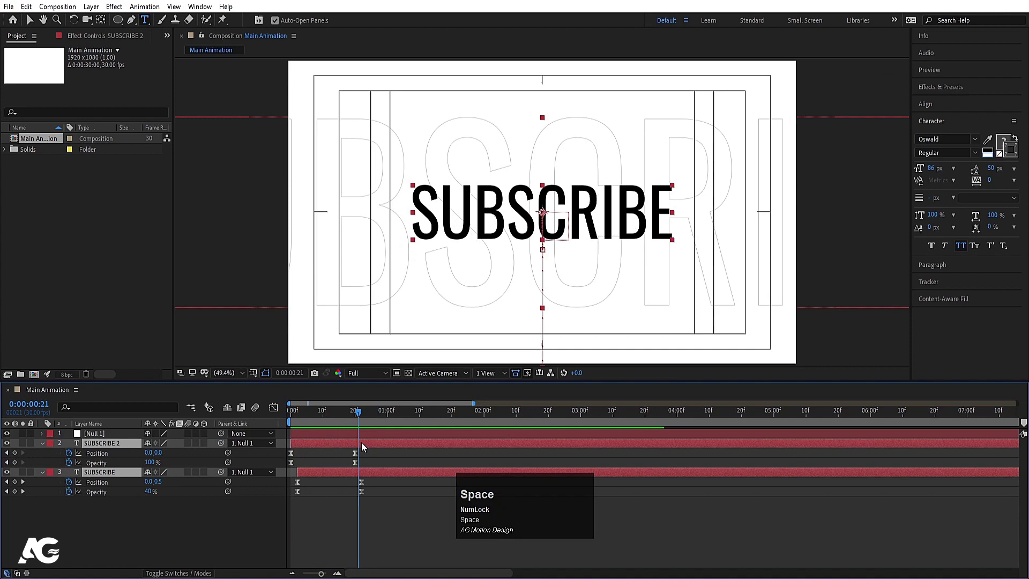
- Animate Null 1's scale from 100% to 120% with eased keyframes
drag(362, 420, 364, 440)
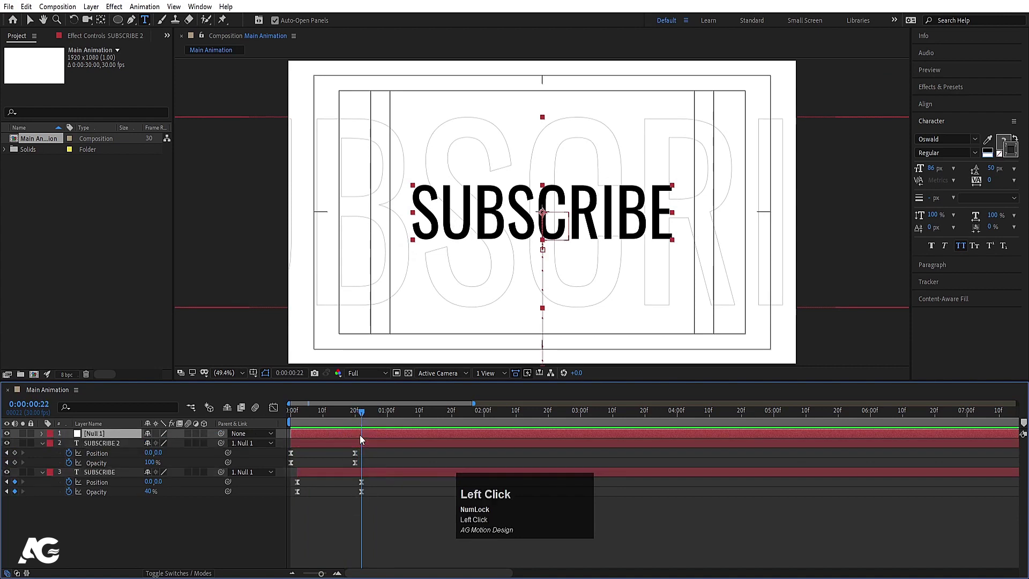
key(s)
click(71, 447)
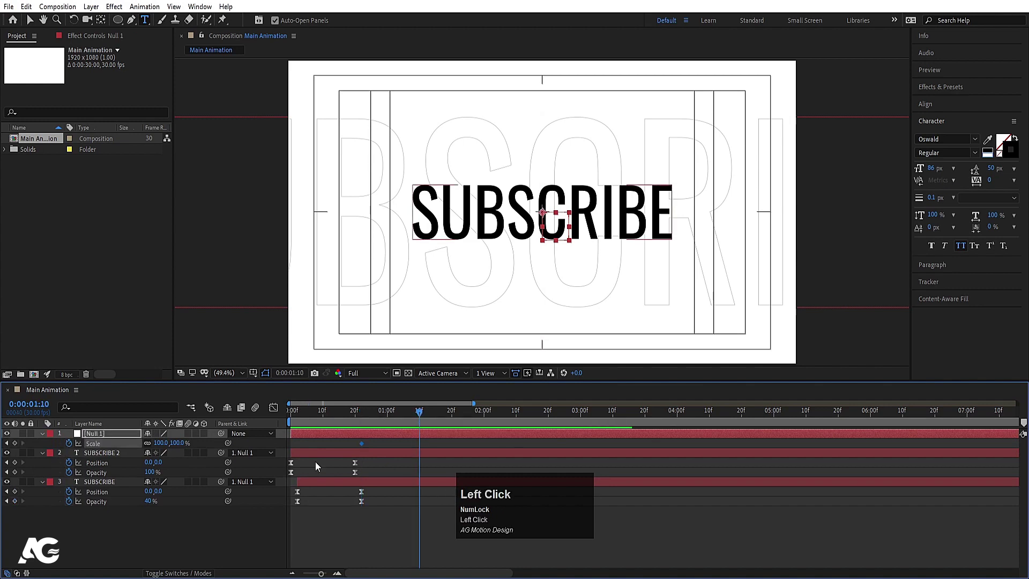
key(Return)
click(349, 448)
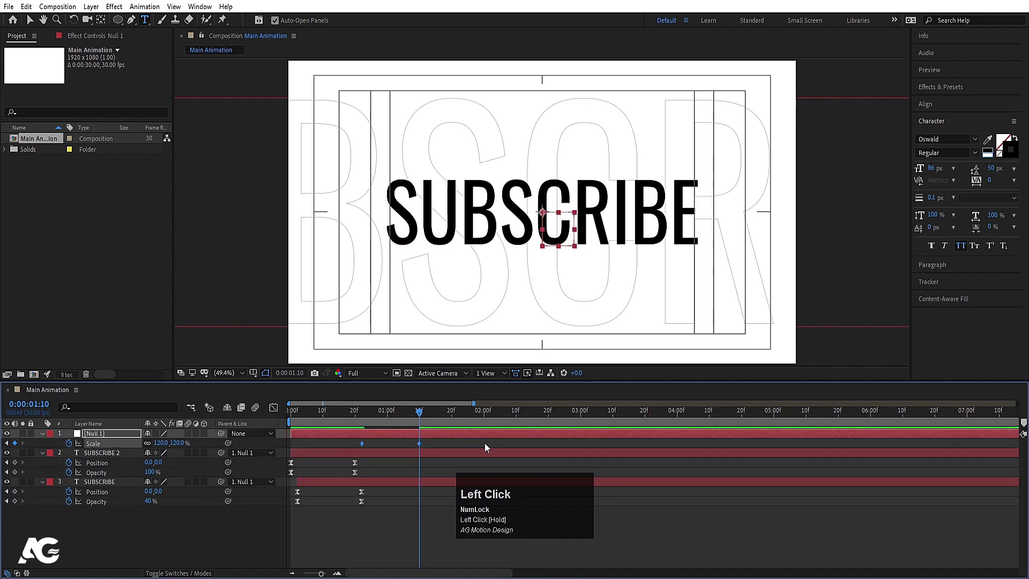
key(F9)
- Preview the parented title animation from the start of the timeline
drag(280, 414, 974, 219)
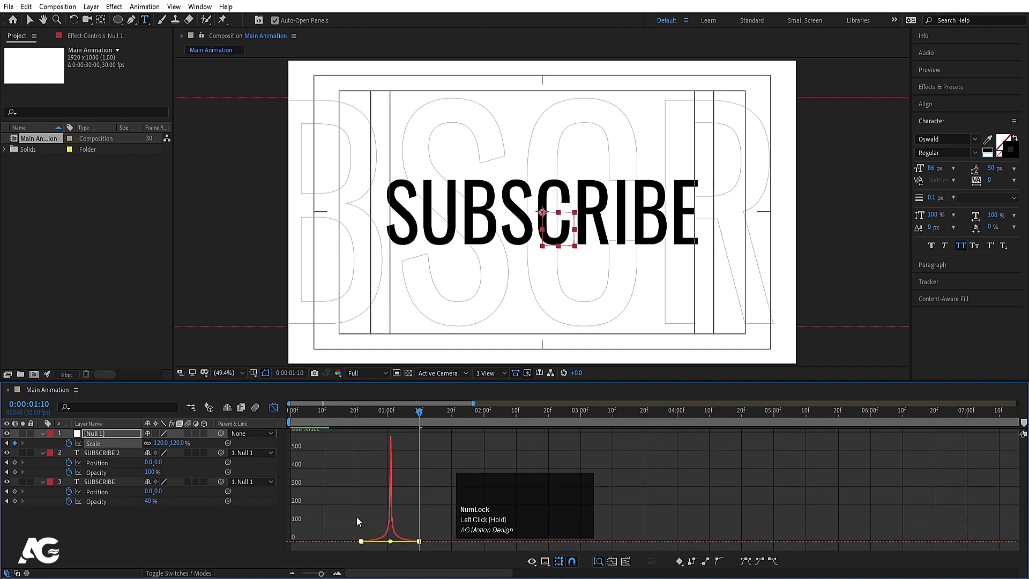
click(328, 419)
key(space)
click(360, 421)
key(space)
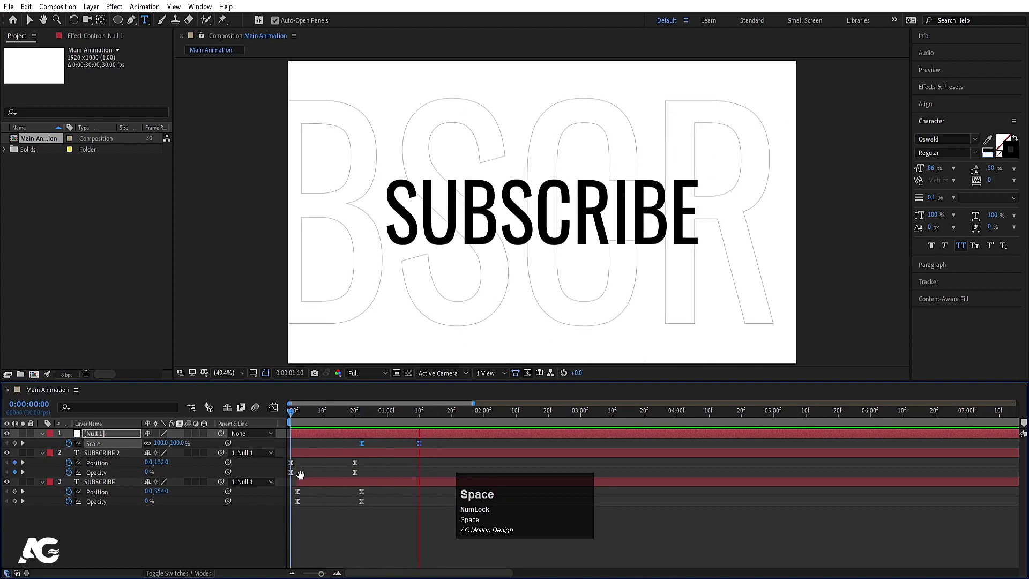
click(438, 448)
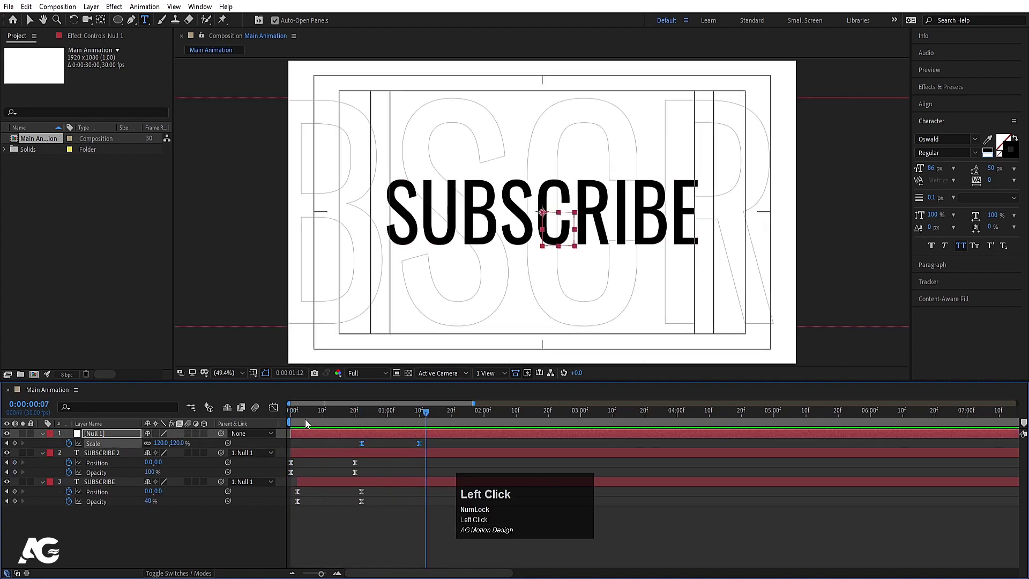
- Create a new White Solid 1 layer with Ctrl+Y
key(ctrl+y)
click(506, 364)
key(Return)
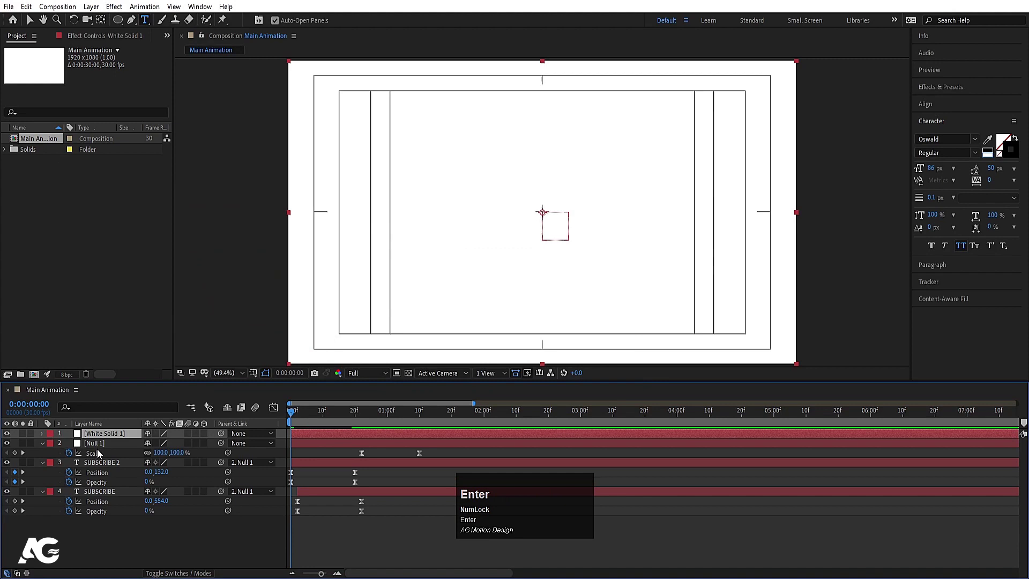
- Send White Solid 1 to the bottom of the stack and reveal SUBSCRIBE's keyframed properties
click(97, 440)
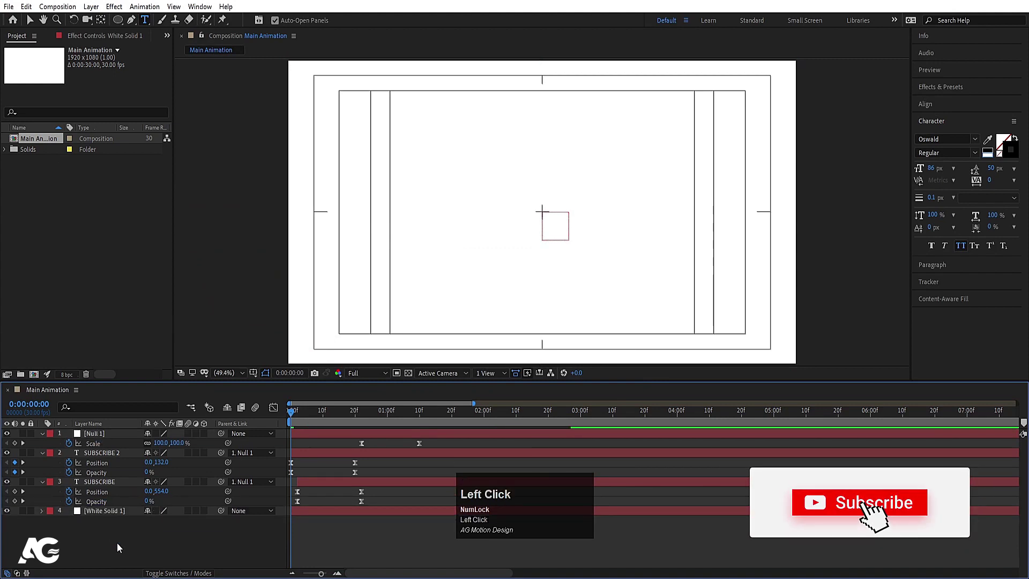
key(u)
key(space)
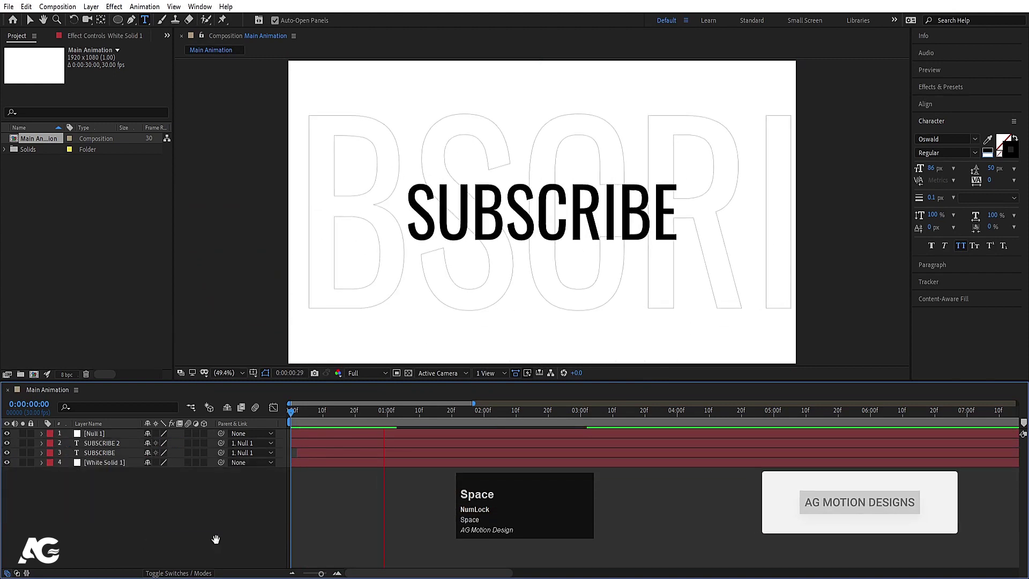
click(317, 421)
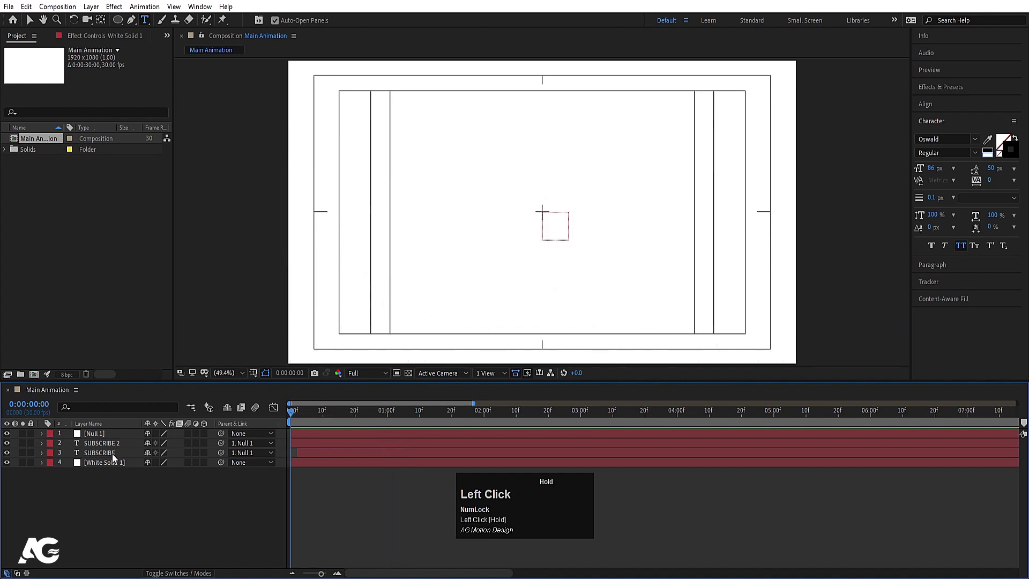
key(u)
text(uk)
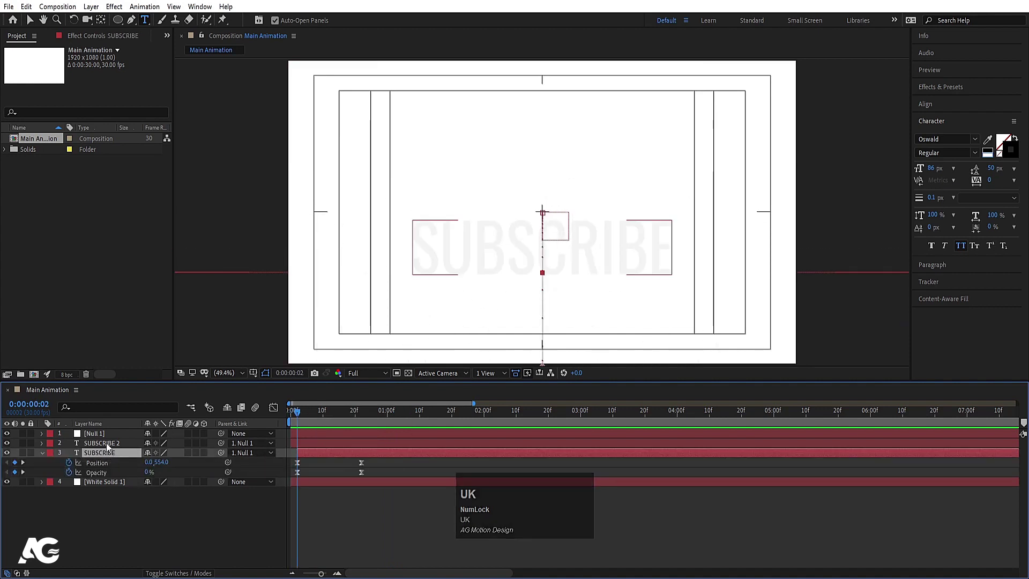
click(122, 528)
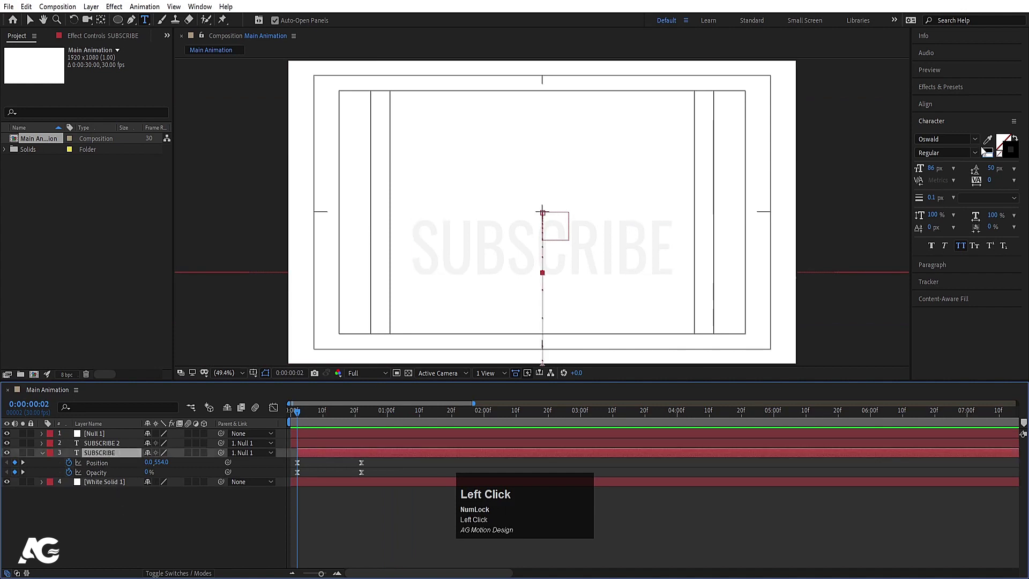
- Apply the Transform effect to SUBSCRIBE and keyframe its position to slide the outline sideways
key(k)
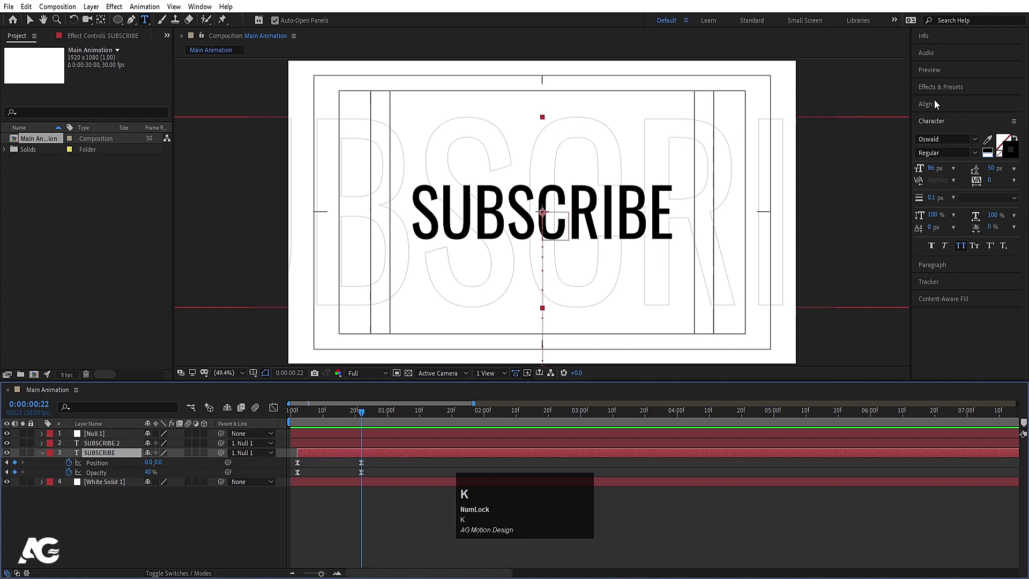
click(928, 89)
key(ctrl+a)
text(tran)
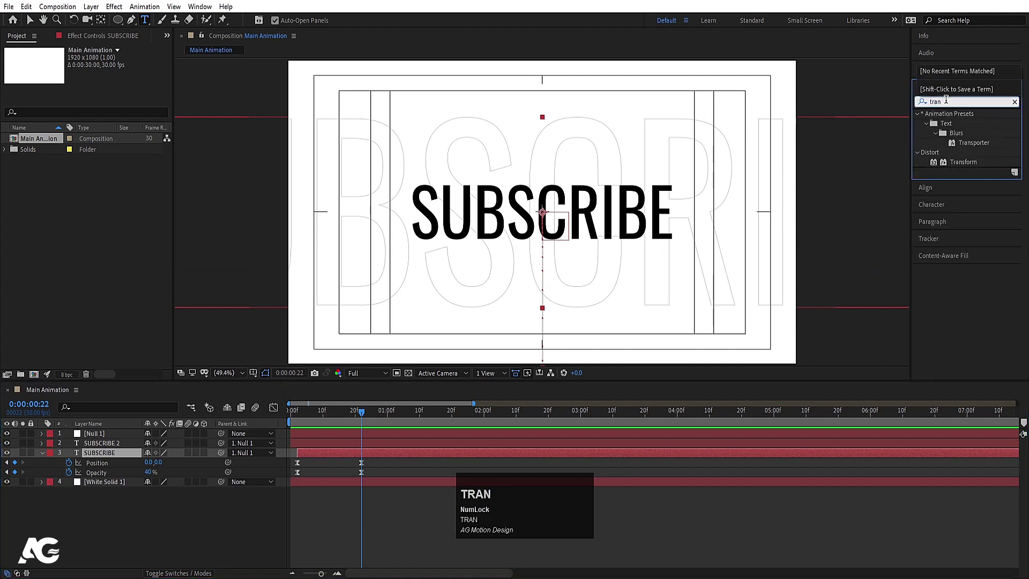
click(962, 165)
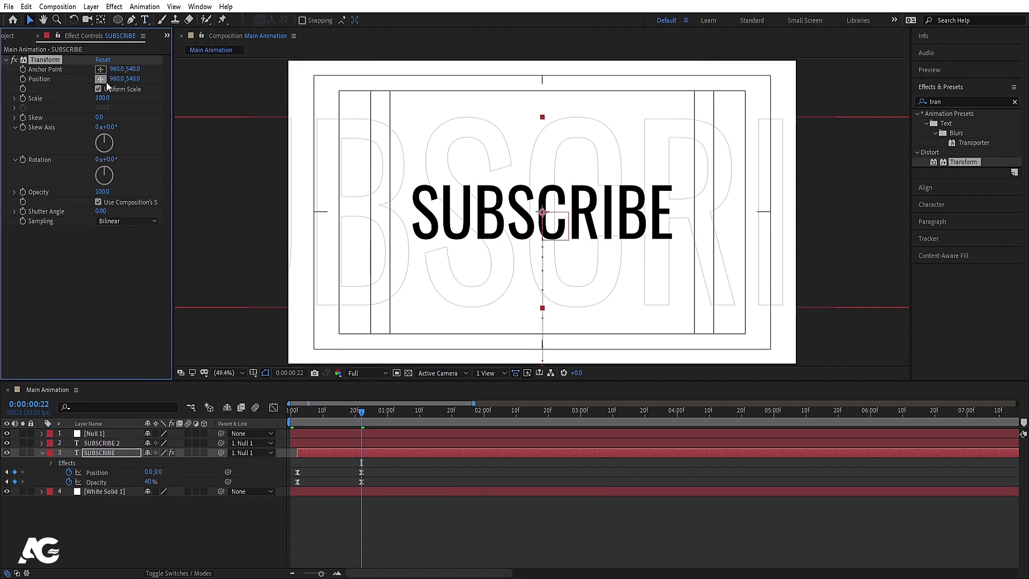
click(508, 528)
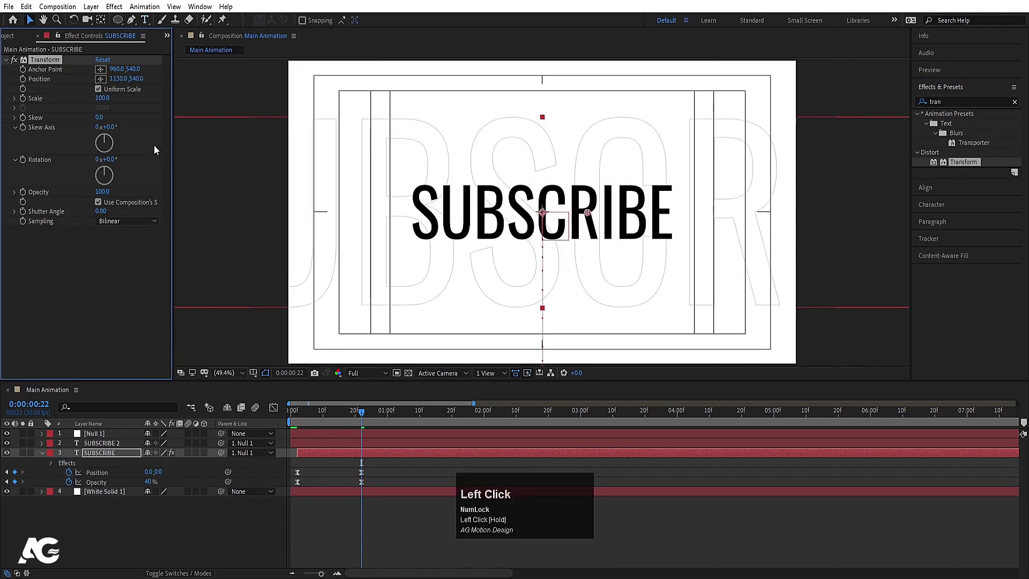
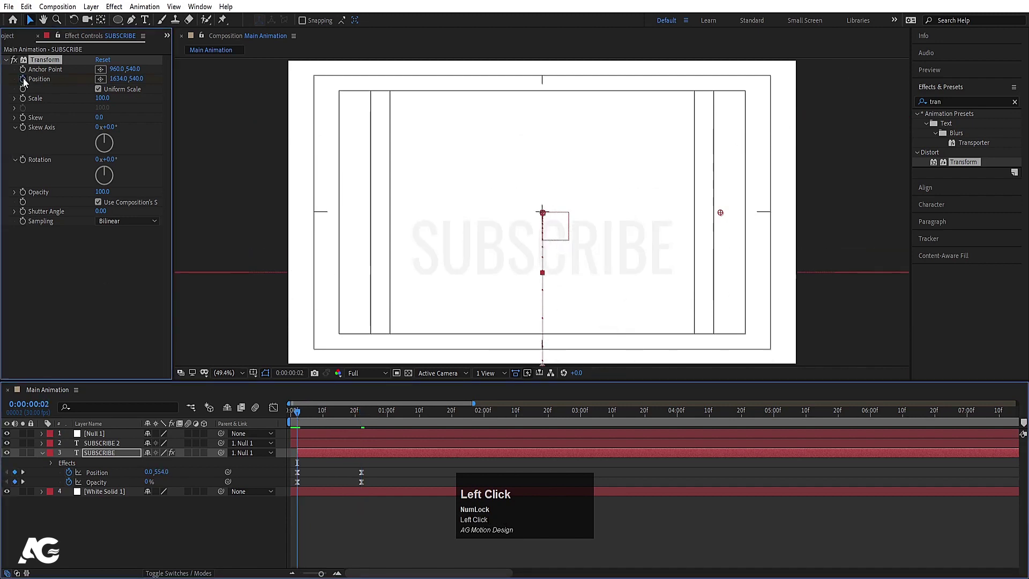
key(u)
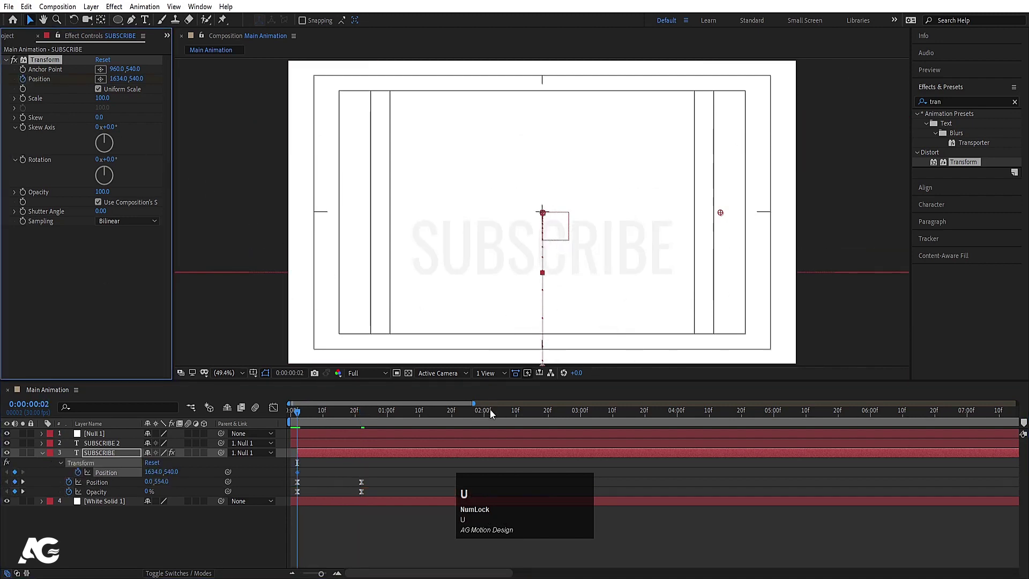
- Zoom out to the full 30-second timeline and preview the sliding outline animation
key(-)
key(-)
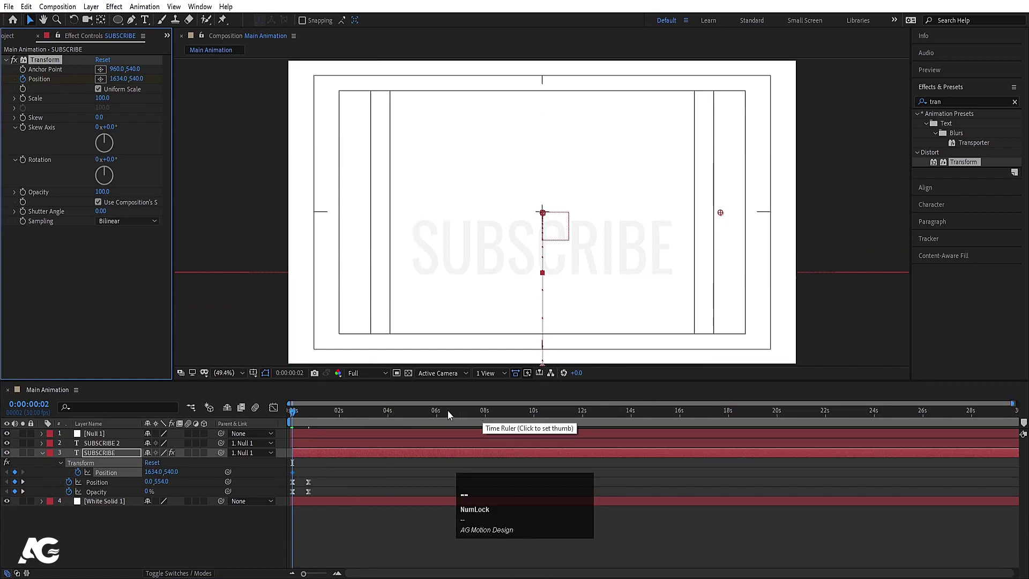
drag(439, 418, 302, 411)
key(space)
click(279, 415)
key(space)
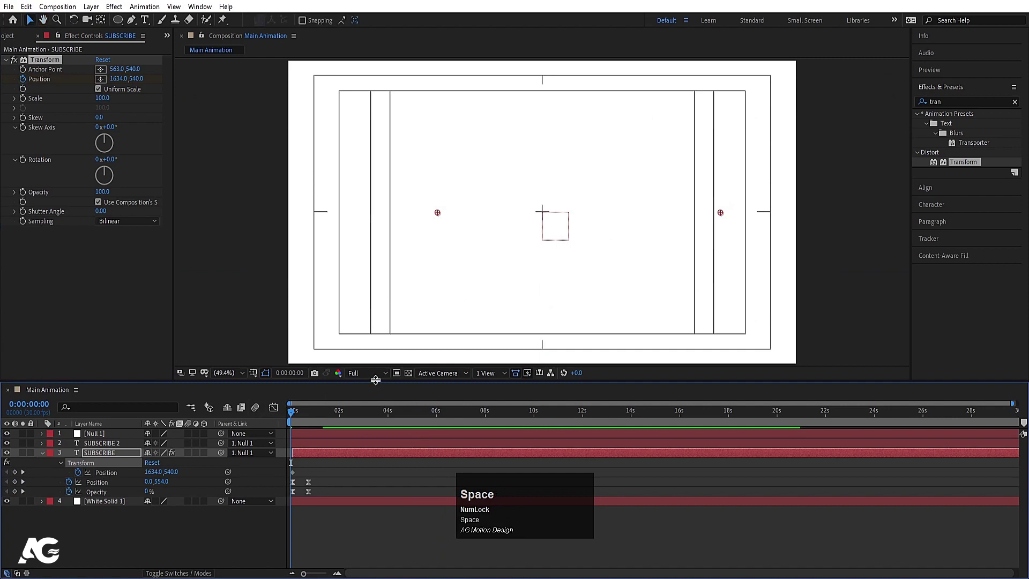
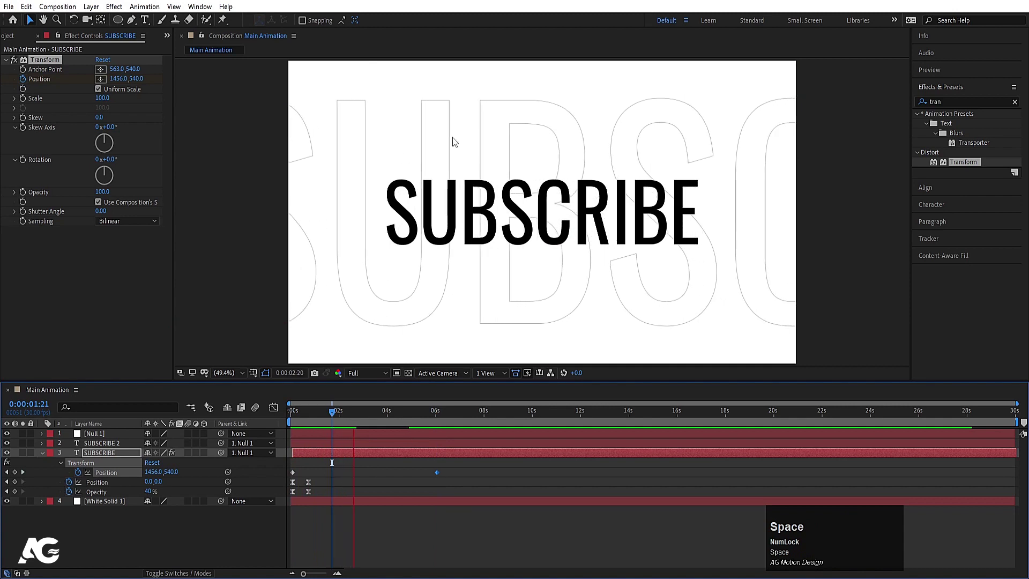
click(319, 419)
key(space)
click(353, 484)
- Pre-compose all layers into a nested composition named 'Subscribe' and preview it
key(u)
key(u)
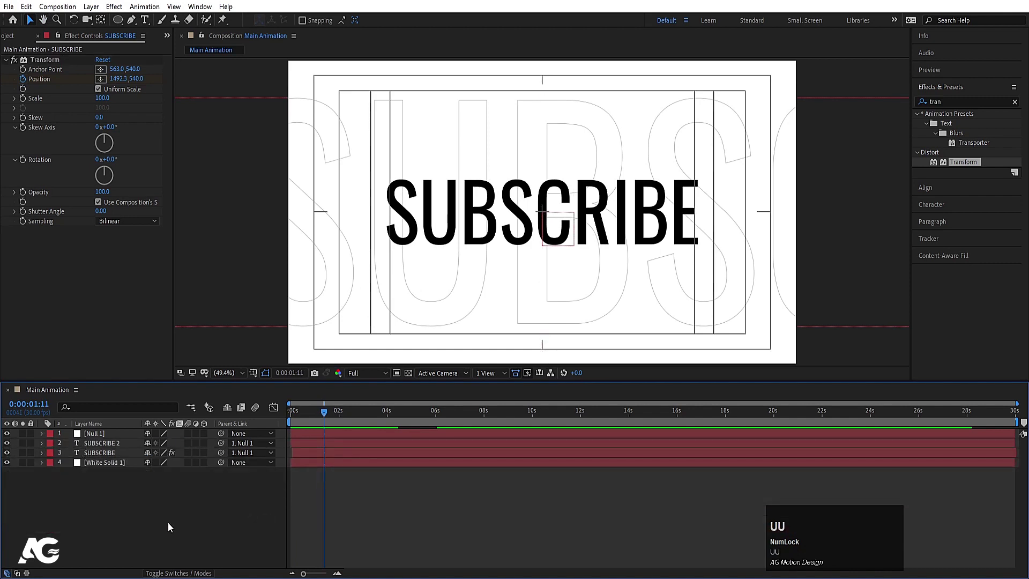
key(ctrl+a)
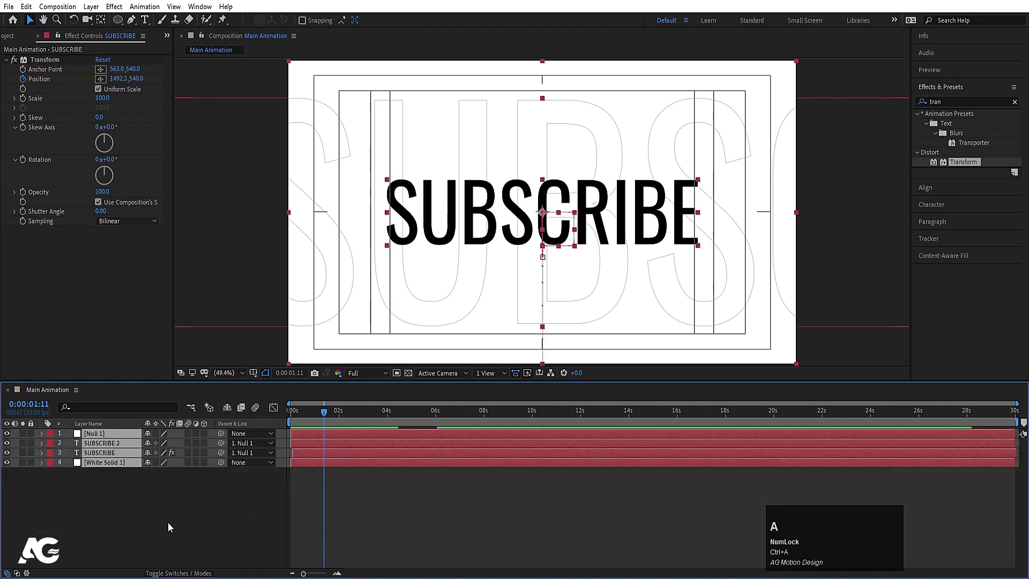
key(ctrl+shift+c)
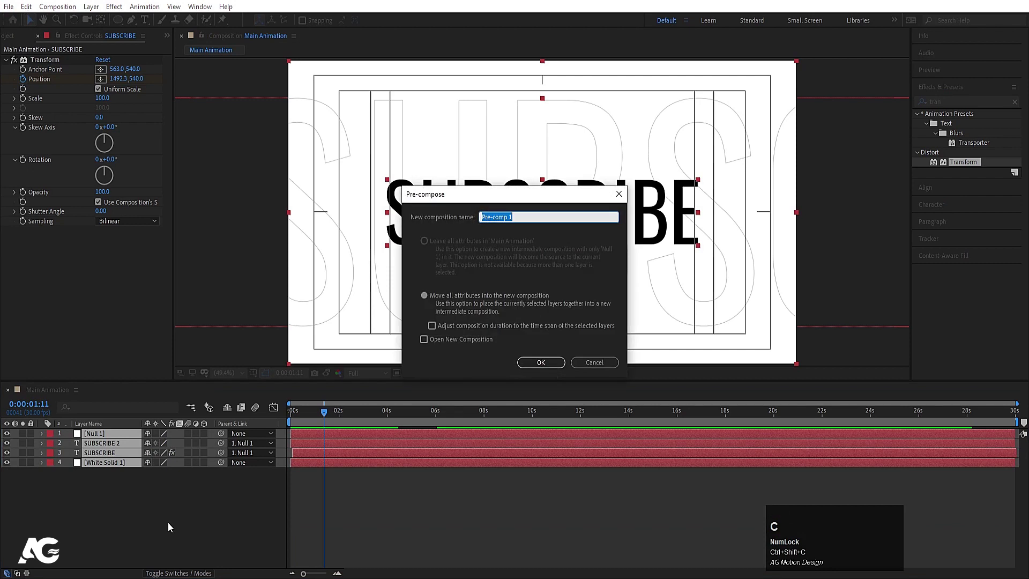
text(ubscribe)
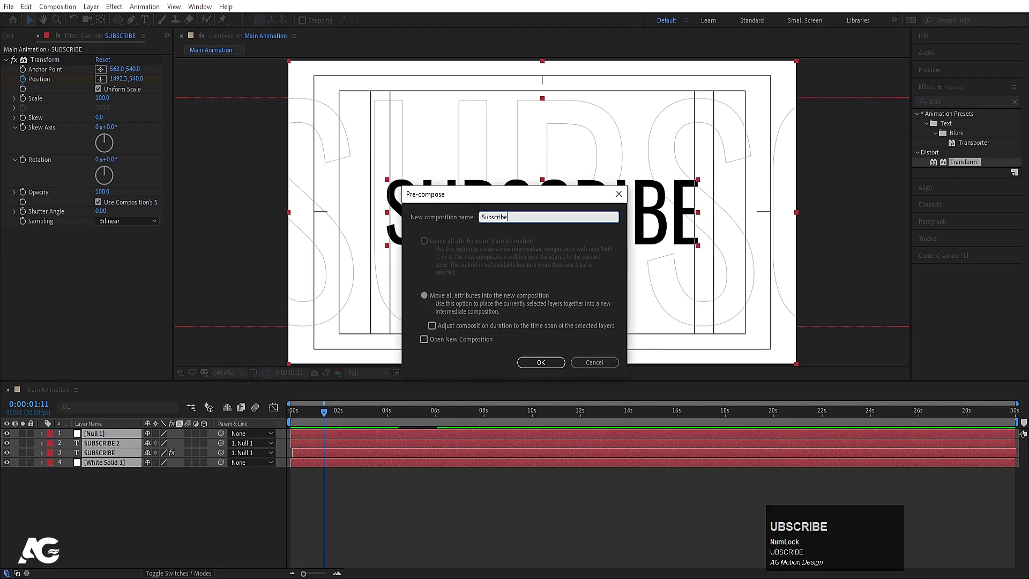
key(Return)
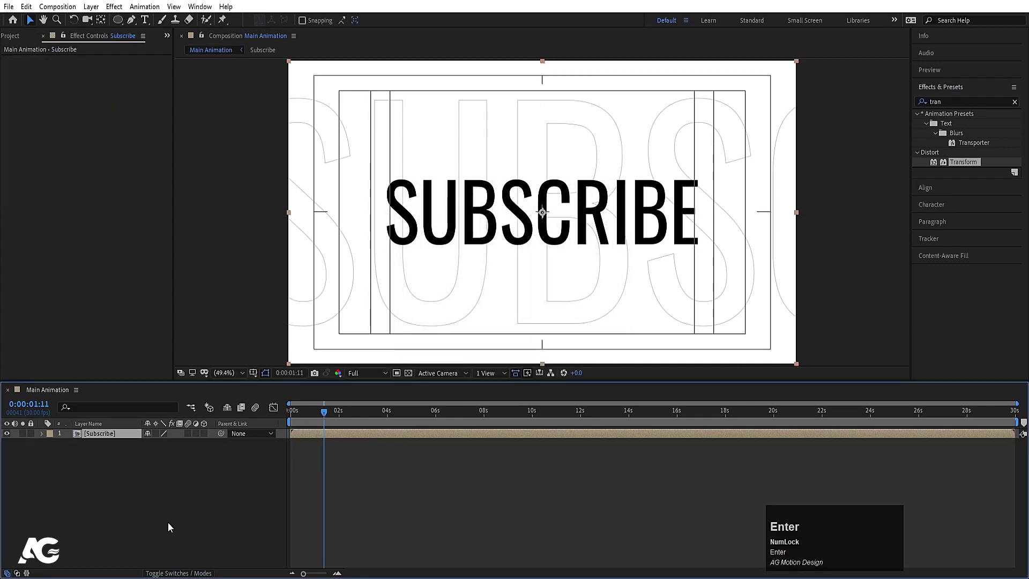
click(305, 419)
key(space)
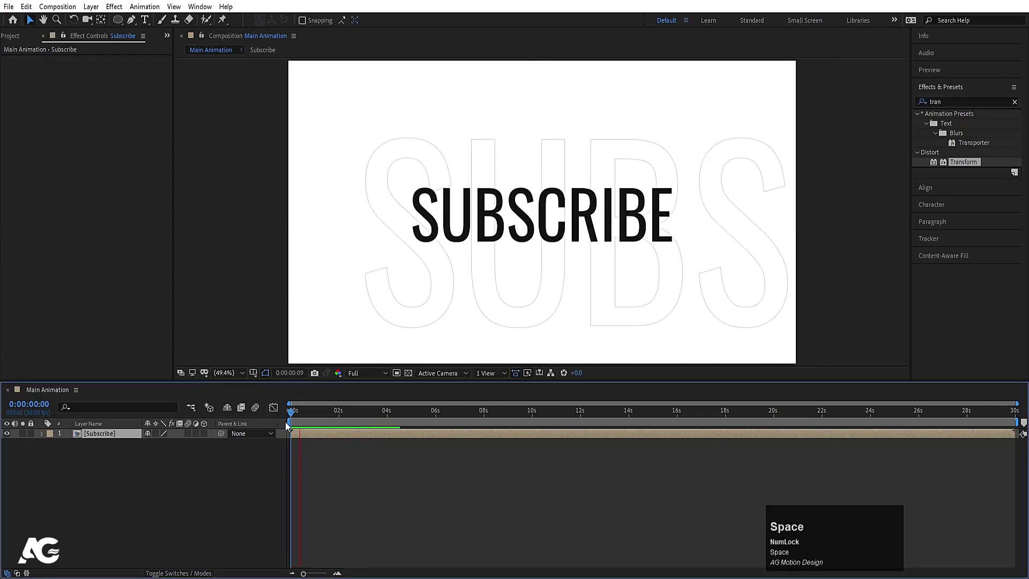
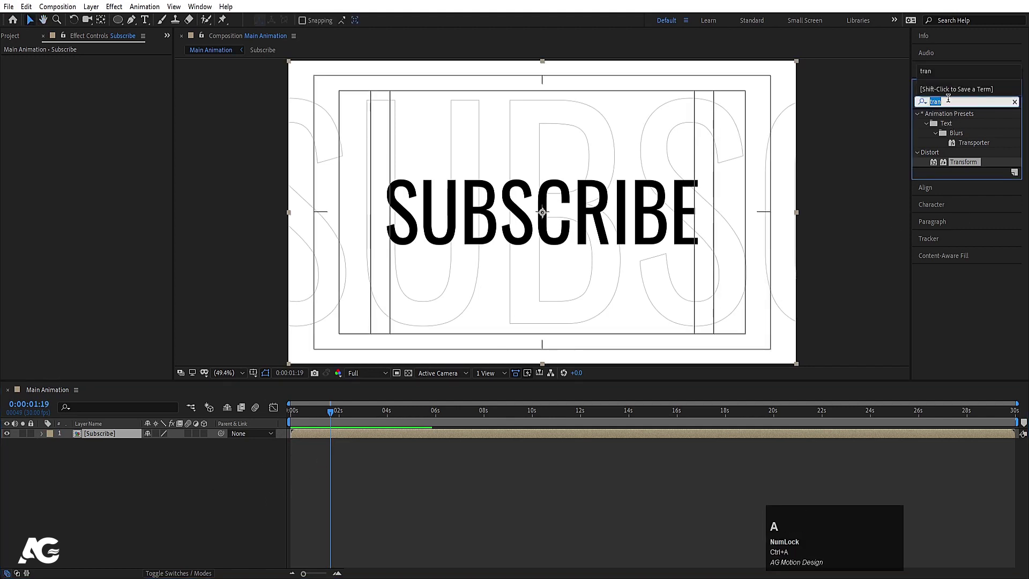
- Apply CC Split from Effects & Presets to the Subscribe pre-composition, Split at 0
key(space)
text(sp)
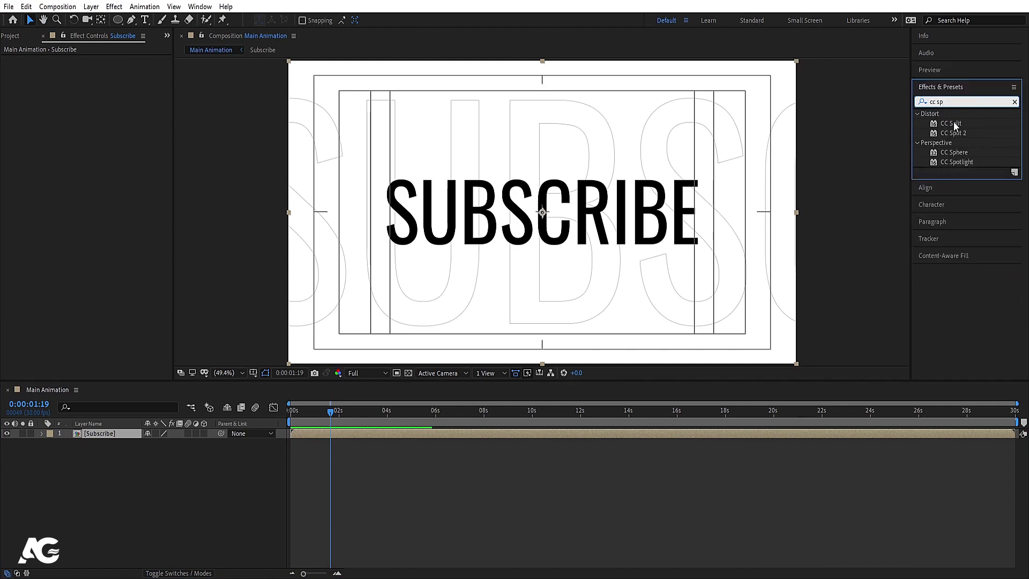
click(956, 124)
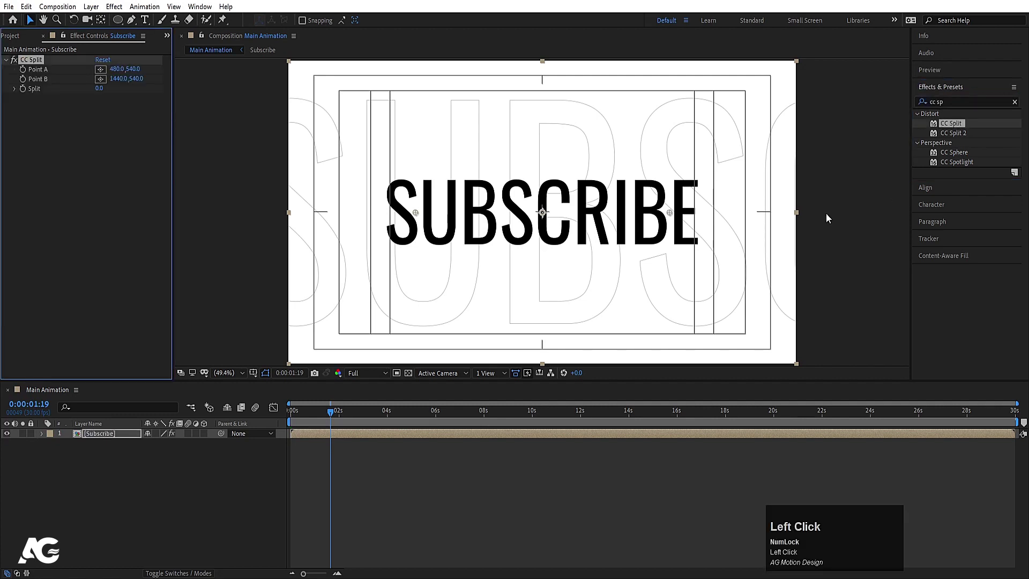
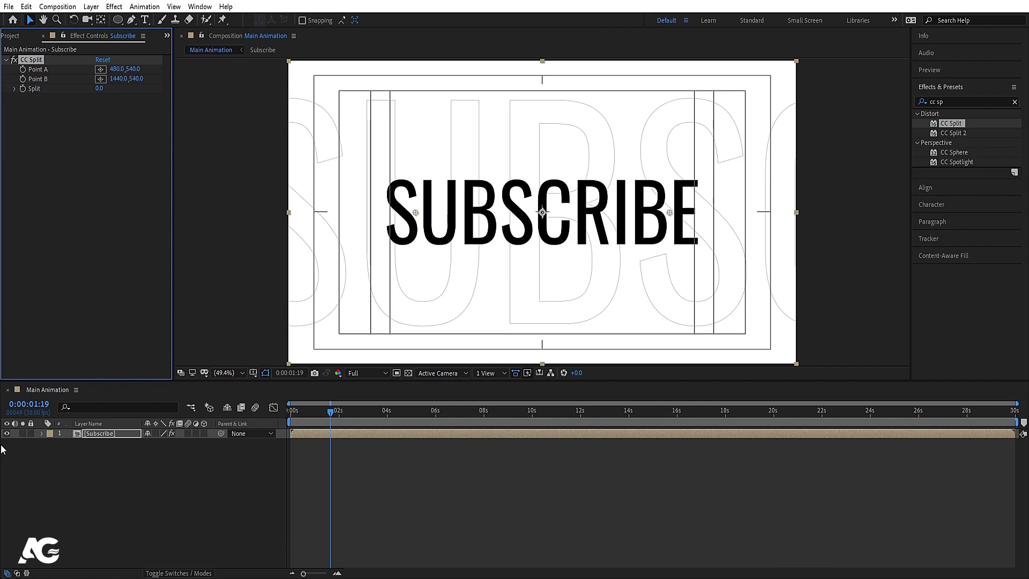
- Duplicate the Subscribe comp as Subscribe 2 from the Project panel and open it
click(13, 437)
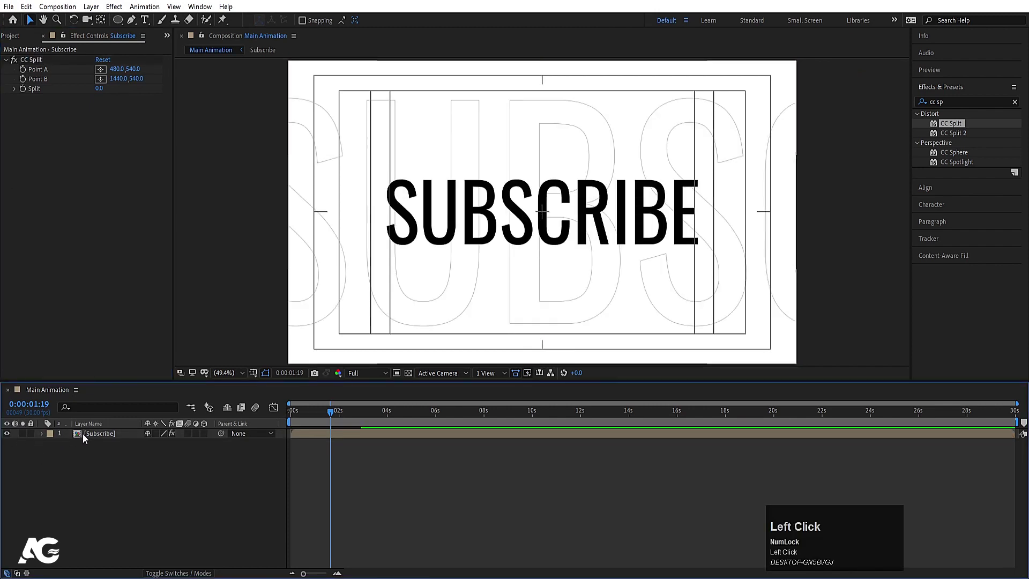
right_click(86, 439)
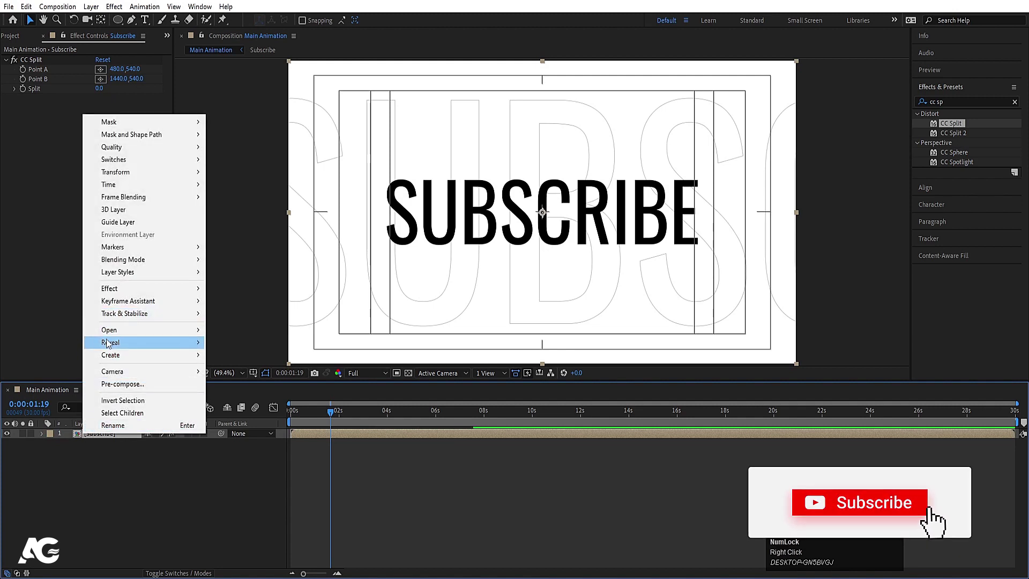
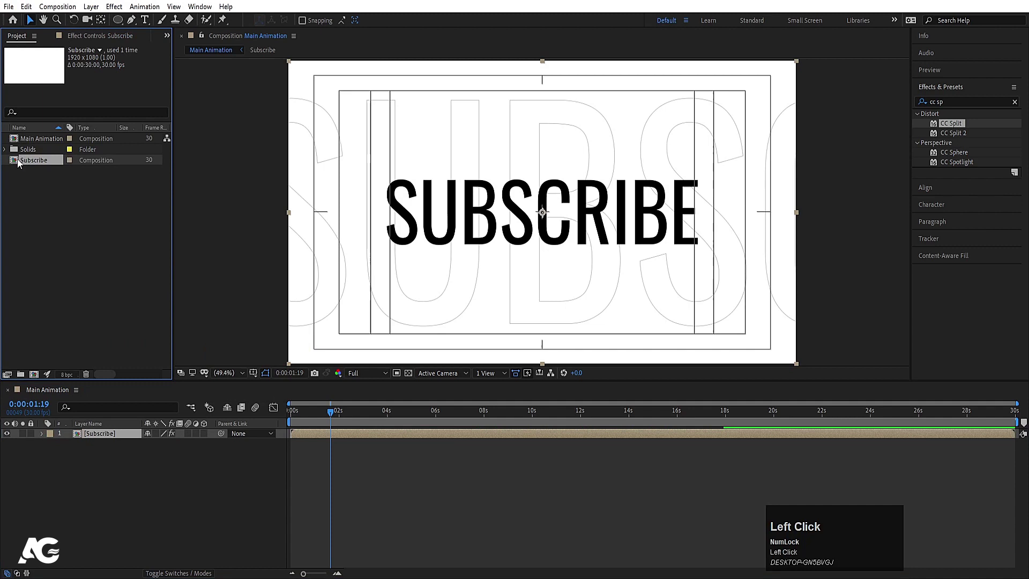
click(36, 167)
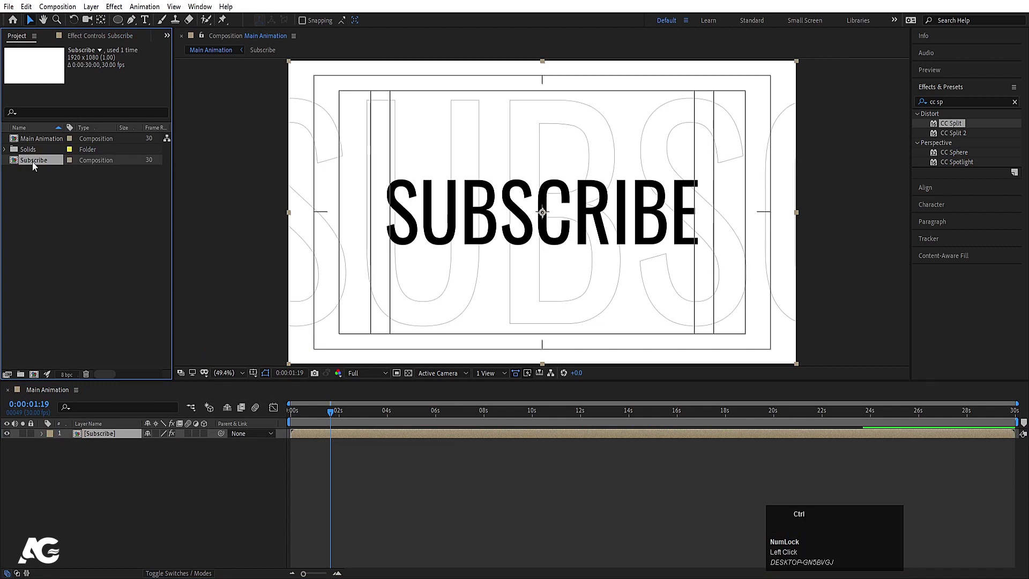
key(ctrl+d)
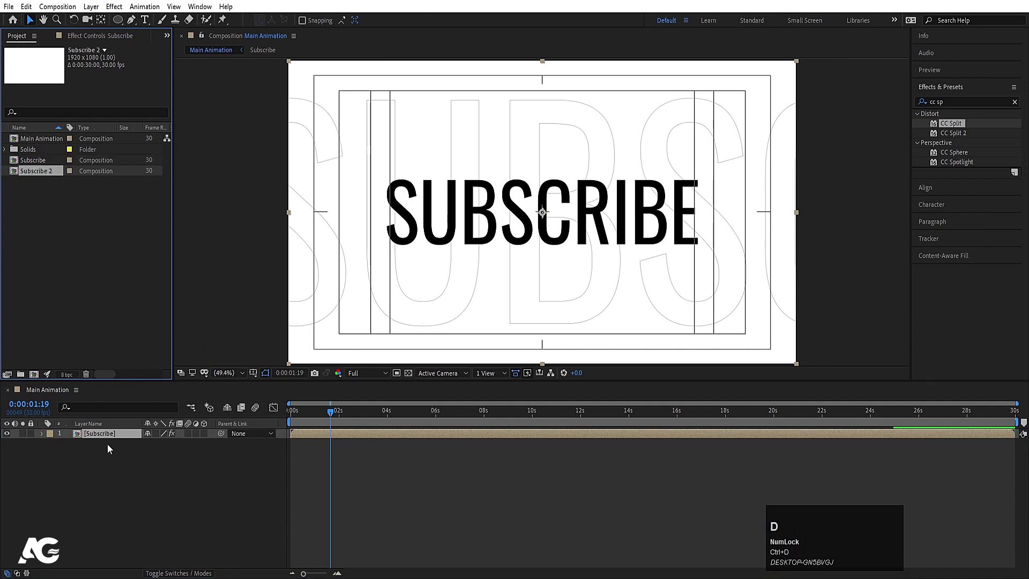
click(36, 176)
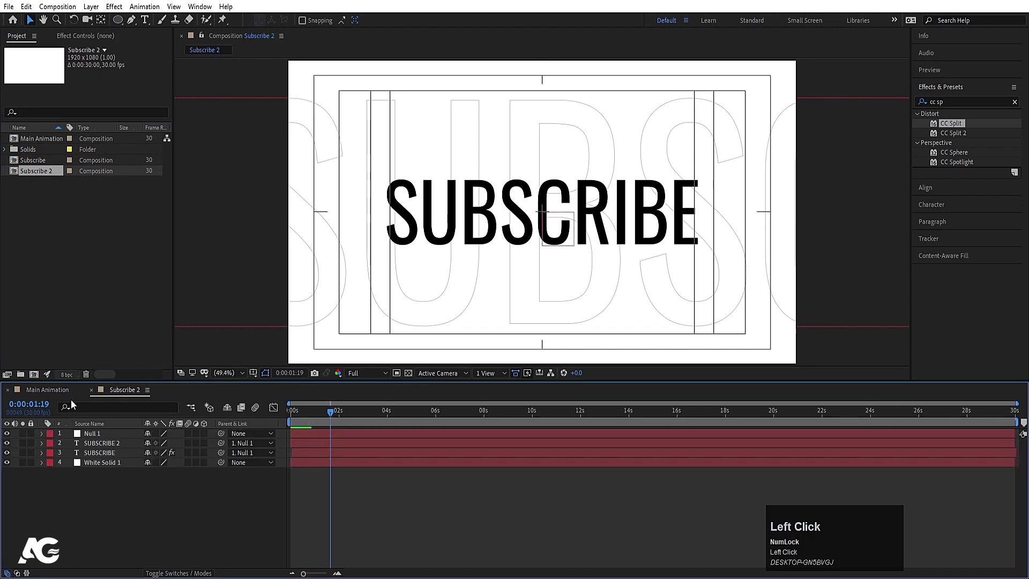
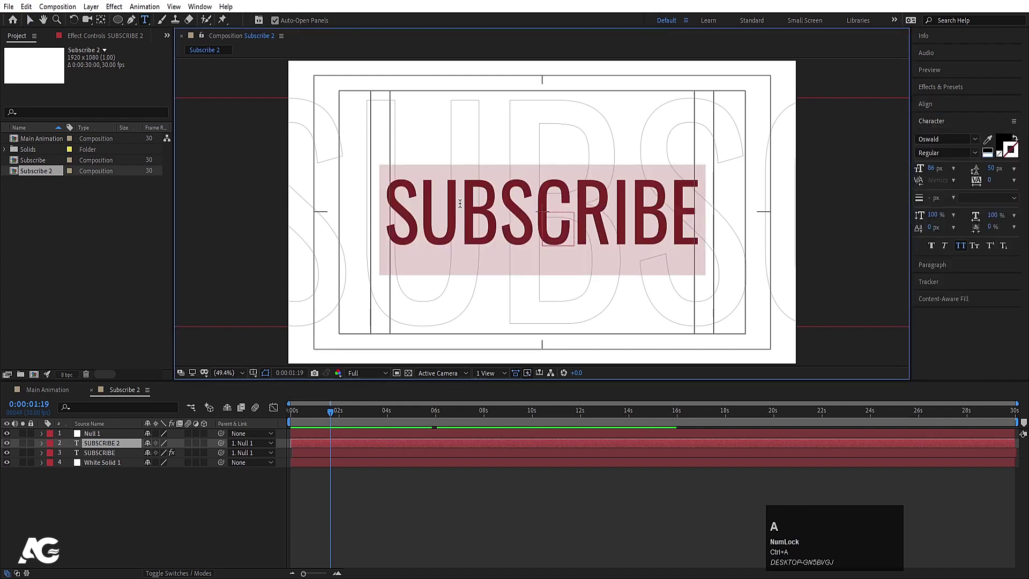
- Rewrite the small title as TO MY and the large outline text as YOUTUBE
key(shift+space)
key(shift+m)
key(shift+y)
click(80, 513)
key(ctrl+a)
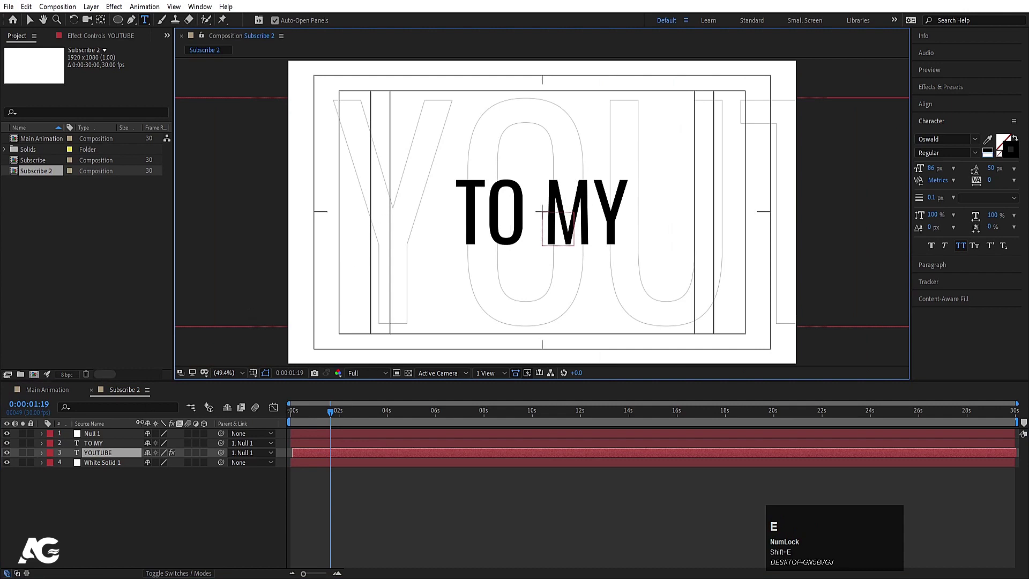
- Set the TO MY text fill to white in the Character panel
click(112, 522)
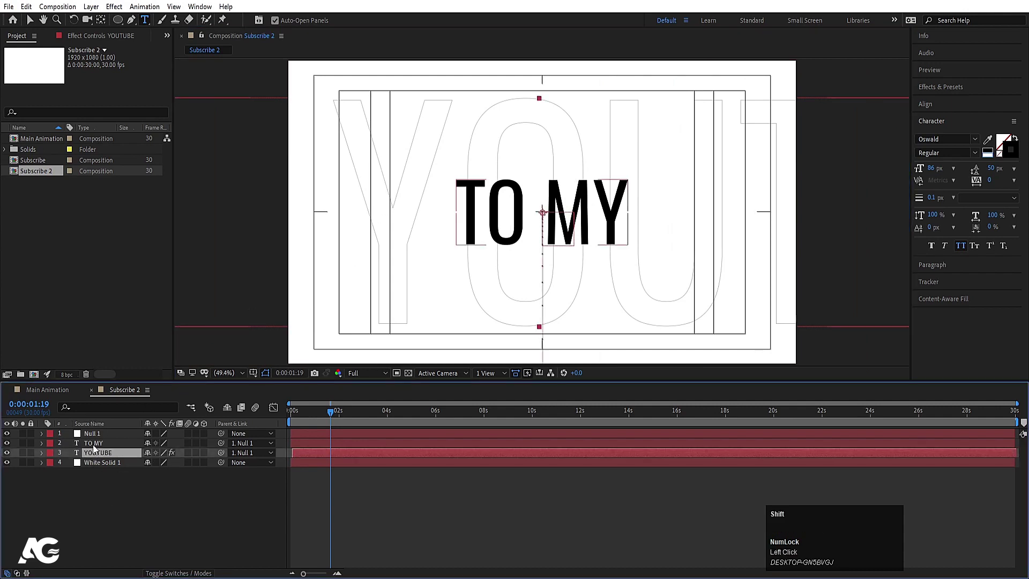
click(96, 448)
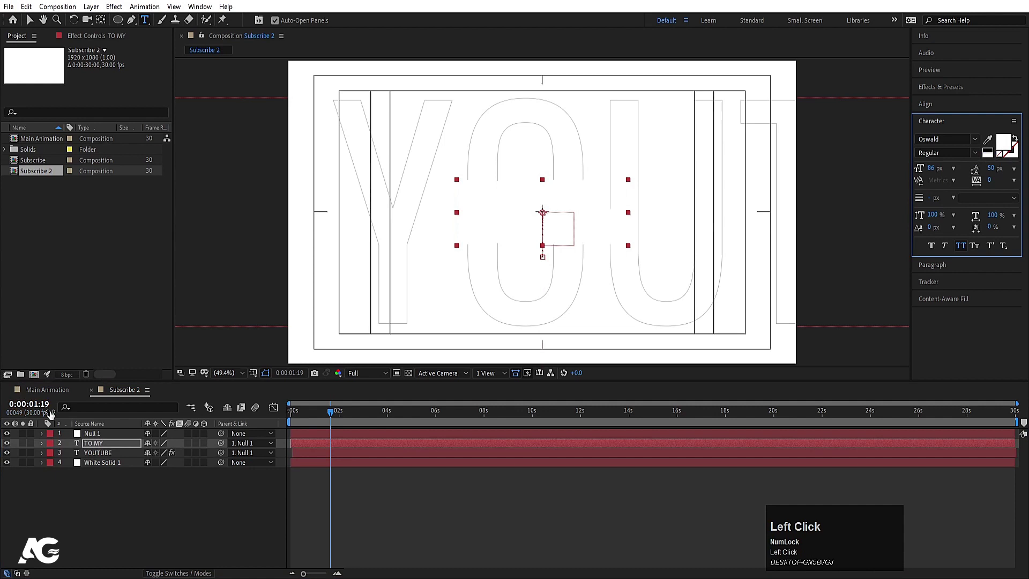
click(123, 456)
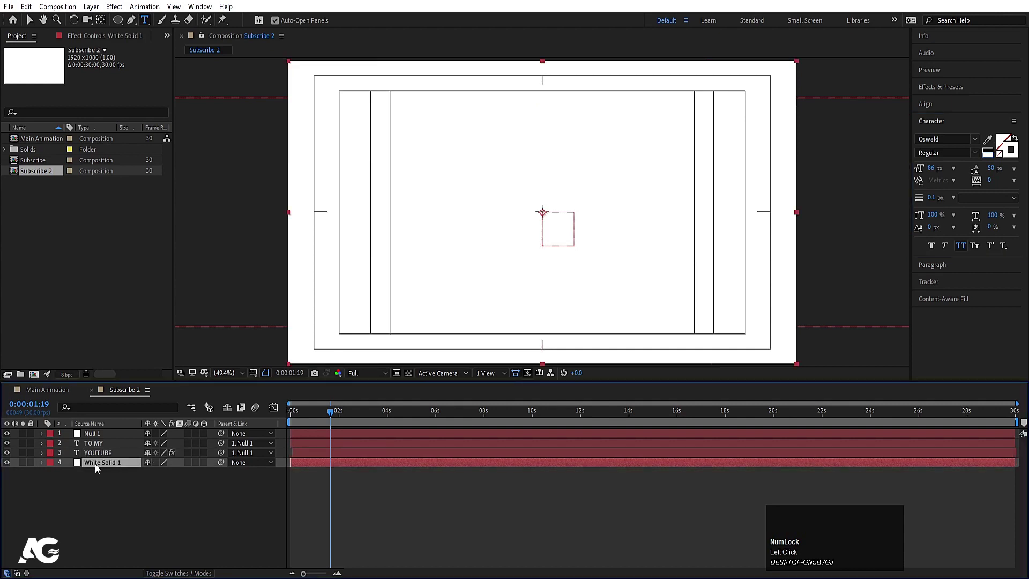
- Change the background solid's colour to black in Solid Settings
click(97, 466)
key(ctrl+shift+y)
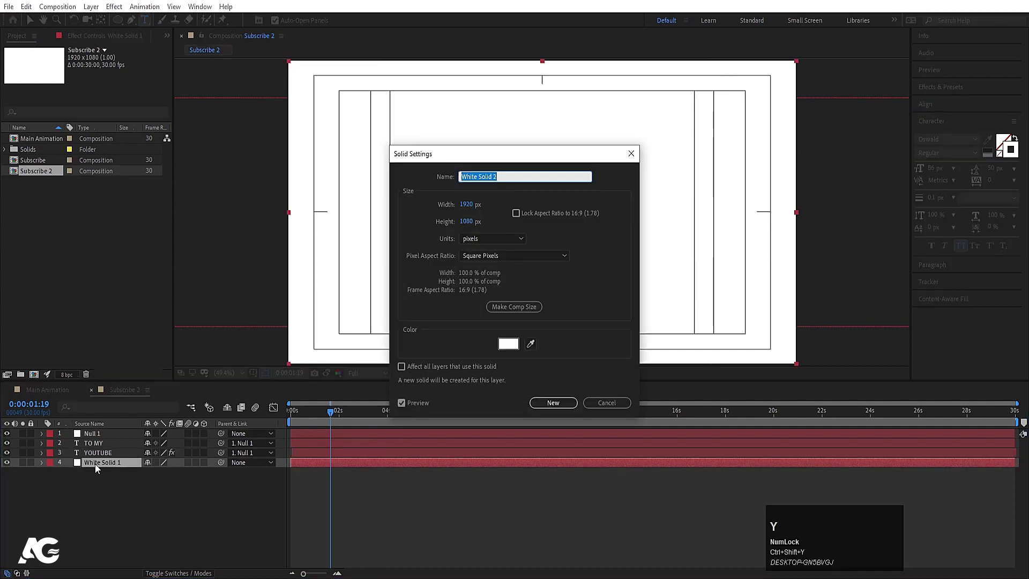
click(517, 351)
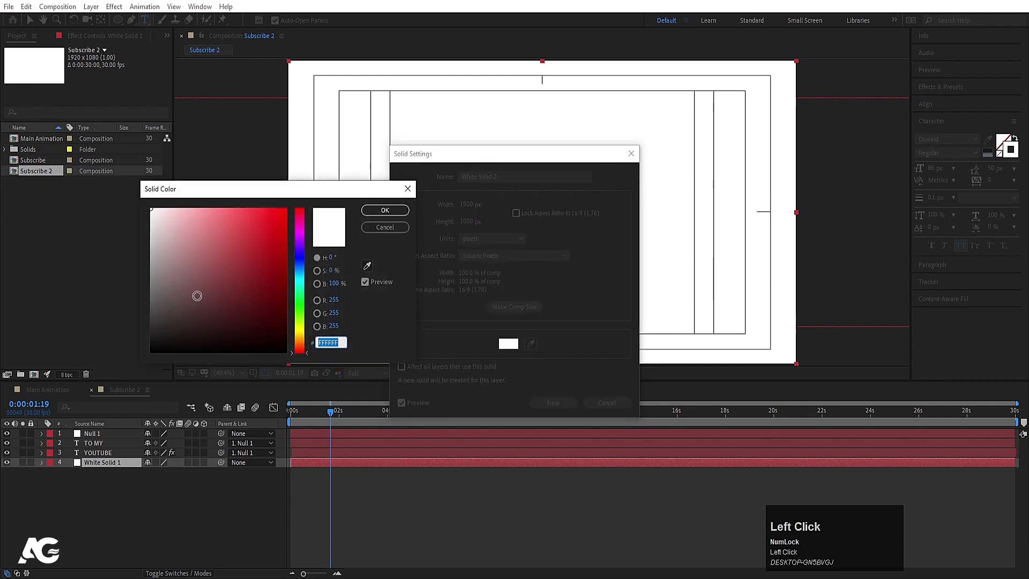
key(\)
key(Return)
key(Return)
- Rename the comp To My and place it beneath Subscribe in the Main Animation timeline
click(110, 545)
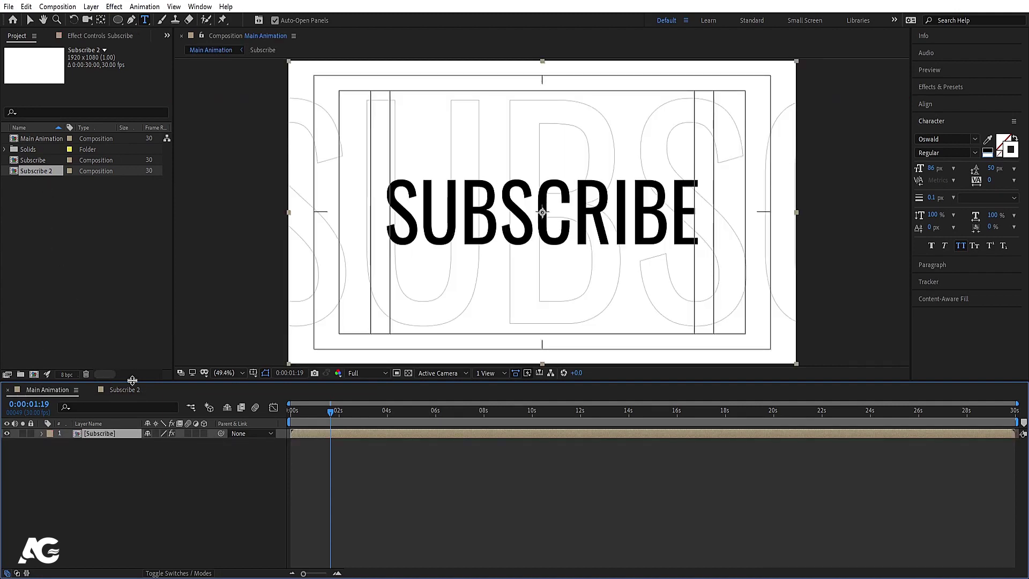
click(130, 395)
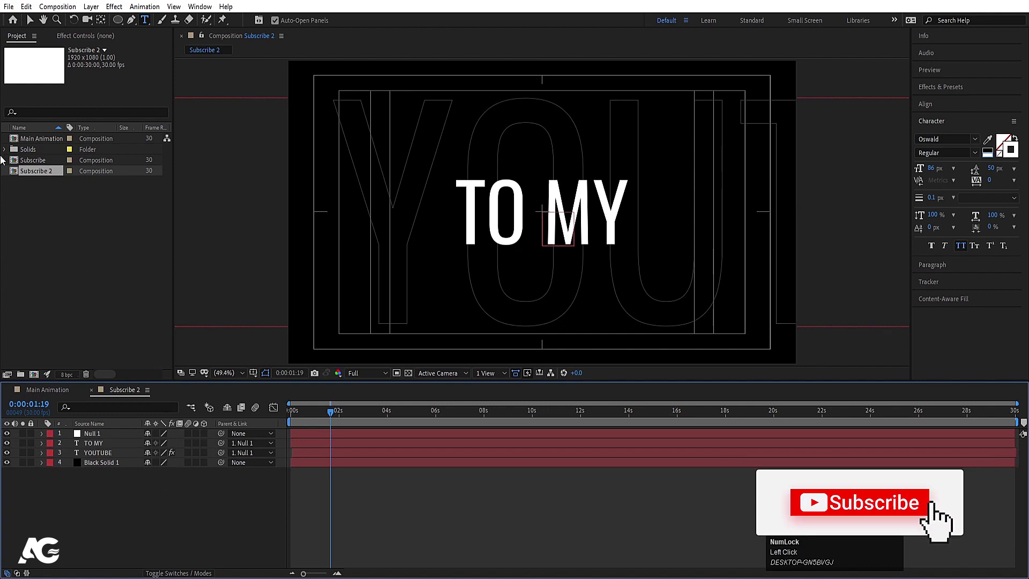
key(ctrl+k)
key(shift+t)
key(o)
key(space)
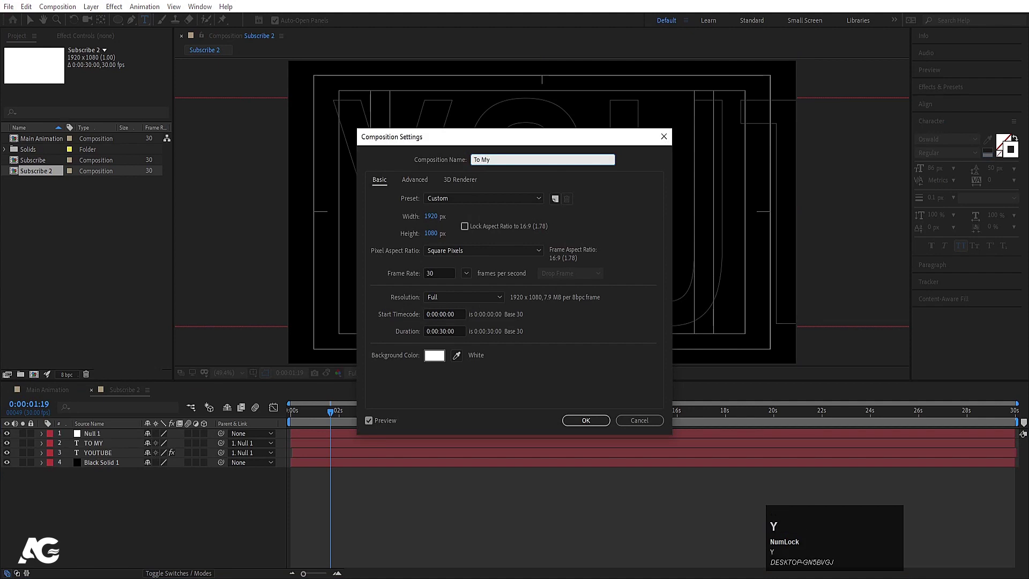
key(Return)
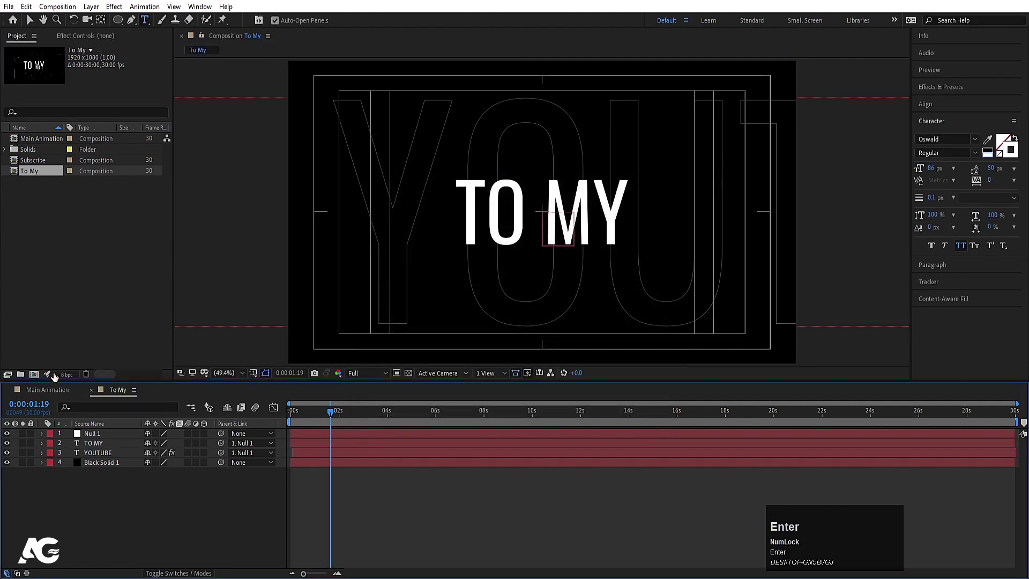
drag(54, 396, 12, 448)
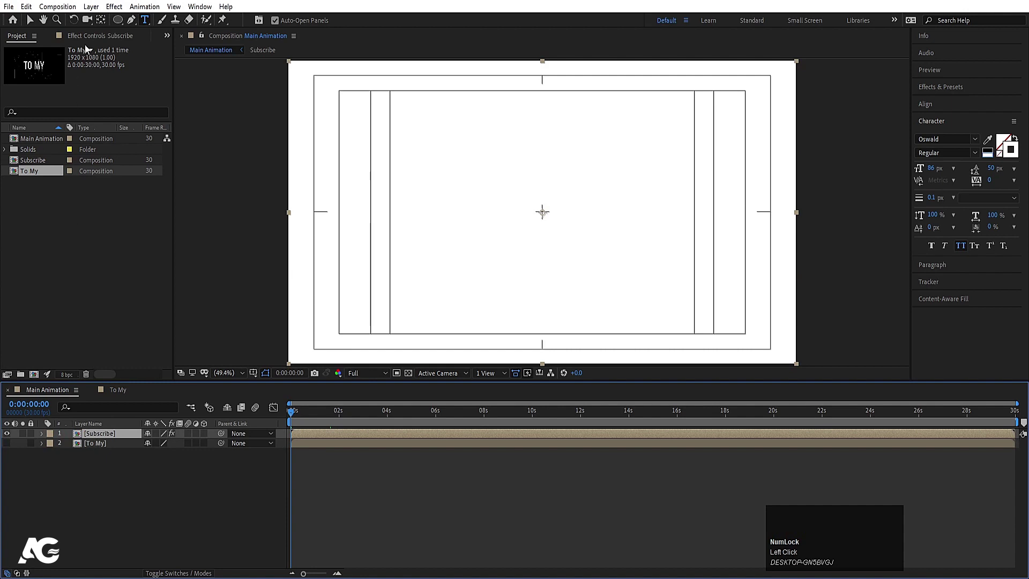
- Keyframe CC Split Point A, Point B and Split on the Subscribe layer at about 1.6 s
click(84, 41)
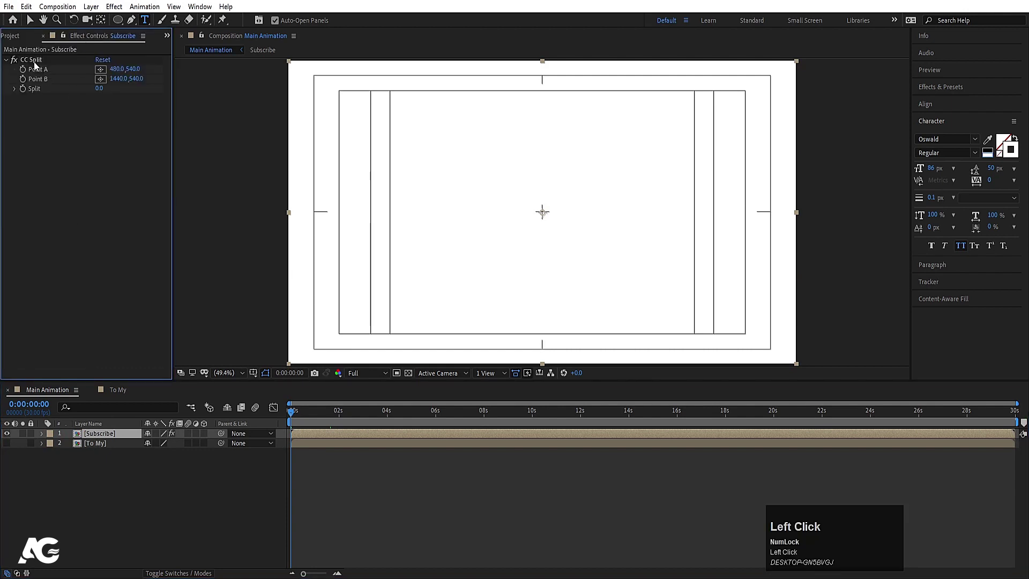
key(space)
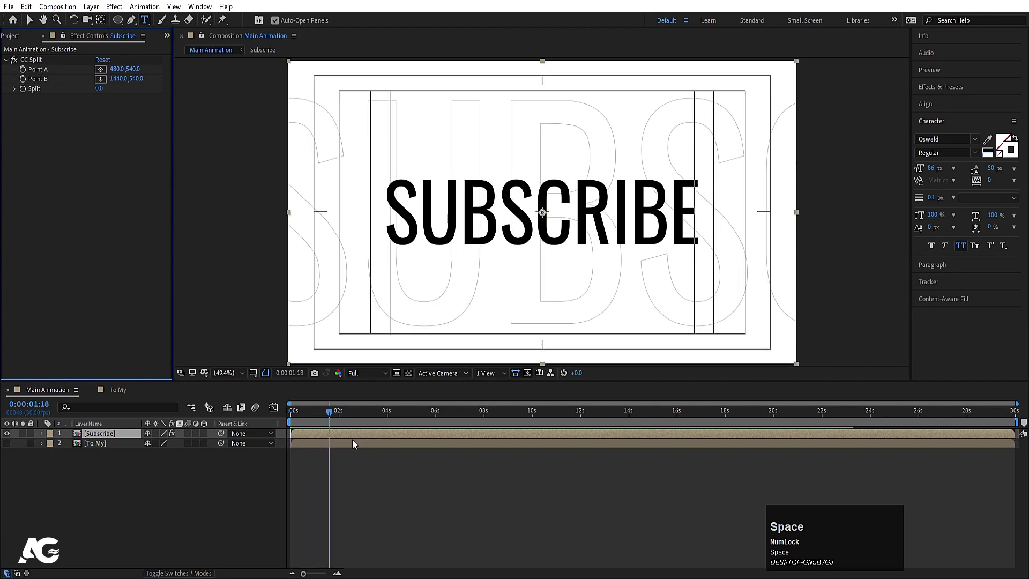
click(25, 96)
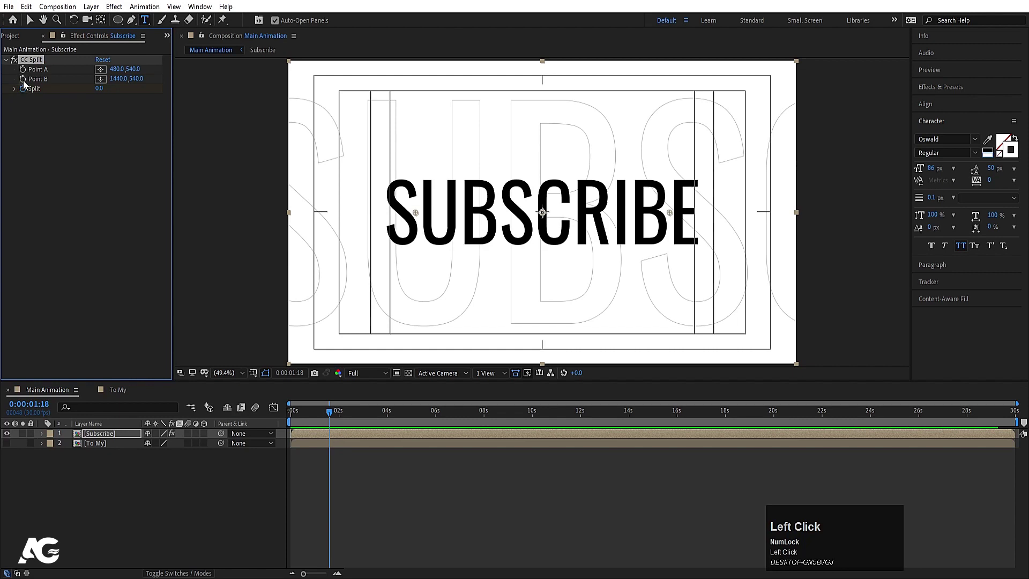
click(26, 87)
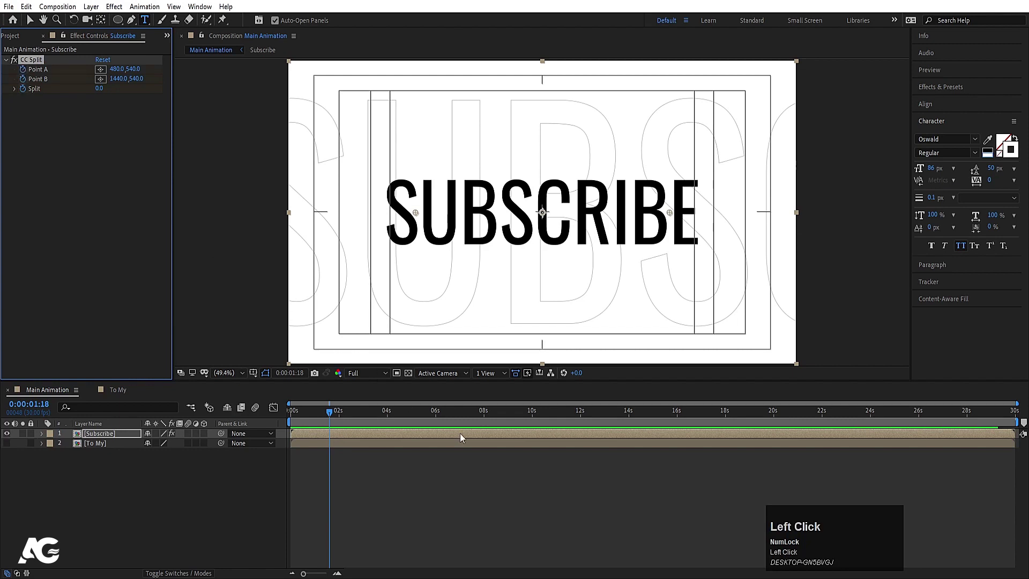
key(u)
text(u=)
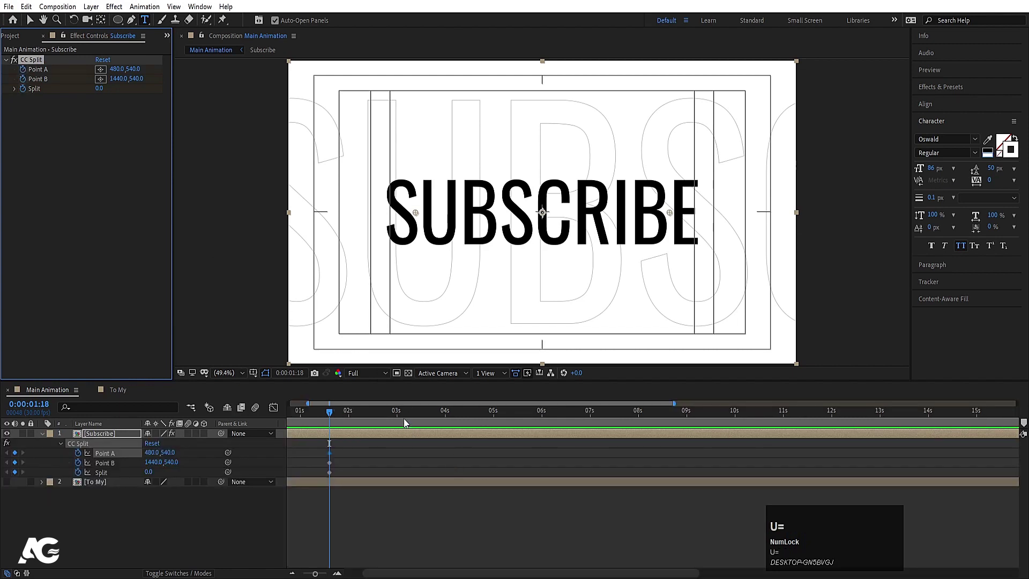
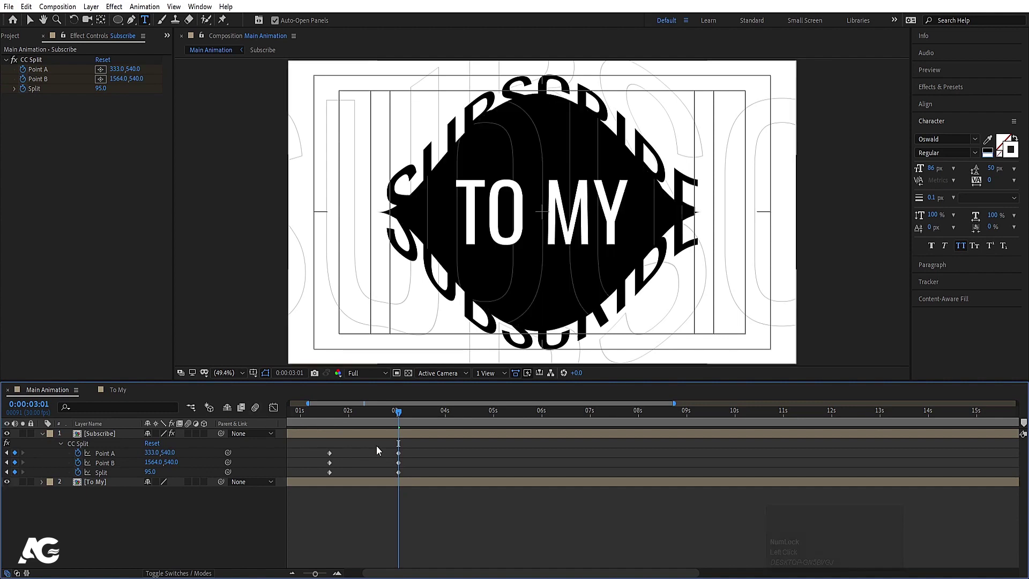
- Trim the To My layer to start at the playhead where the split begins, and preview
click(340, 485)
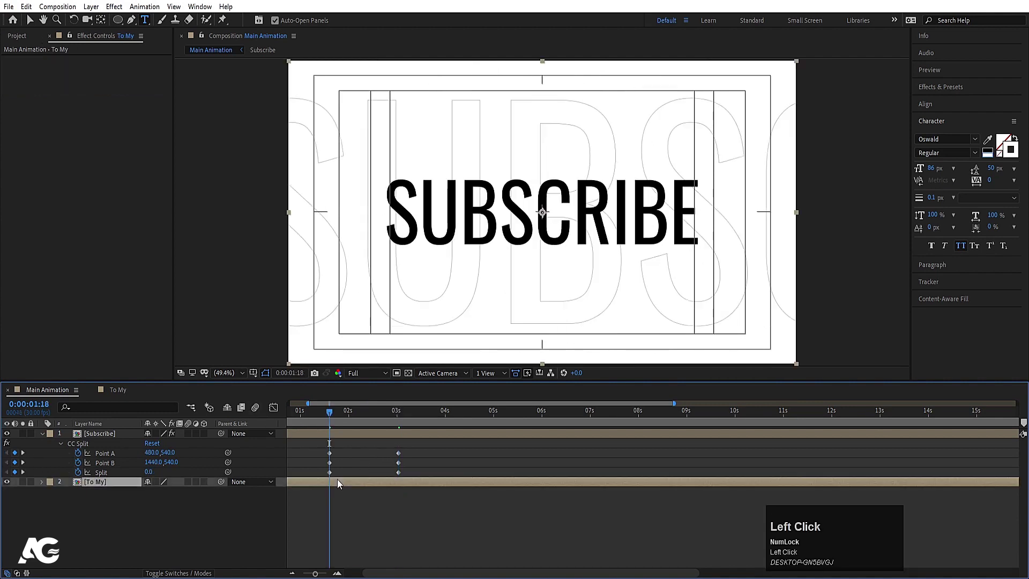
key([)
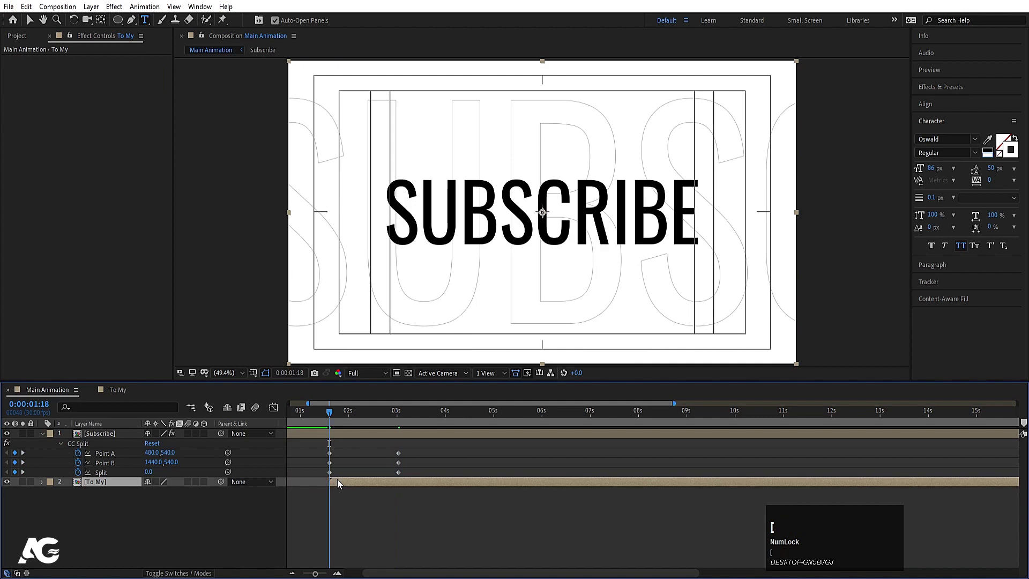
key(space)
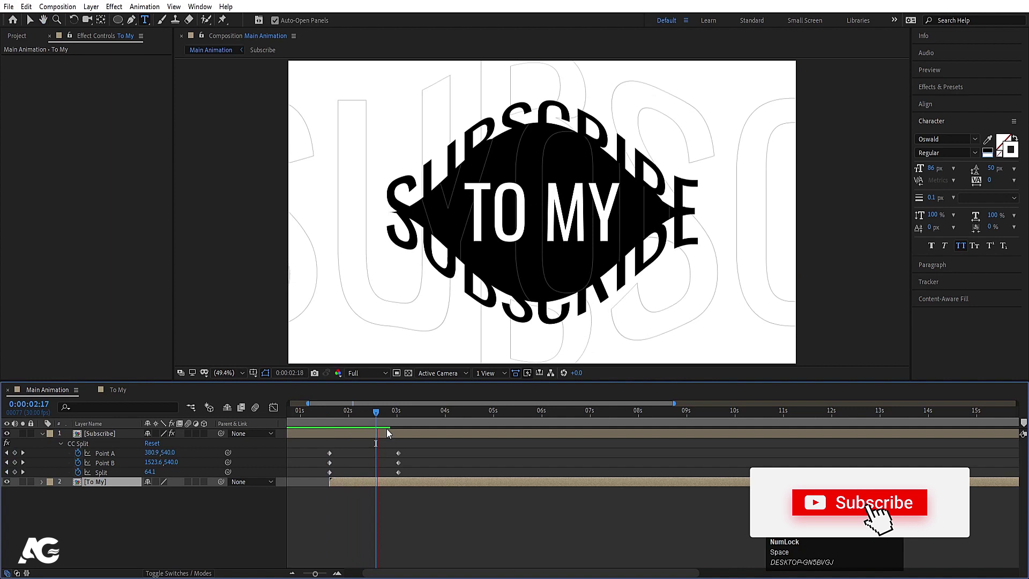
- Inside the To My comp, select the YOUTUBE text with the other text and null layers
click(381, 486)
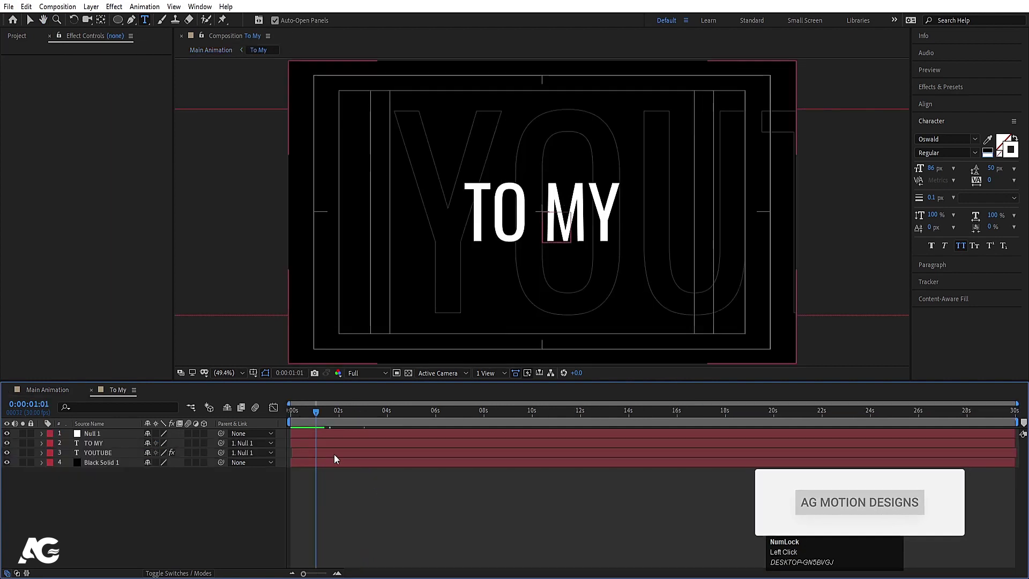
click(305, 447)
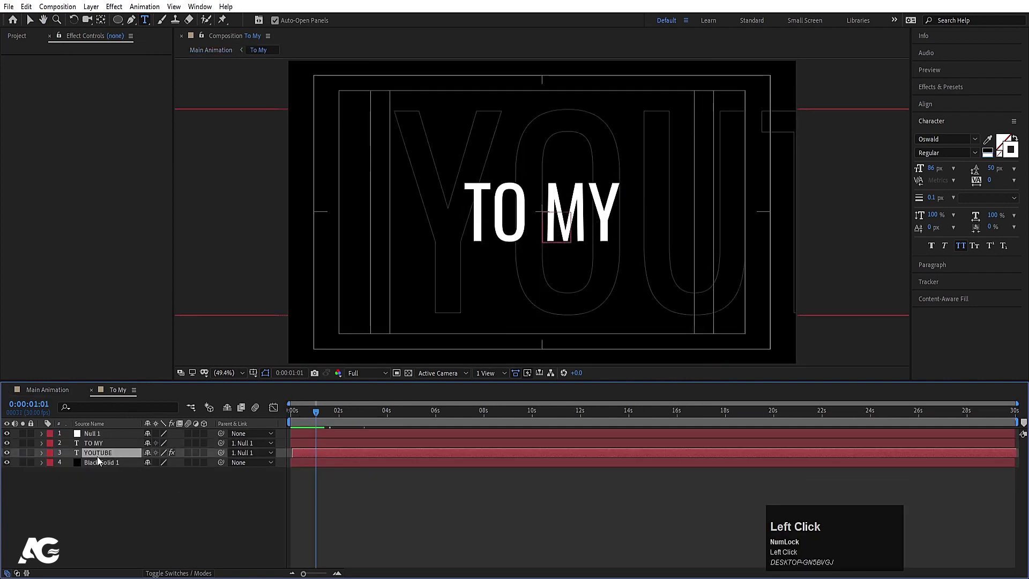
key(shift+Num_Lock)
click(96, 450)
click(93, 439)
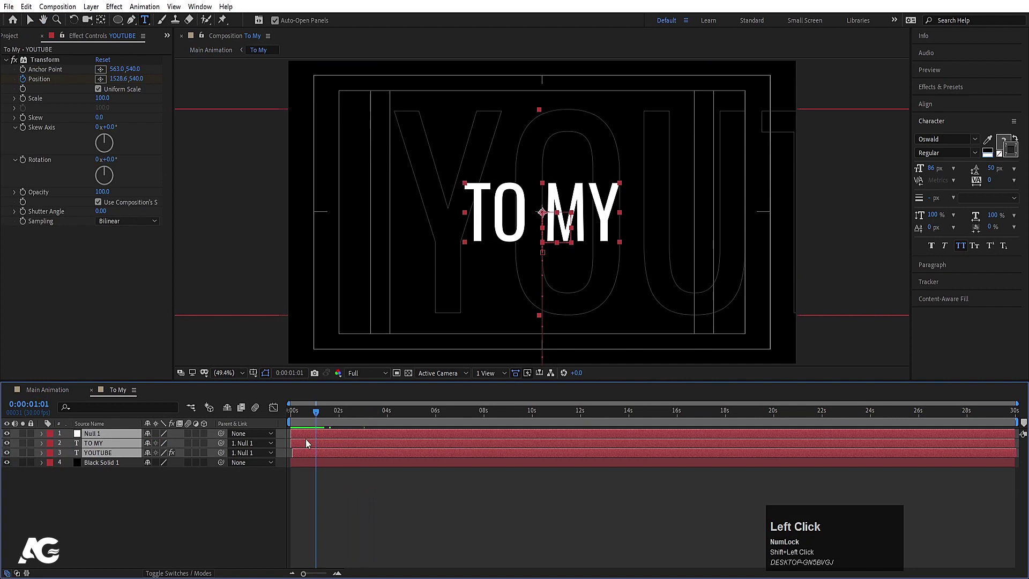
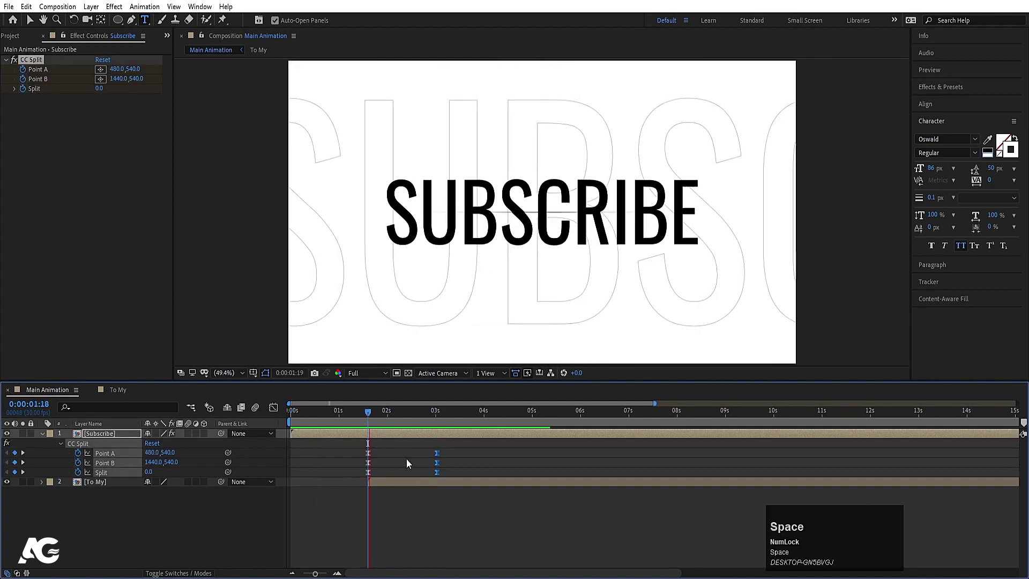
- Widen the later CC Split keyframes to Split 95 so SUBSCRIBE opens onto TO MY, and preview
drag(419, 458, 407, 461)
key(j)
key(space)
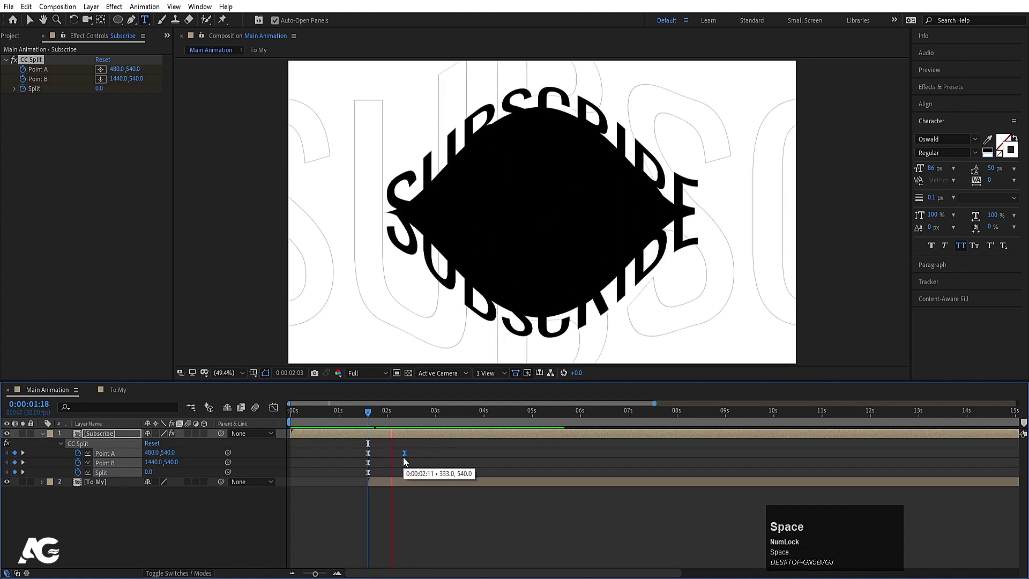
click(384, 419)
key(space)
drag(393, 418, 66, 398)
key(space)
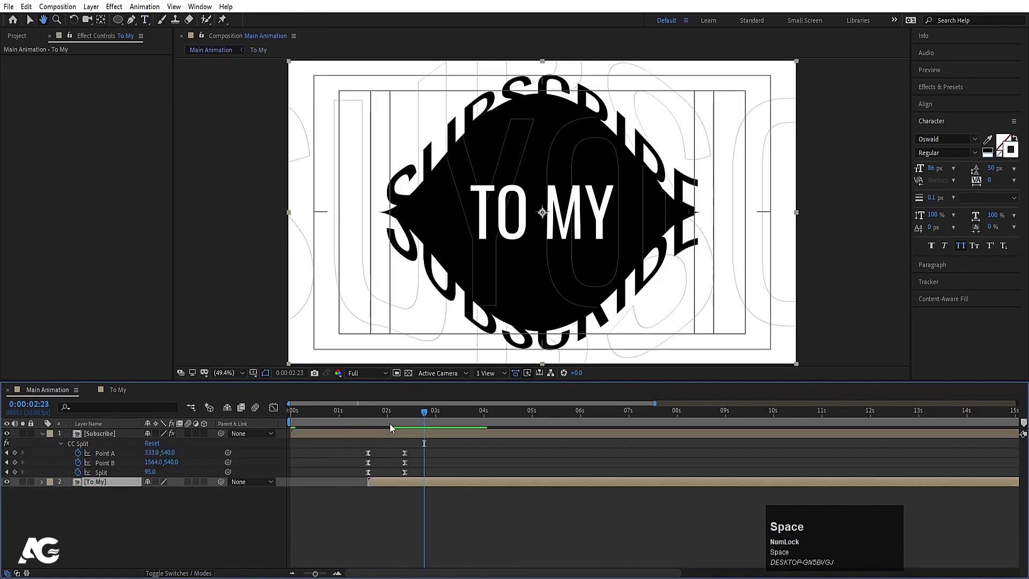
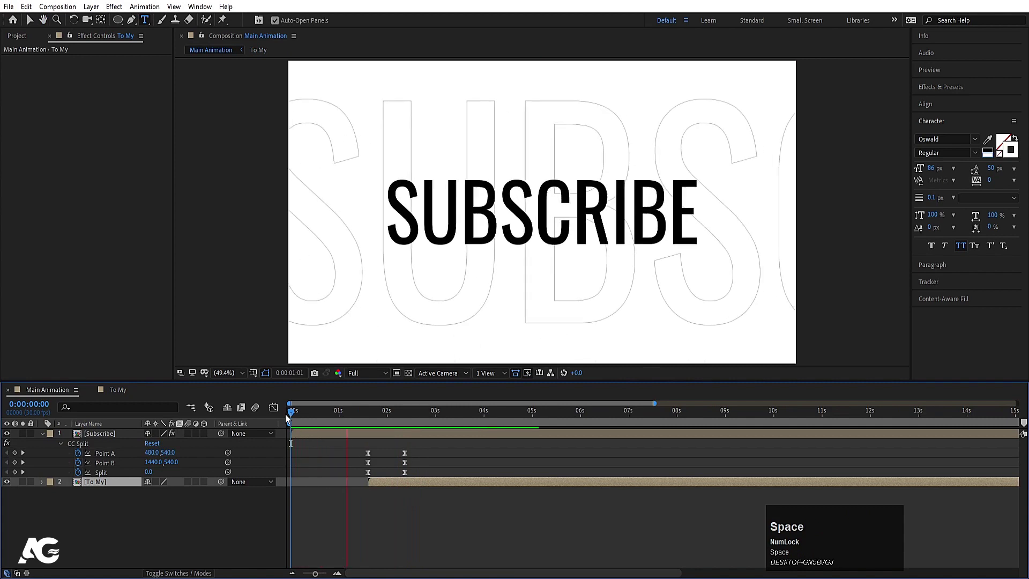
key(space)
click(395, 419)
key(space)
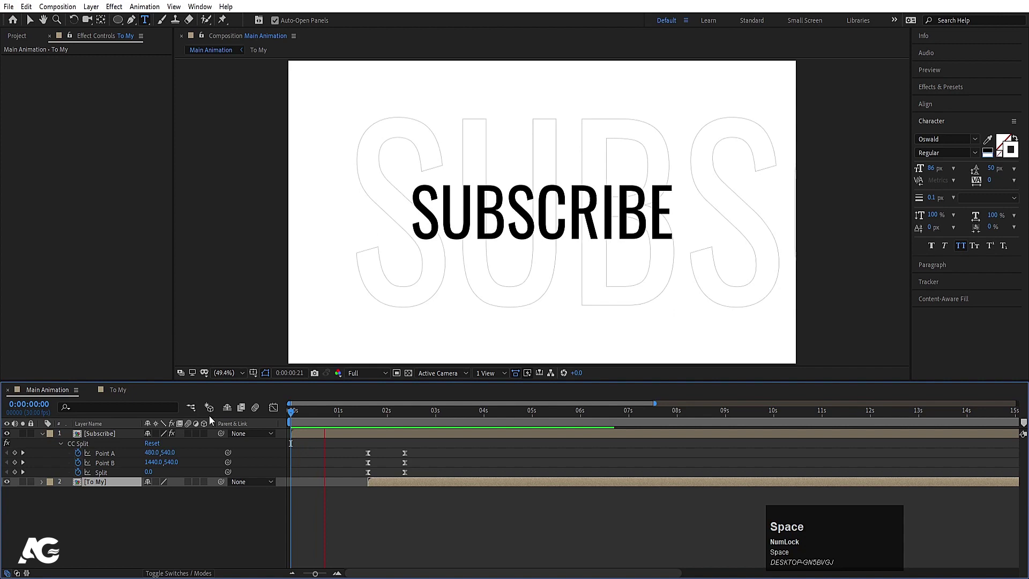
key(space)
- Ease the CC Split keyframes by reshaping their speed curve in the Graph Editor
click(351, 448)
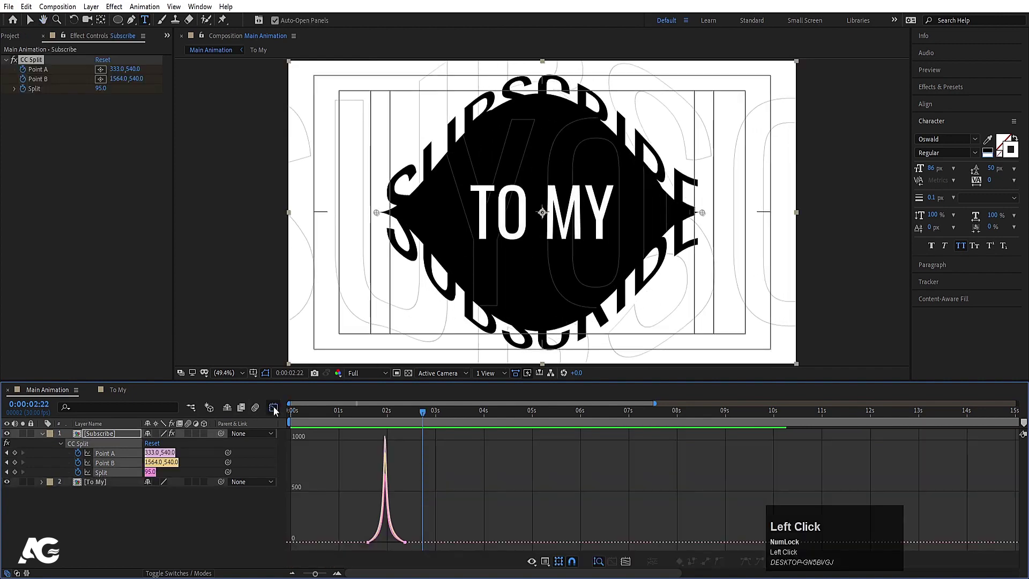
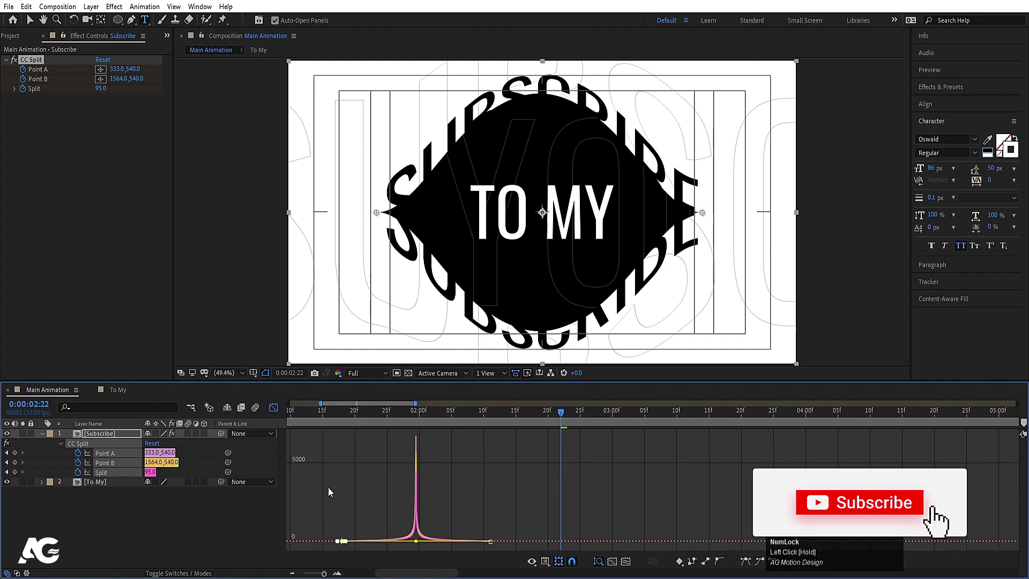
key(space)
key(space)
click(393, 418)
key(space)
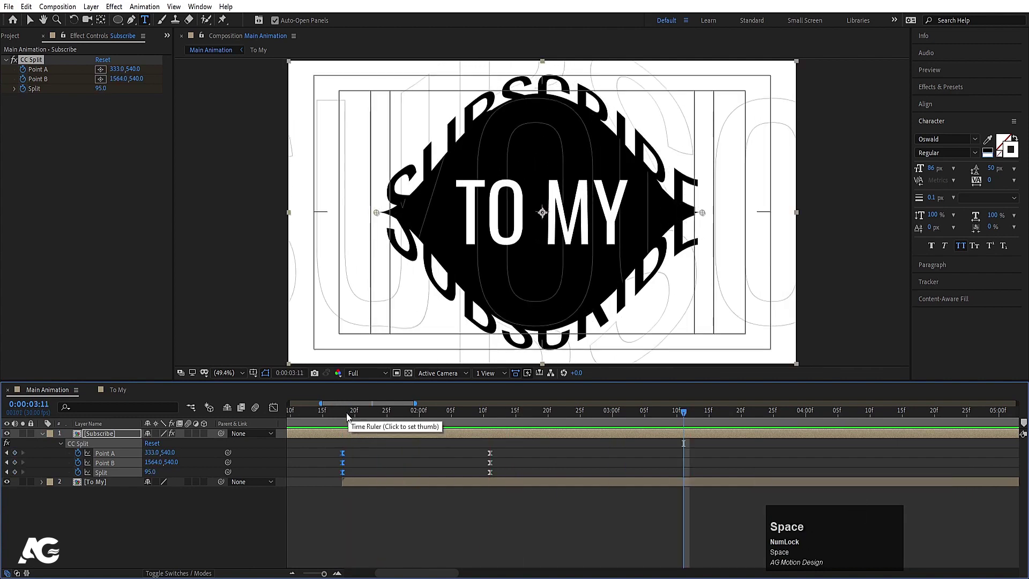
- Extend the composition duration to 30 seconds
click(200, 529)
key(-)
key(-)
key(-)
click(158, 555)
key(u)
click(157, 555)
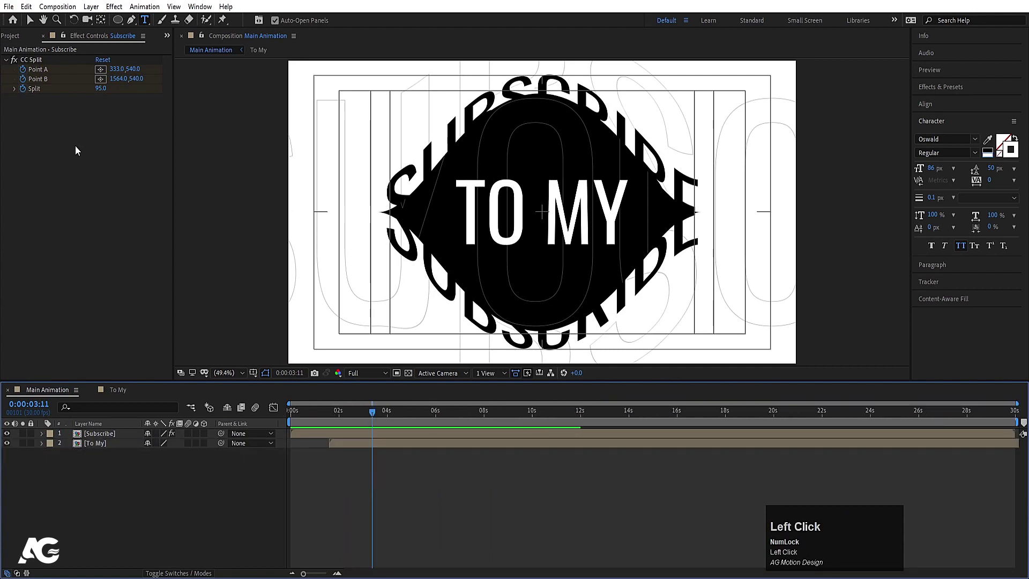
- Create a full-frame Black Solid 2, start it at the playhead and reveal its Position
key(ctrl+y)
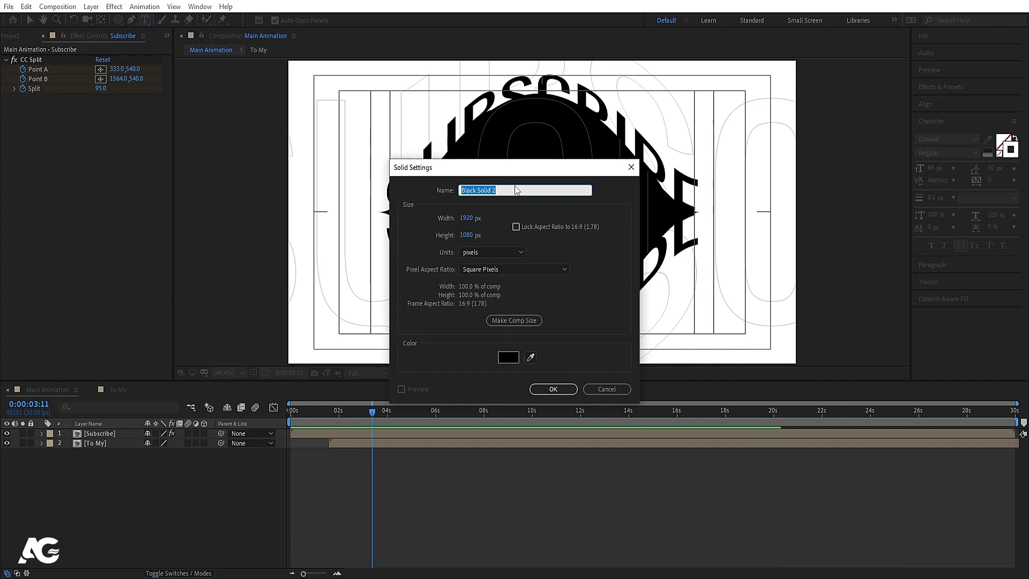
key(Return)
click(114, 431)
key([)
key(p)
click(70, 451)
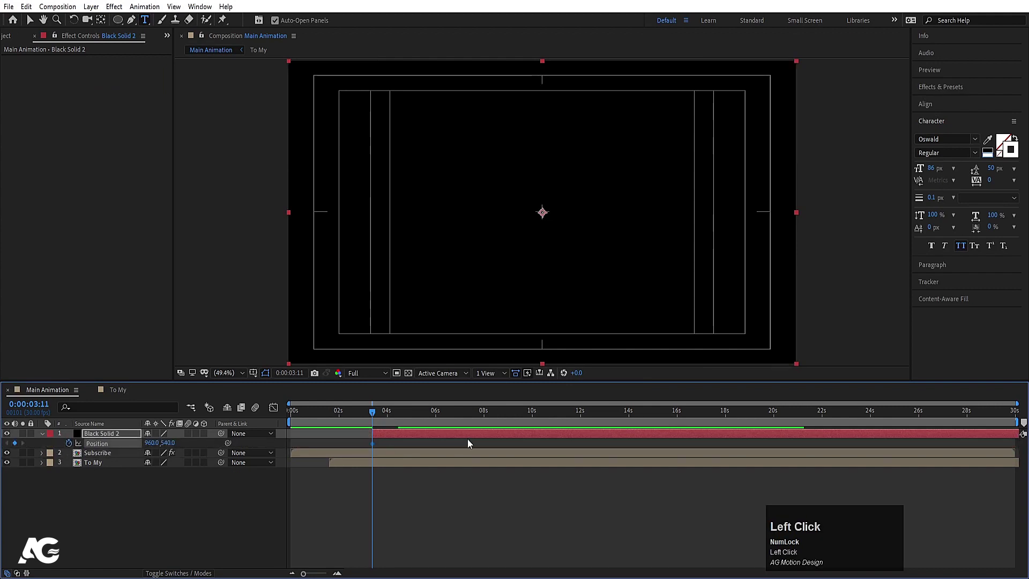
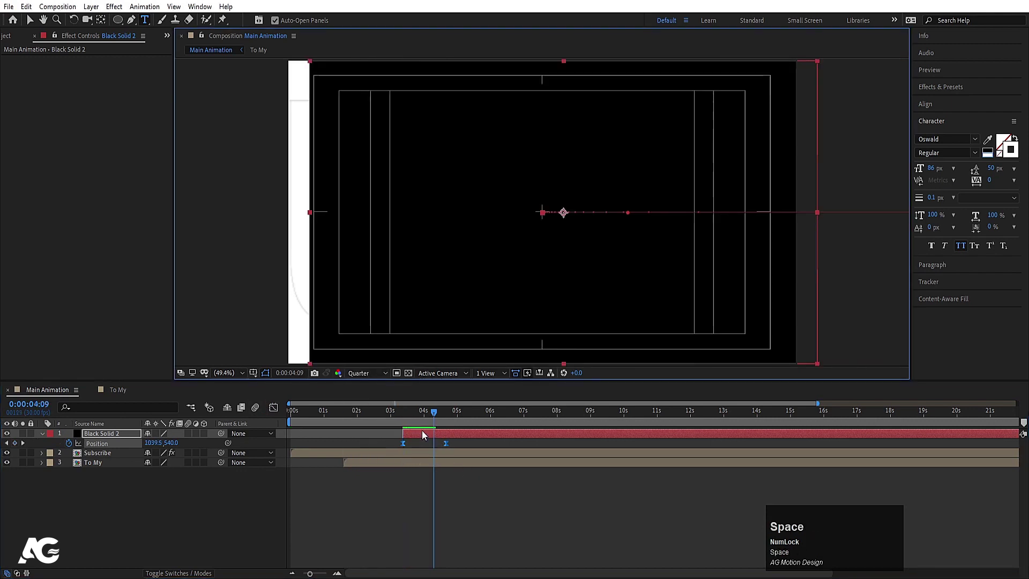
- Keyframe Position from off-screen right to 960,540 near 4 s so the solid slides in
click(407, 418)
key(space)
click(399, 424)
key(space)
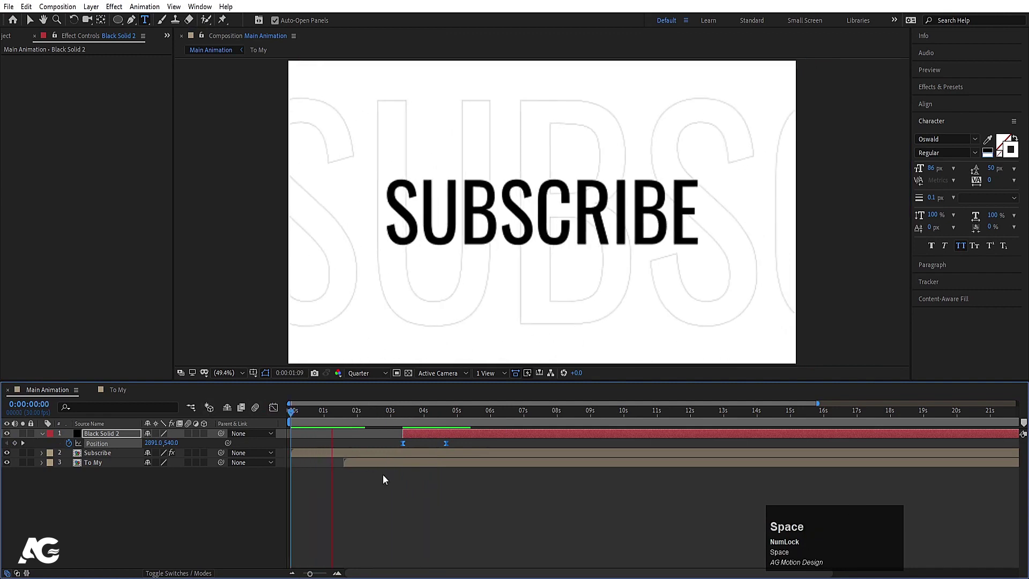
key(space)
click(421, 438)
key(-)
key(space)
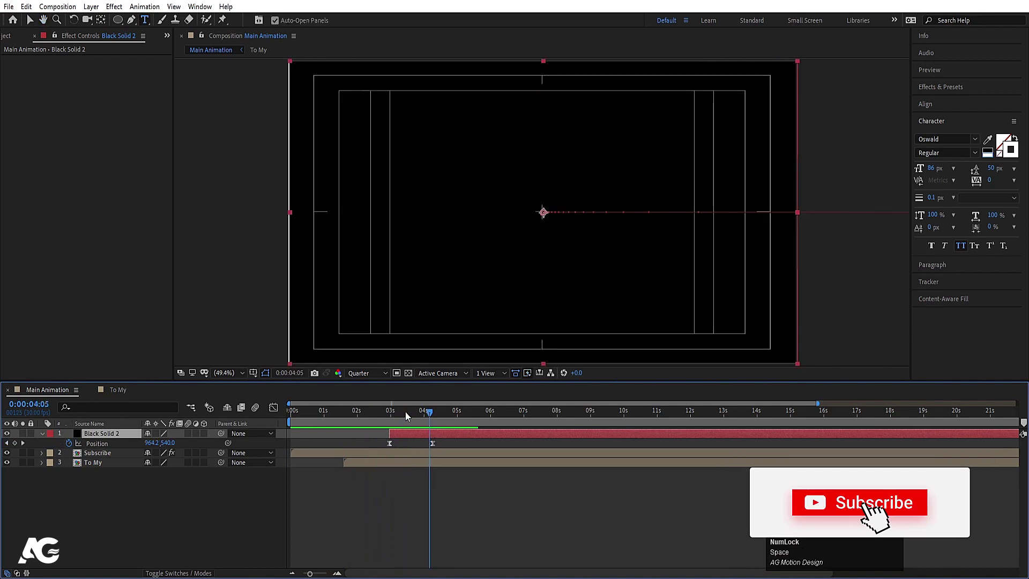
click(397, 413)
key(space)
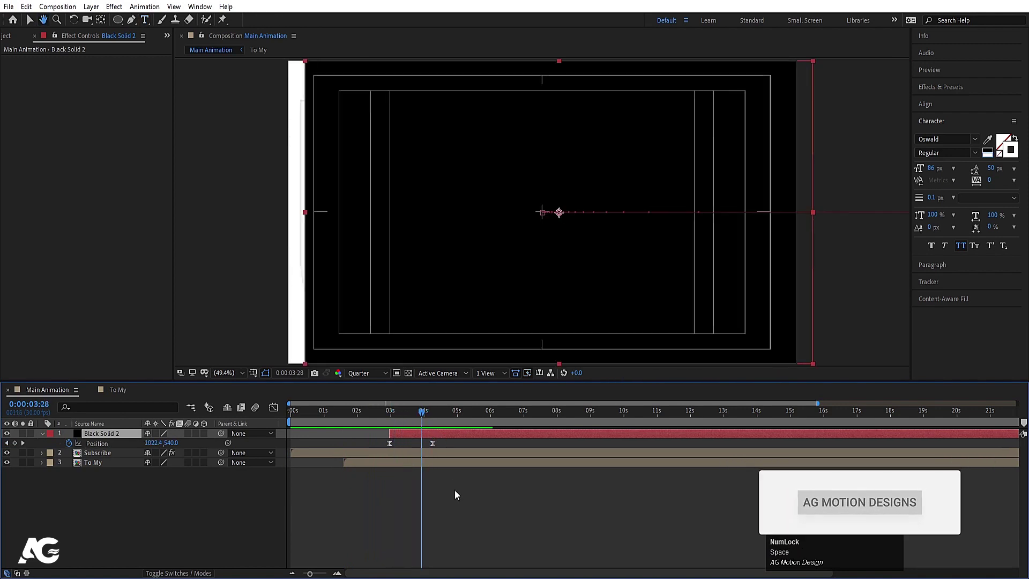
click(457, 504)
key(k)
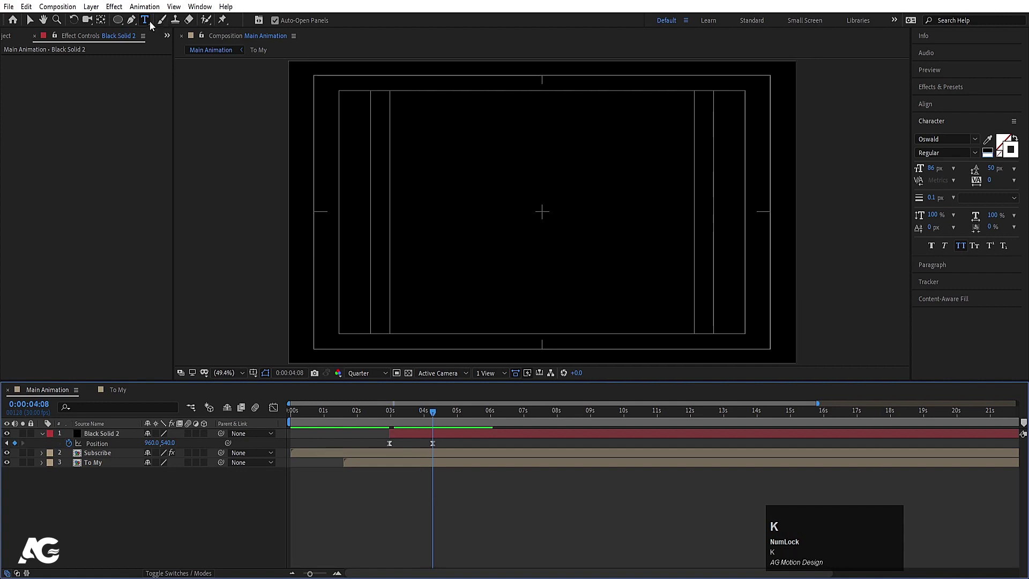
- Add white SemiBold two-line YOUTUBE CHANNEL text above Black Solid 2
click(152, 27)
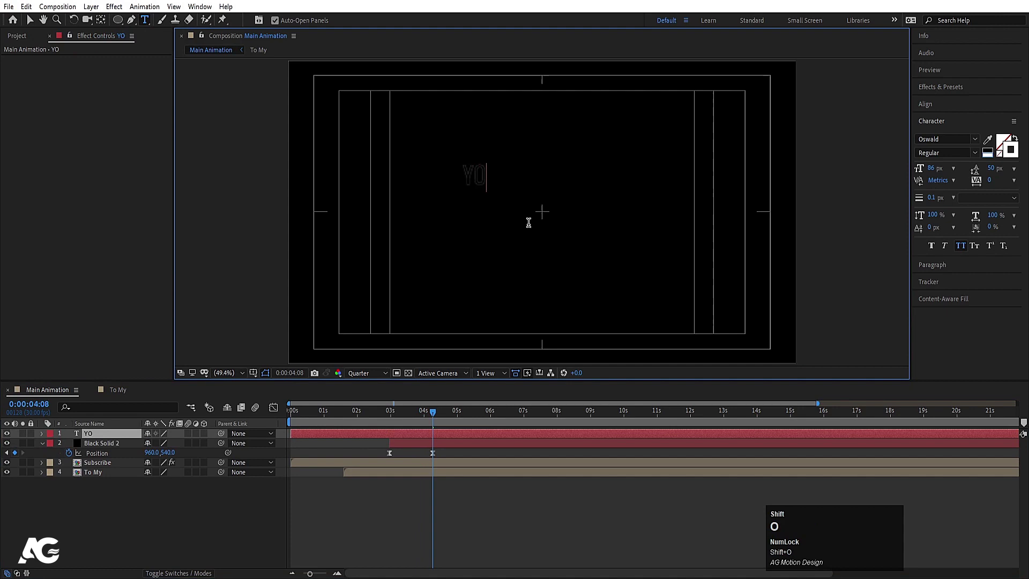
key(ctrl+a)
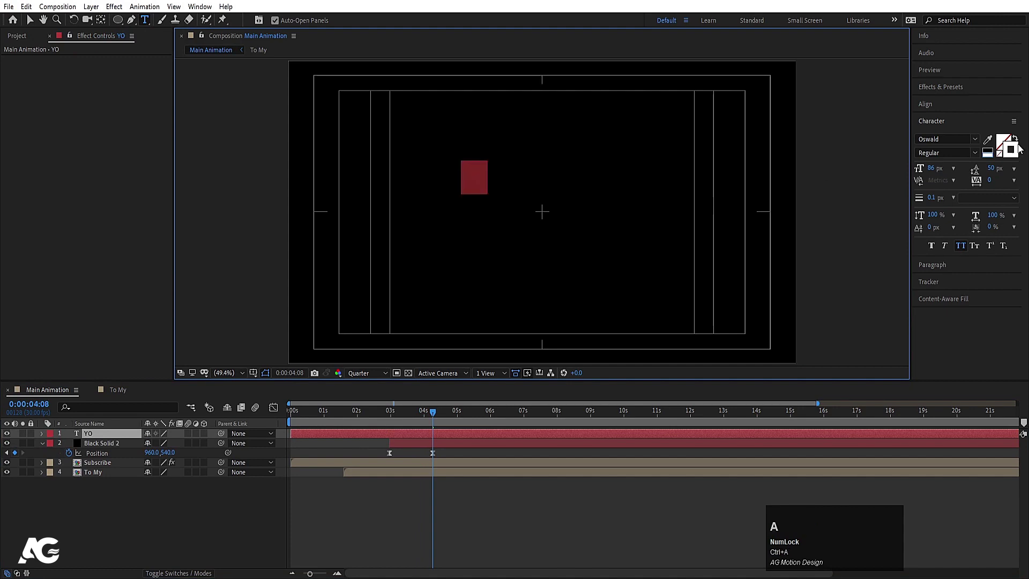
click(1000, 156)
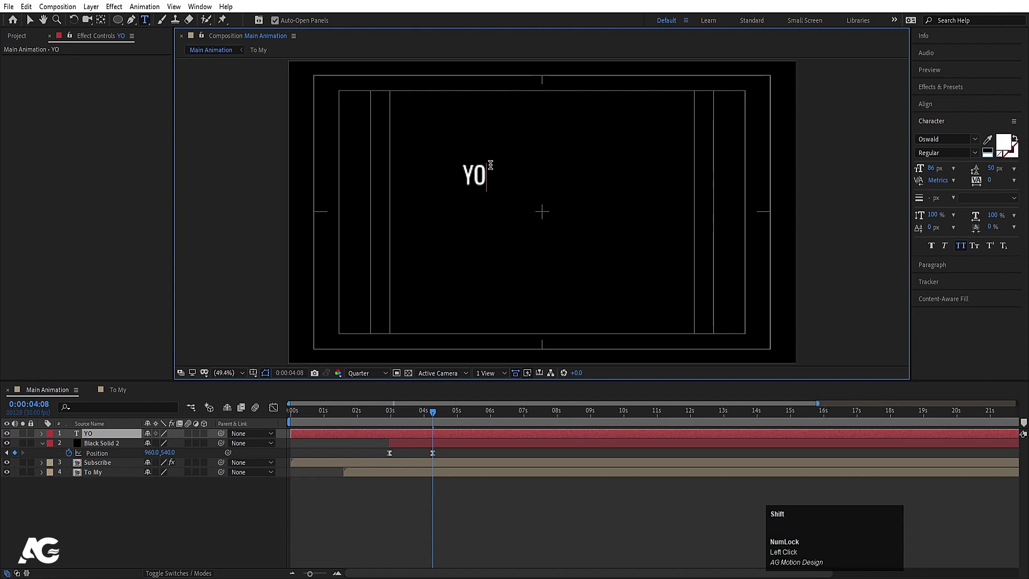
key(Return)
key(shift+a)
key(shift+n)
key(shift+e)
key(shift+l)
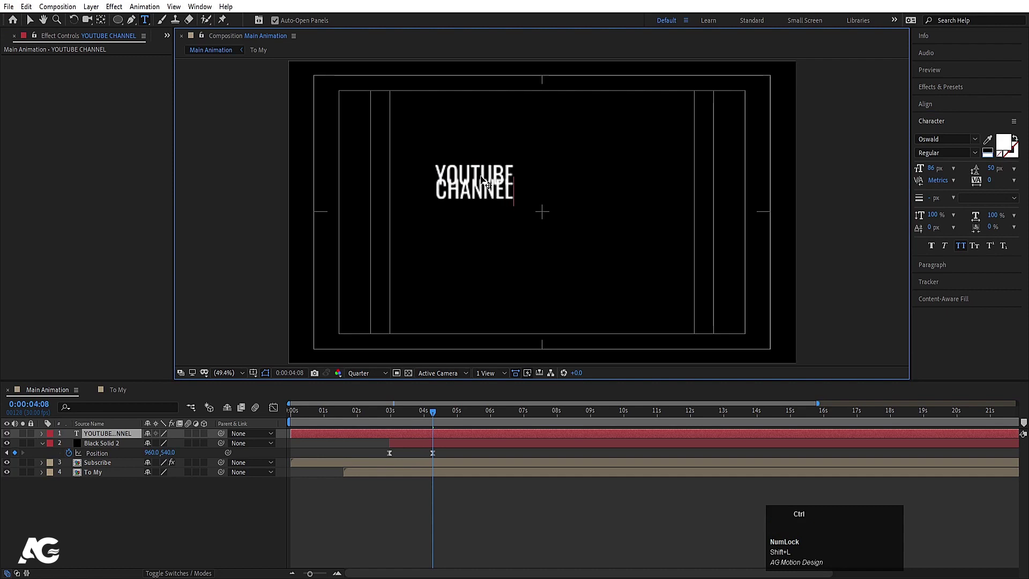
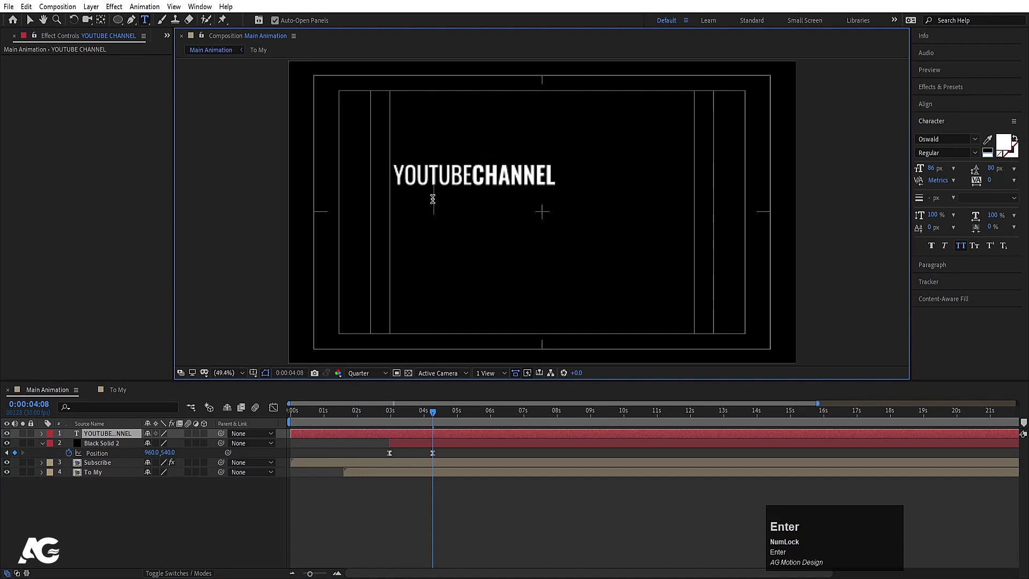
- Centre the YOUTUBE CHANNEL text's anchor and align it to the frame centre
click(116, 440)
key(ctrl+alt+Home)
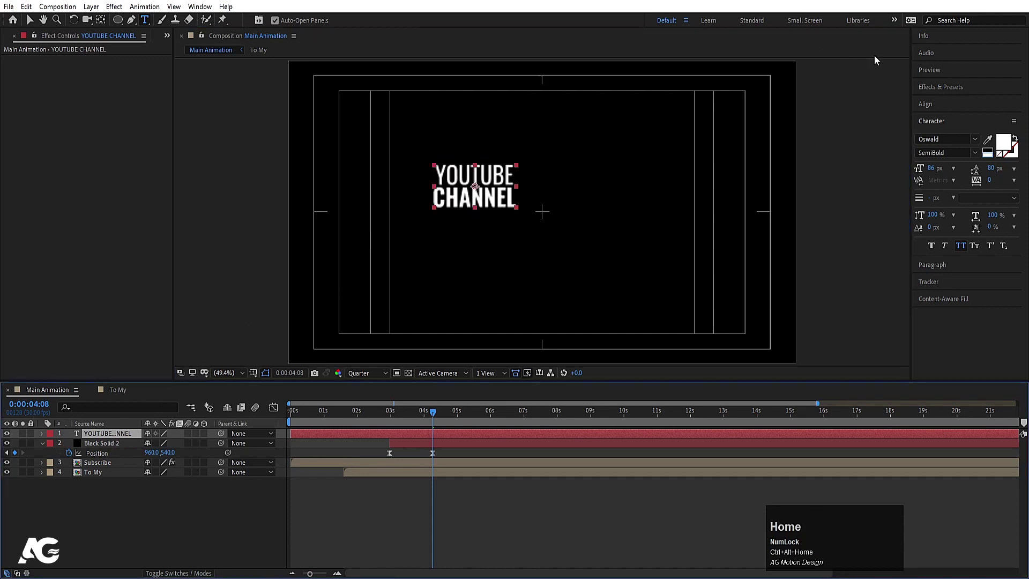
click(928, 106)
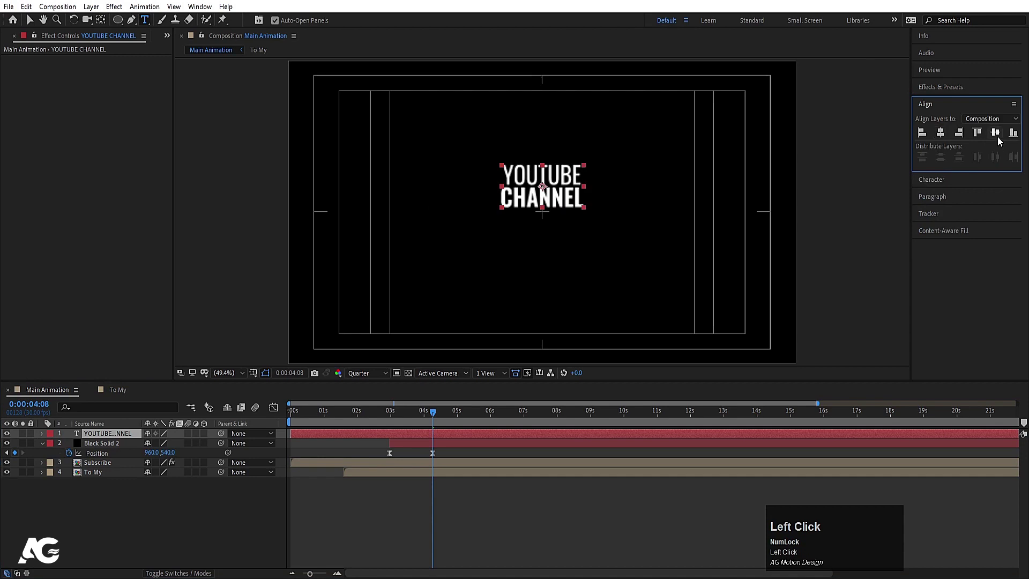
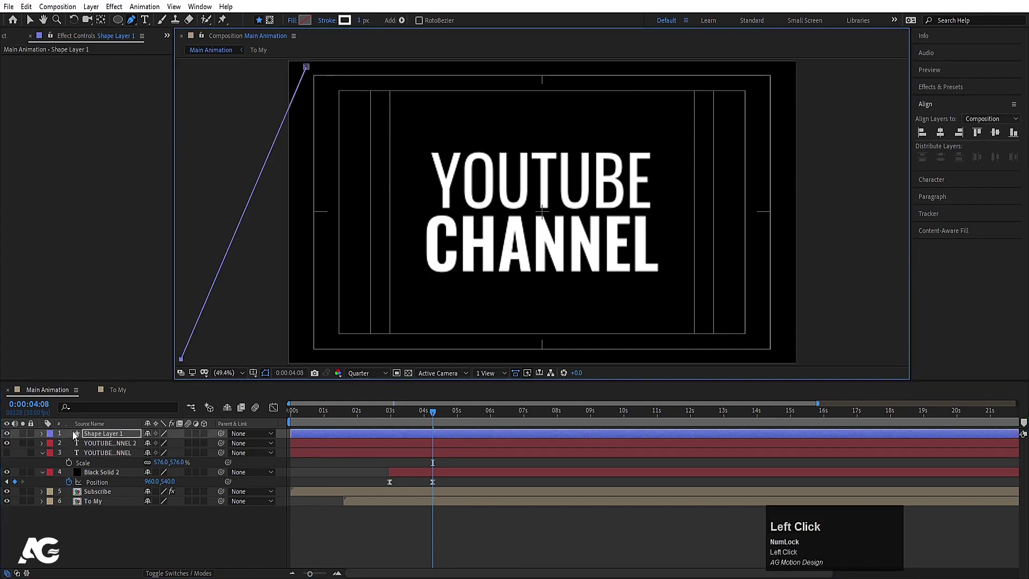
- Repeat the diagonal line shape 300 times to hatch the frame behind the text
click(83, 438)
key(ctrl+alt+Home)
click(159, 561)
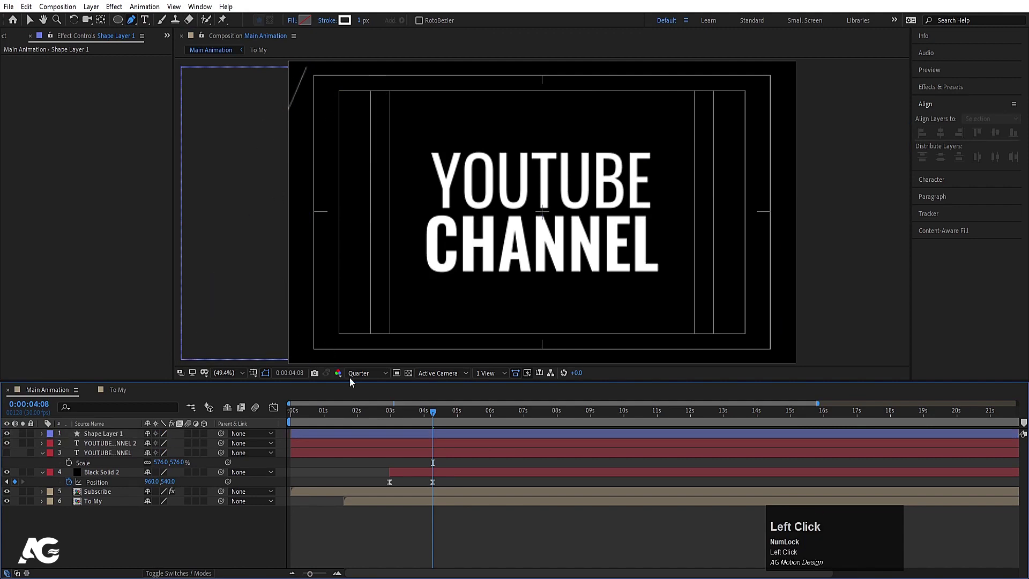
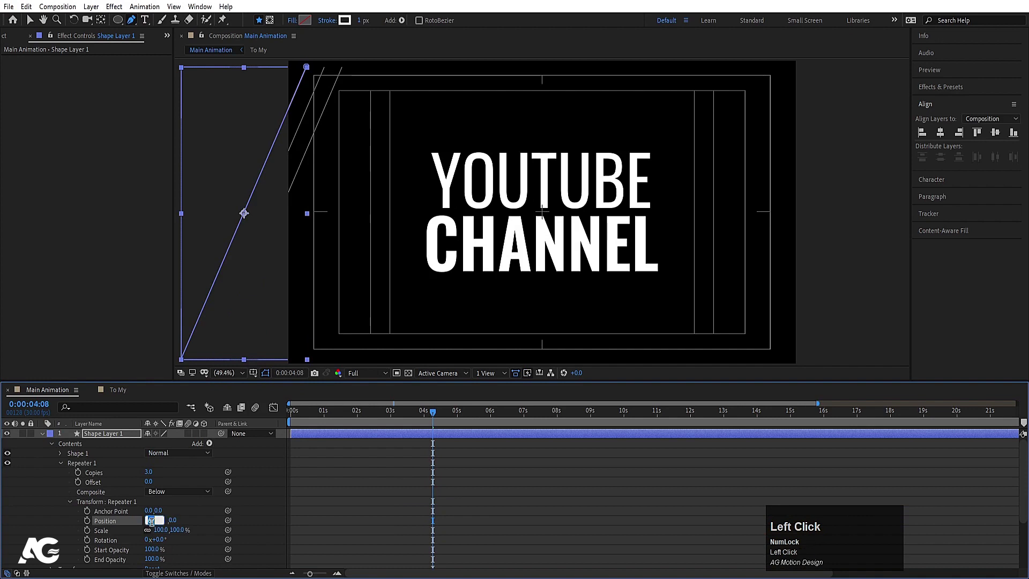
key(Return)
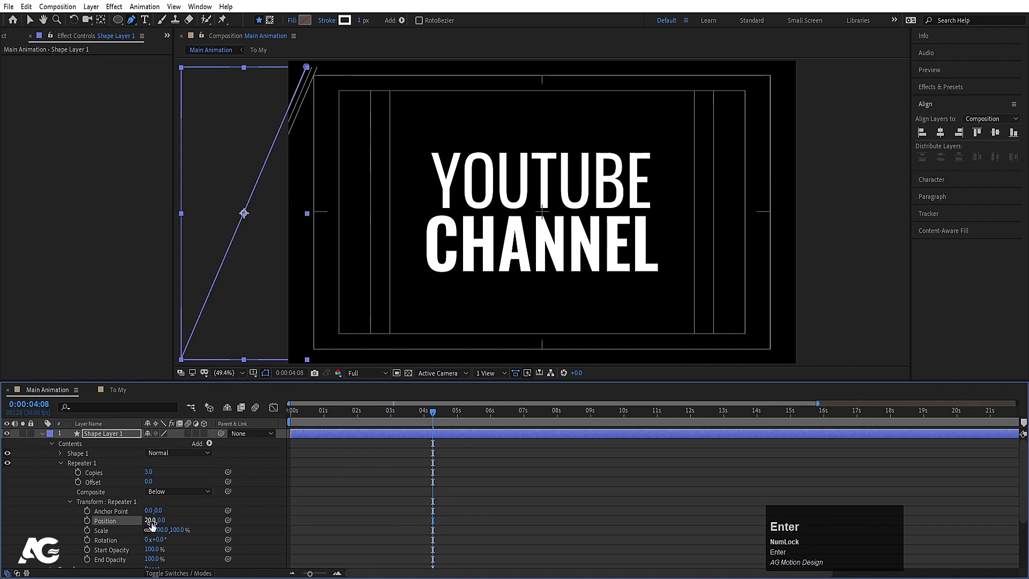
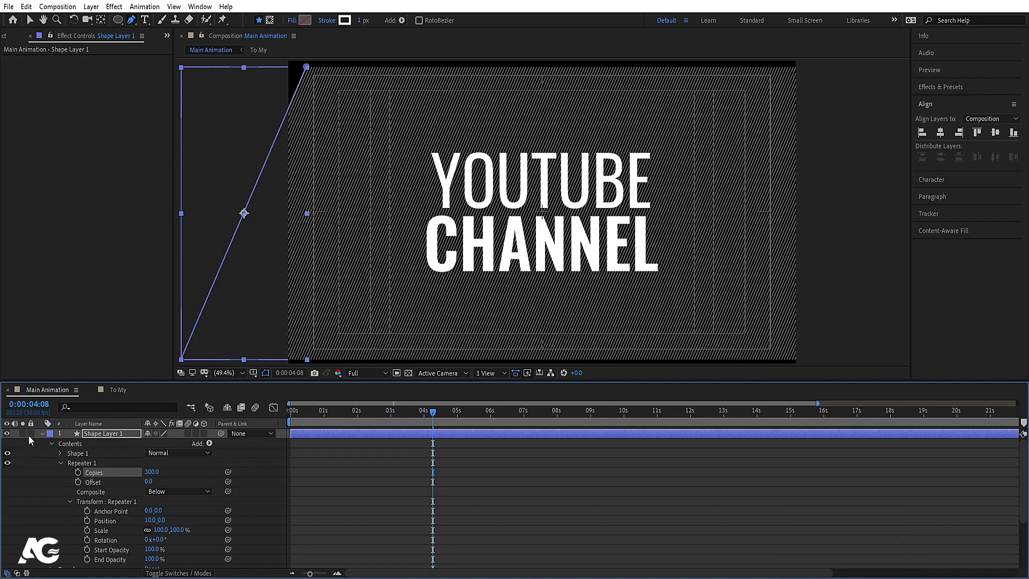
- Place the hatch layer below both titles and thicken the outline text stroke to 4 px
drag(44, 438, 11, 449)
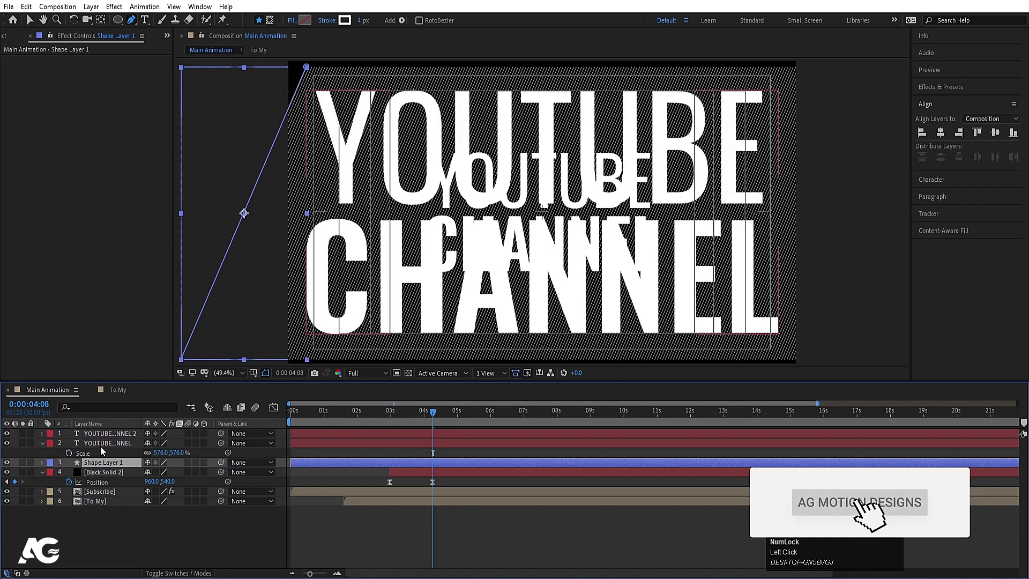
click(102, 467)
key(F4)
click(196, 466)
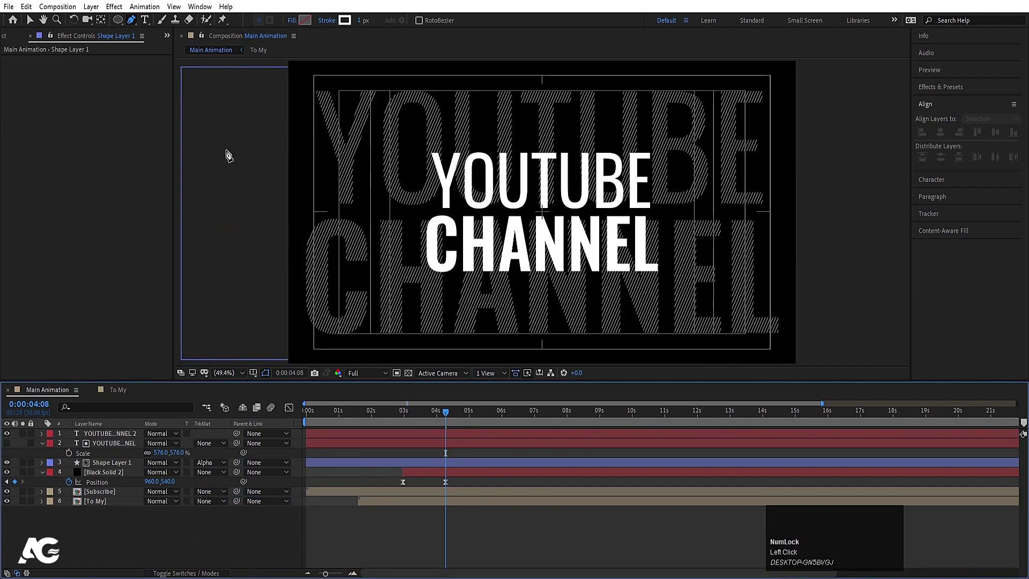
click(109, 446)
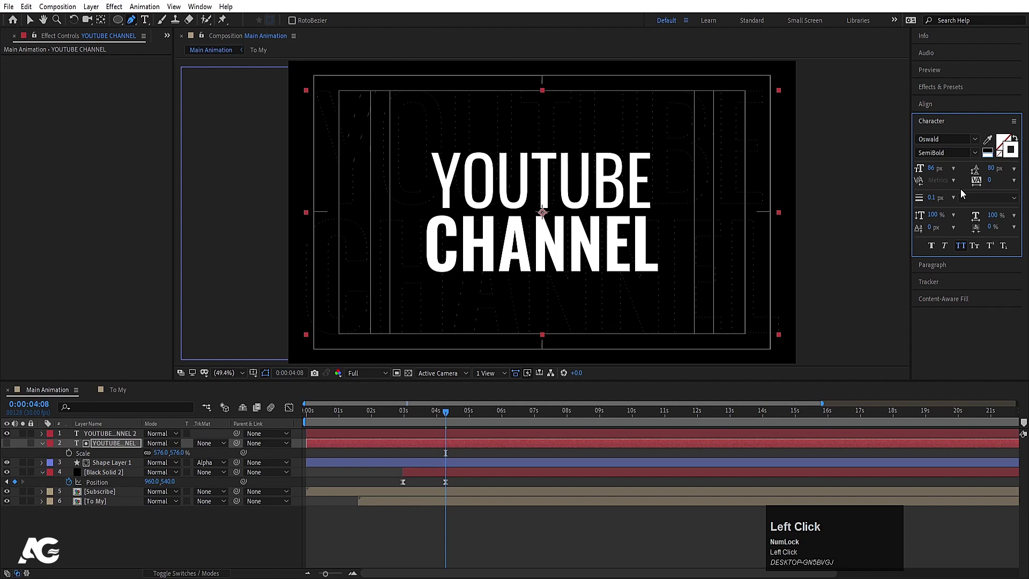
key(Return)
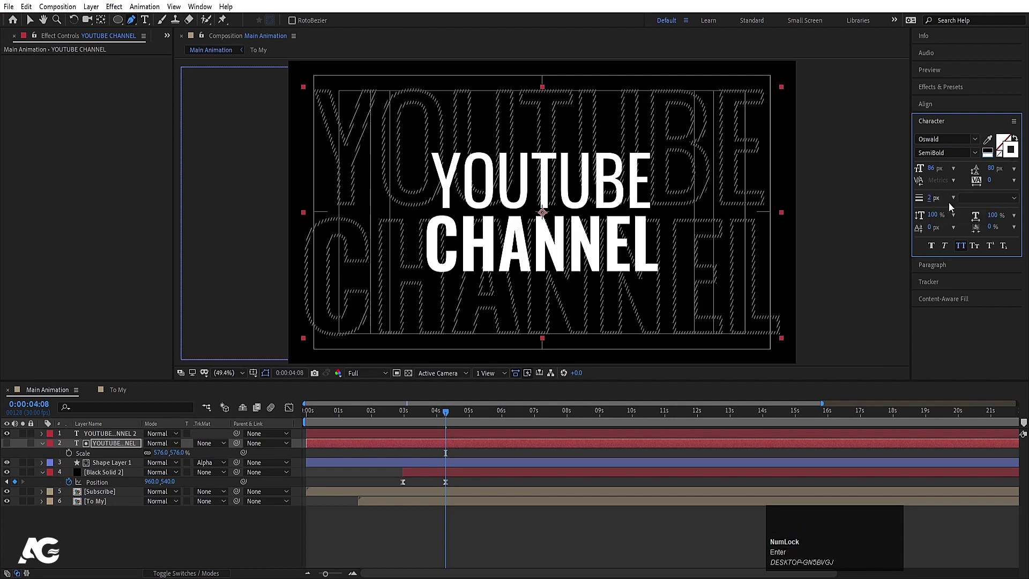
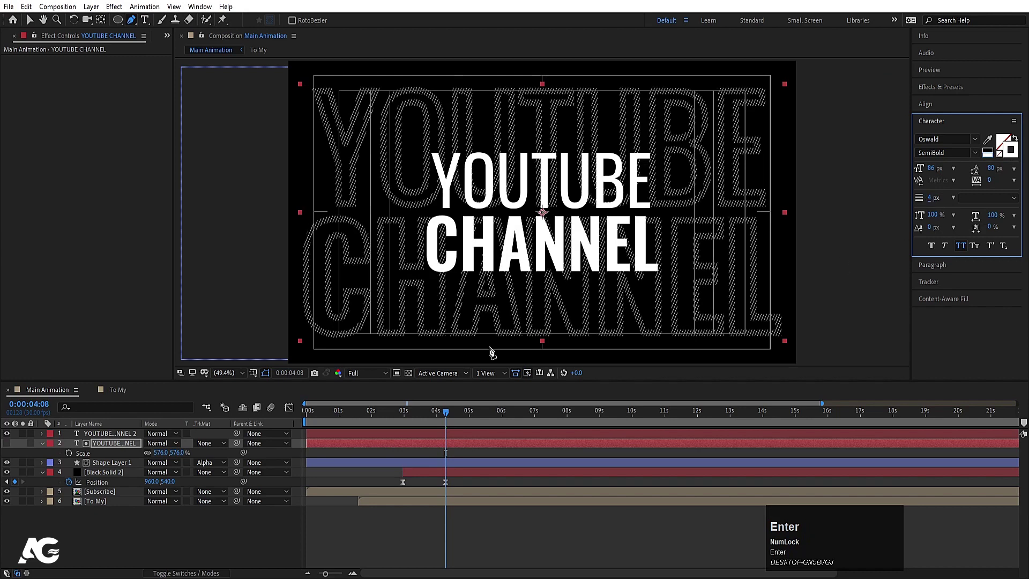
- Set Shape Layer 1 (the hatches) to 50% opacity and select both YOUTUBE CHANNEL text layers
click(104, 469)
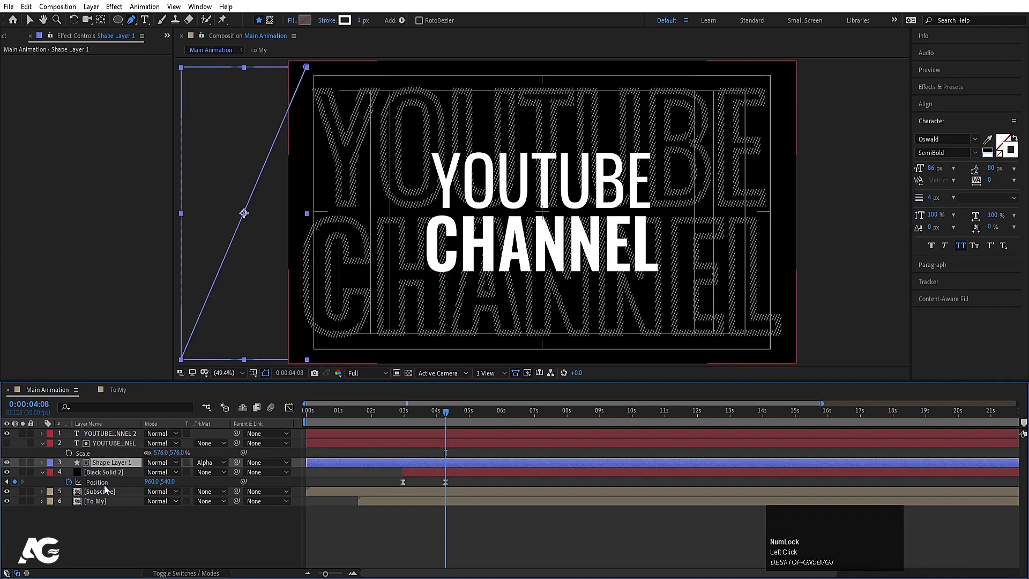
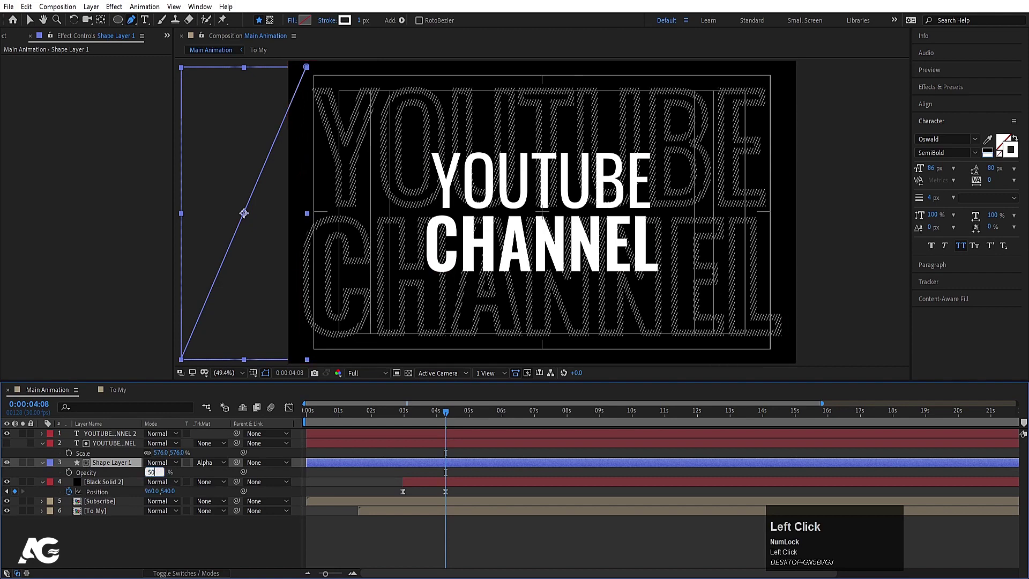
key(Return)
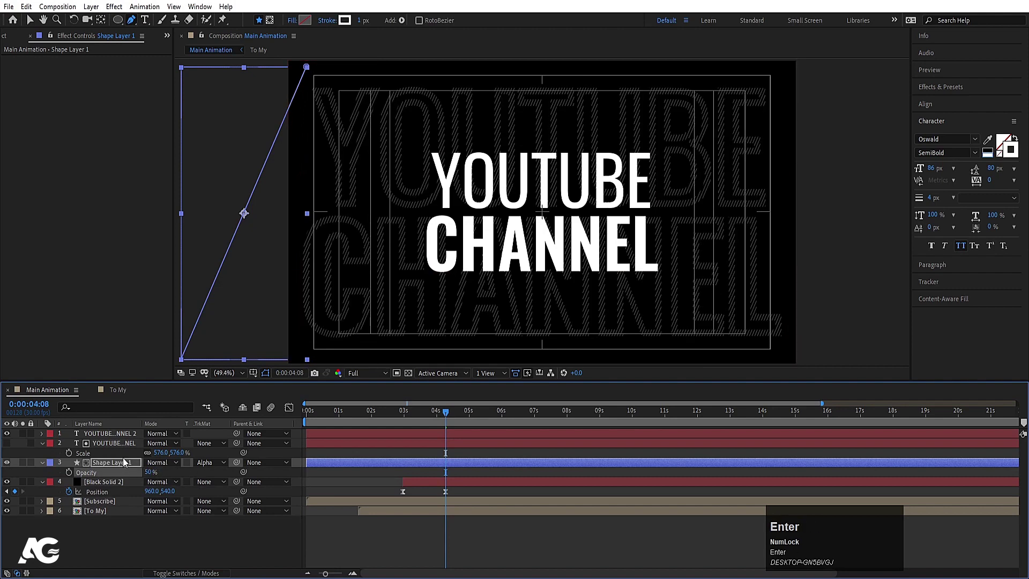
click(108, 443)
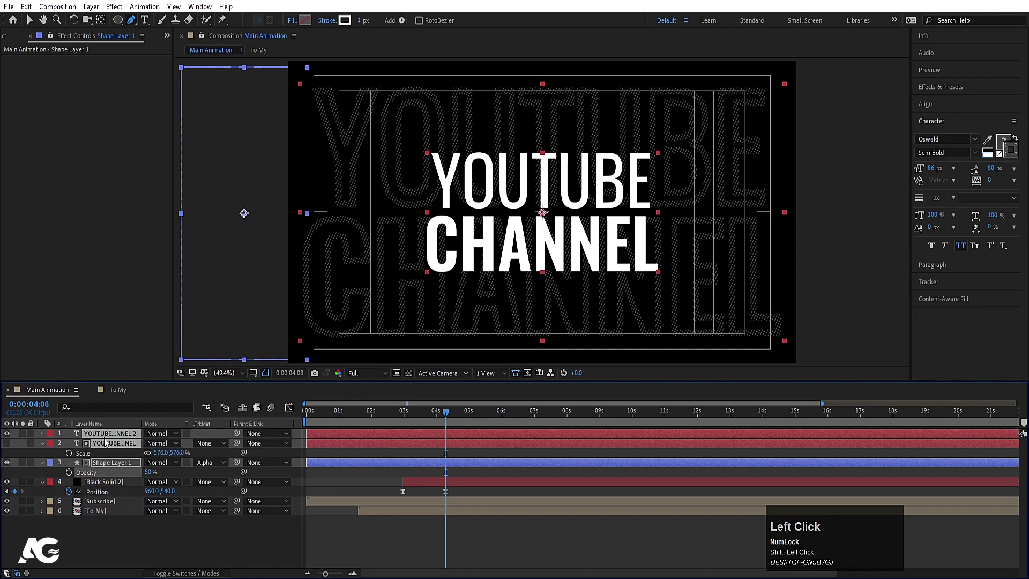
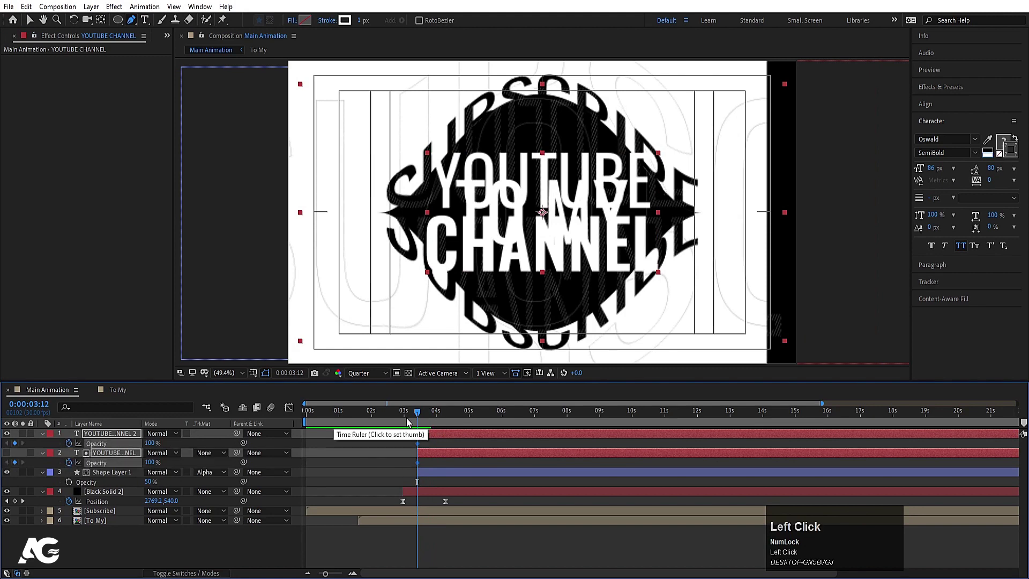
- Add Position and Opacity end keyframes at 5:00 and start keyframes at 3:12 on both text layers
key(u)
click(473, 416)
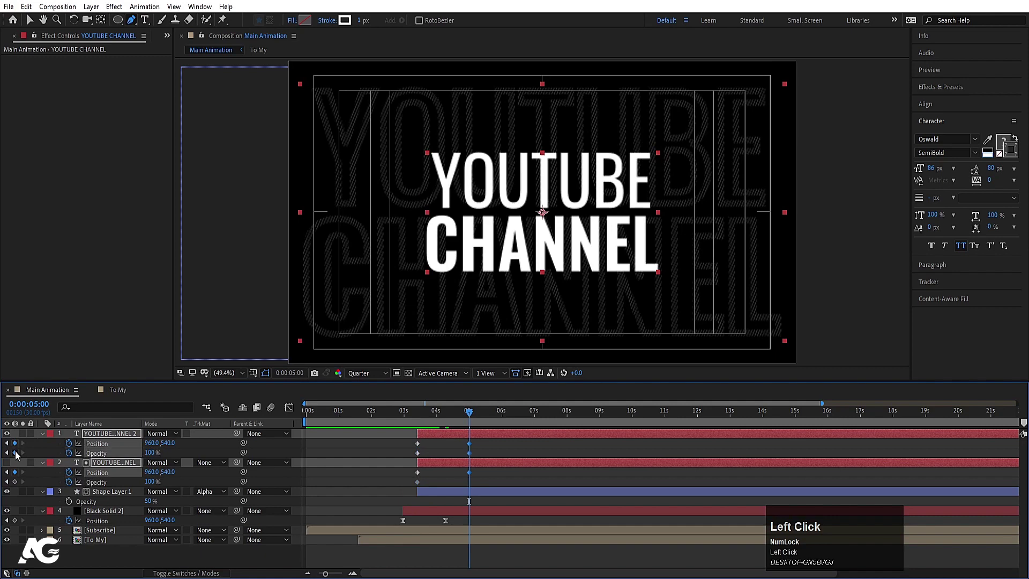
key(j)
key(j)
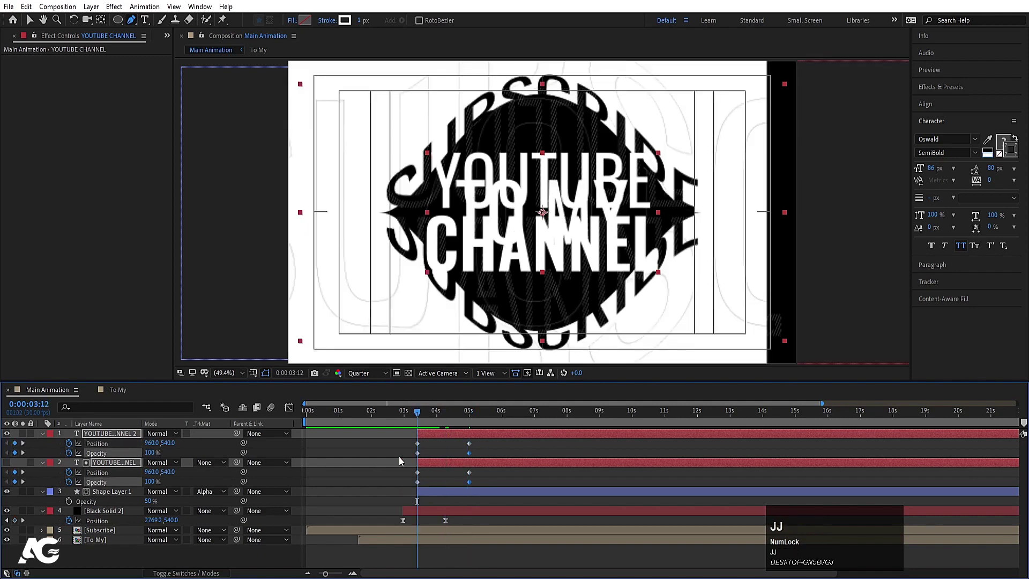
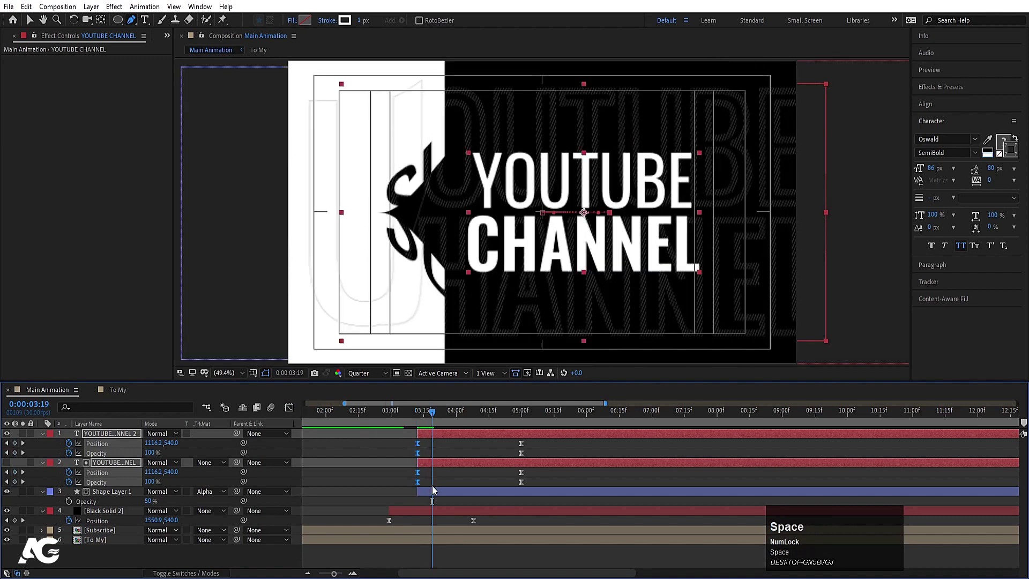
- Set both text layers' start Position X to 1214 and the white title's start Opacity to 0%
click(436, 495)
key([)
click(444, 478)
key(space)
click(454, 439)
key([)
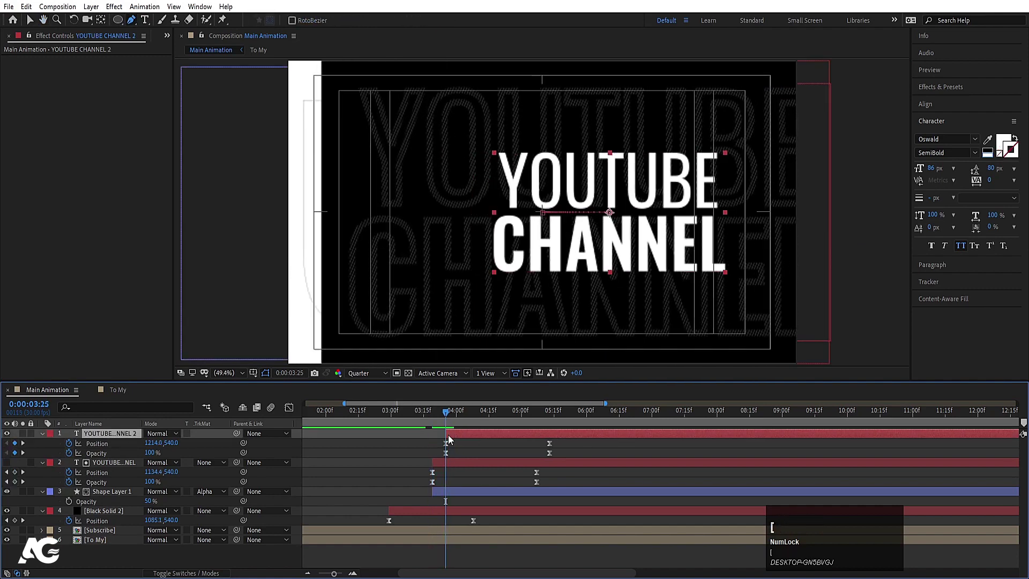
key(Return)
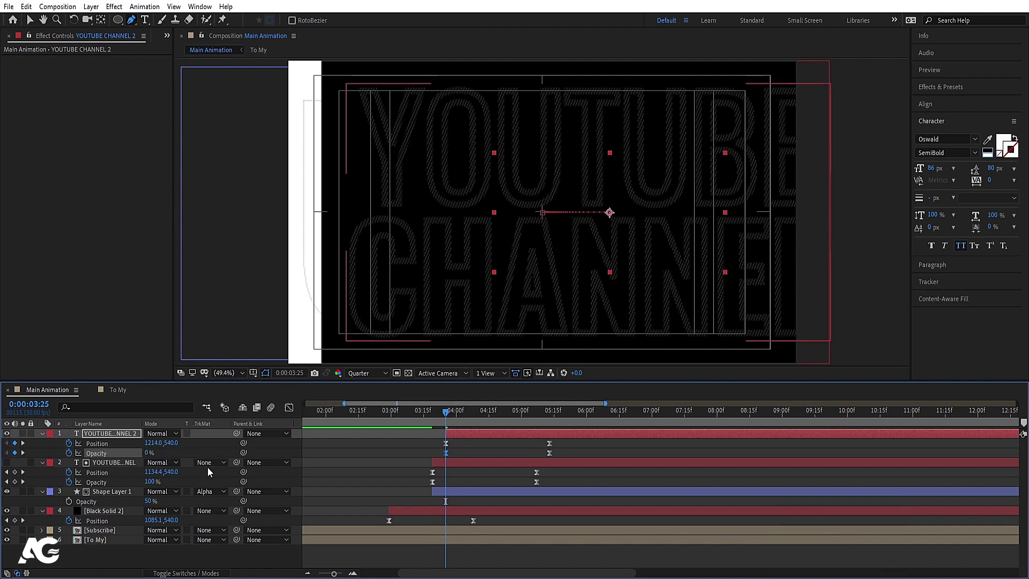
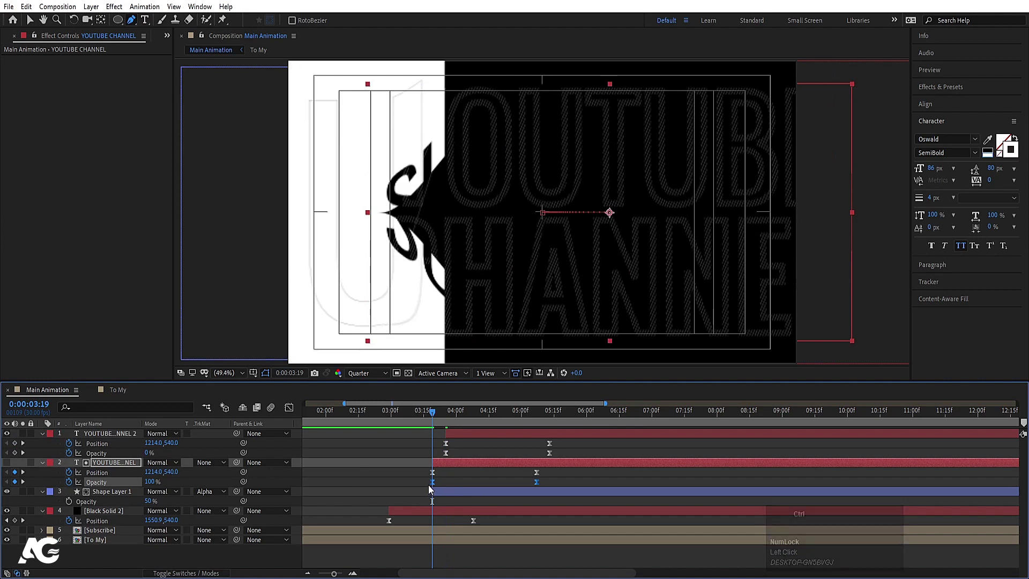
key(ctrl+c)
- Keyframe Shape Layer 1 Opacity from 0% up to 50% and preview the fade
click(442, 496)
key(ctrl+v)
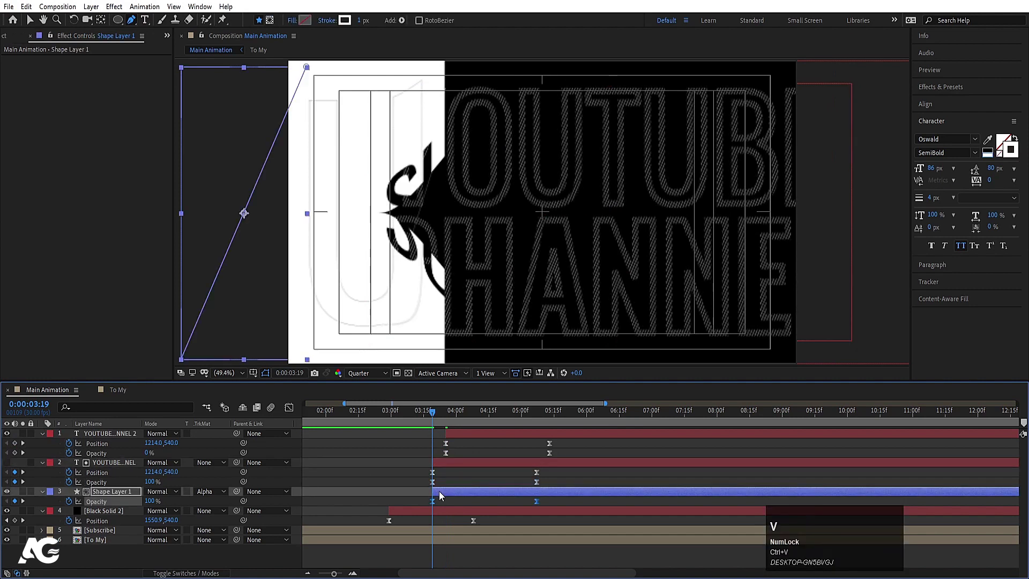
click(450, 499)
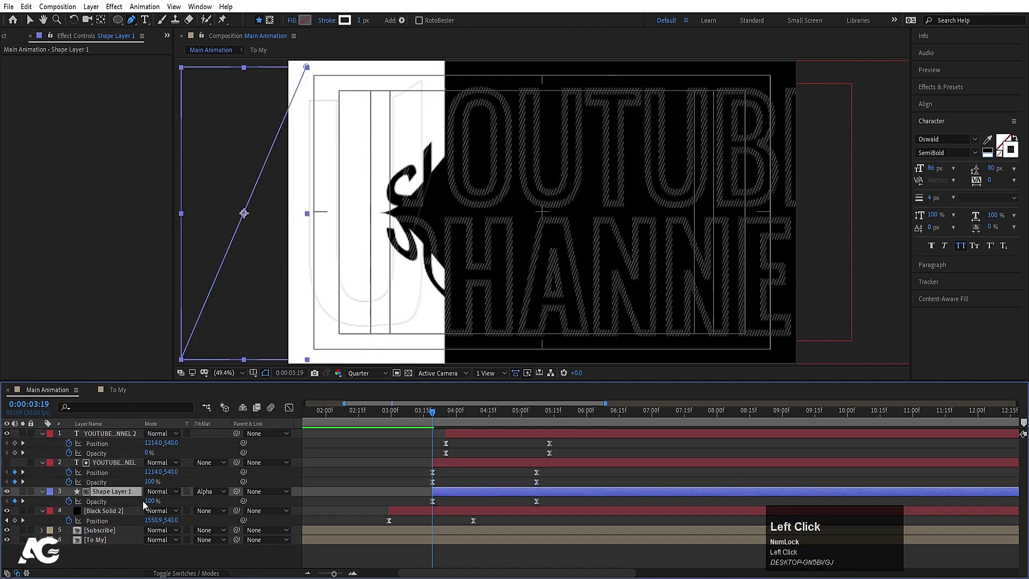
key(Return)
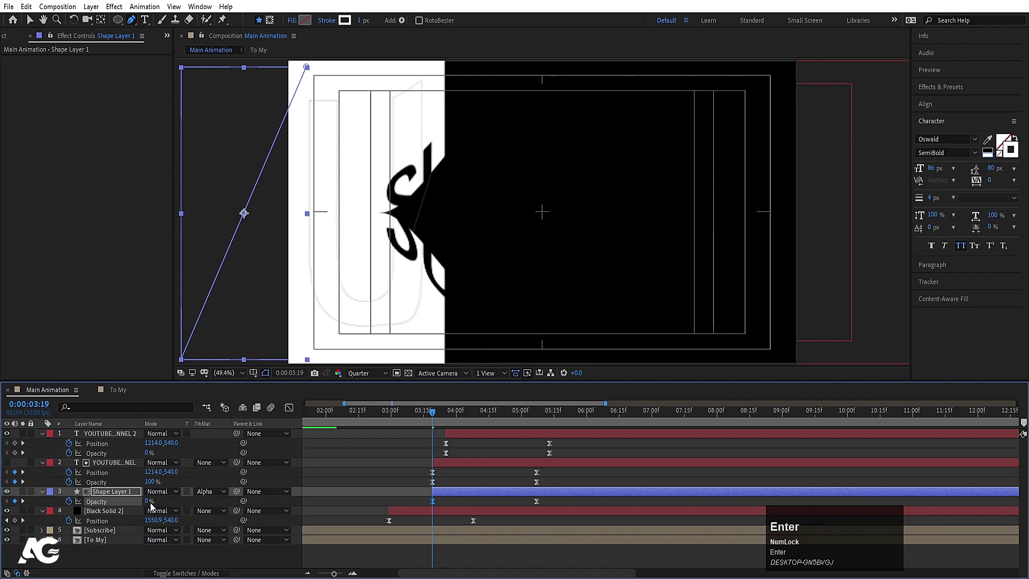
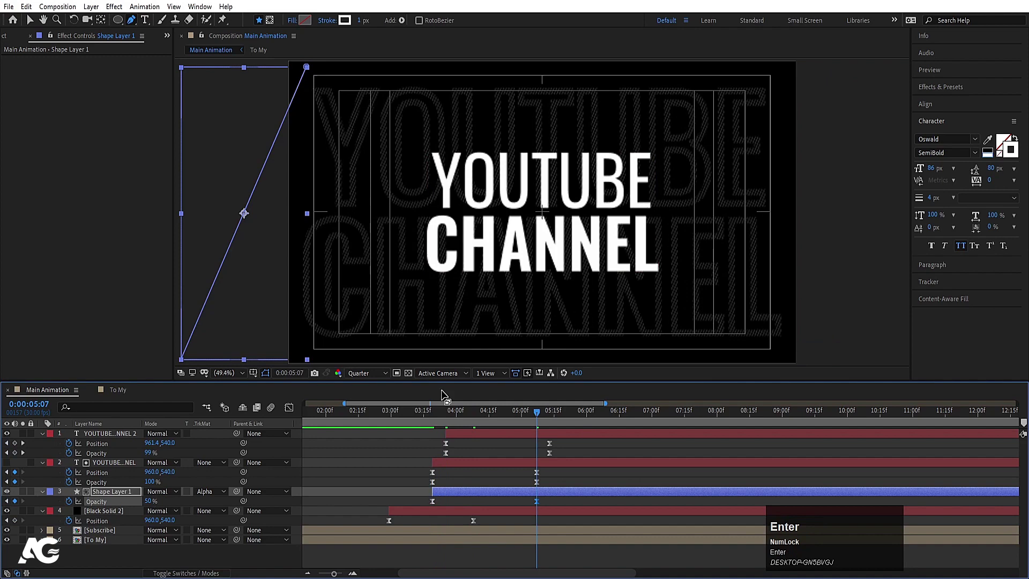
click(439, 420)
key(space)
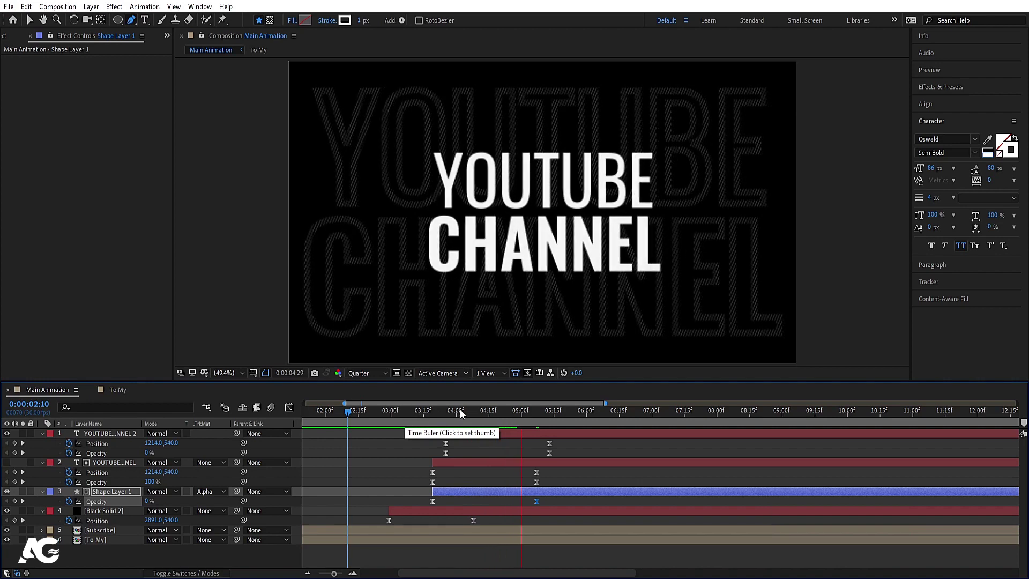
- Preview the animation and return to 3:19 when the solid arrives
key(space)
click(408, 418)
key(space)
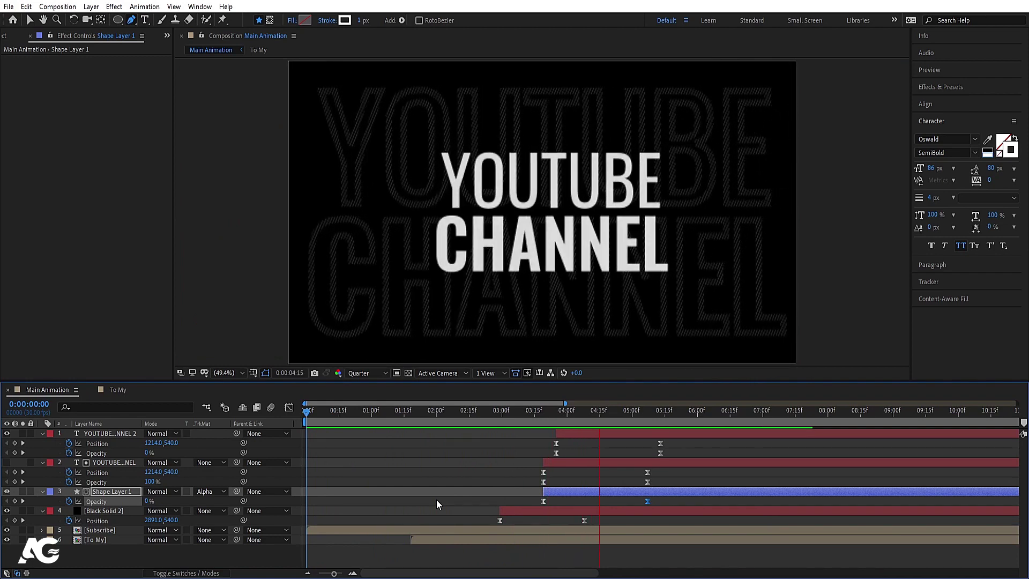
key(space)
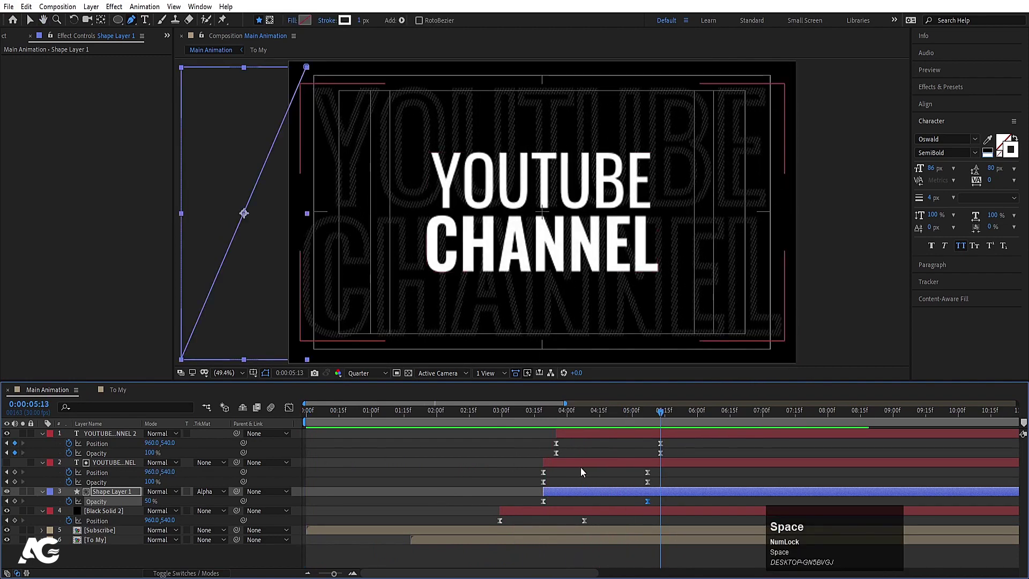
click(93, 493)
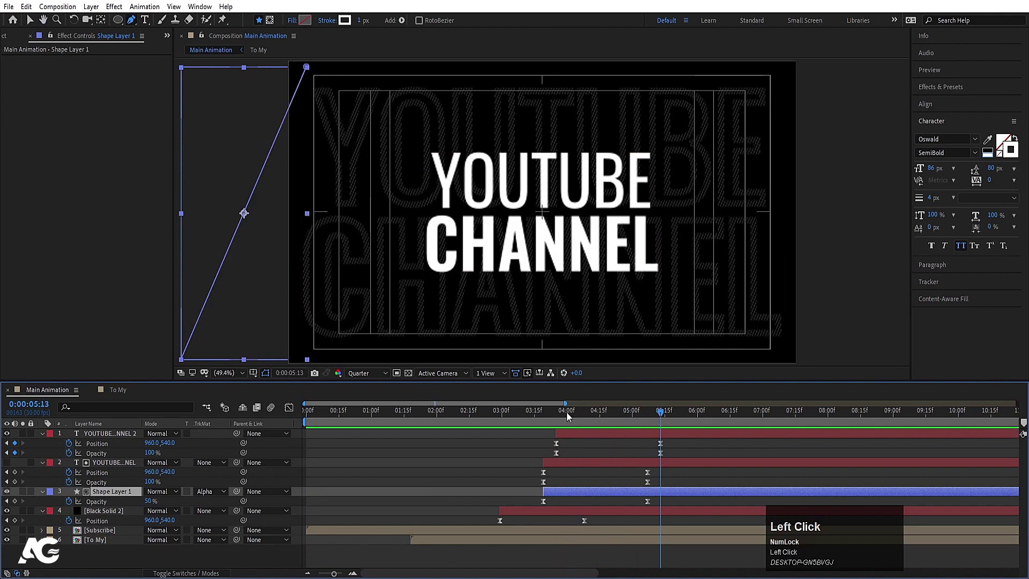
drag(557, 419, 546, 416)
- Add Position keyframes on Shape Layer 1 so the hatch lines drift sideways, then preview
key(p)
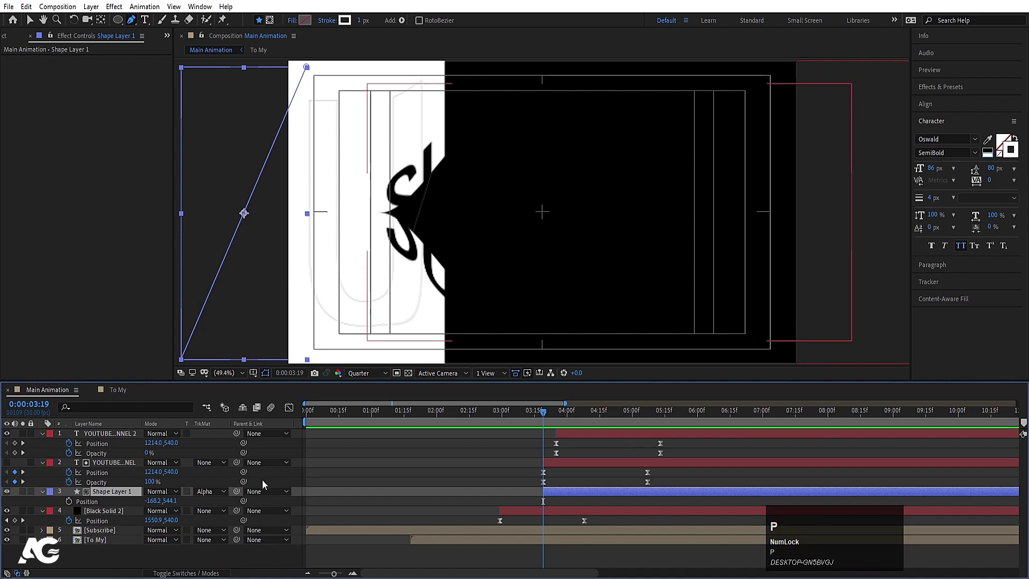
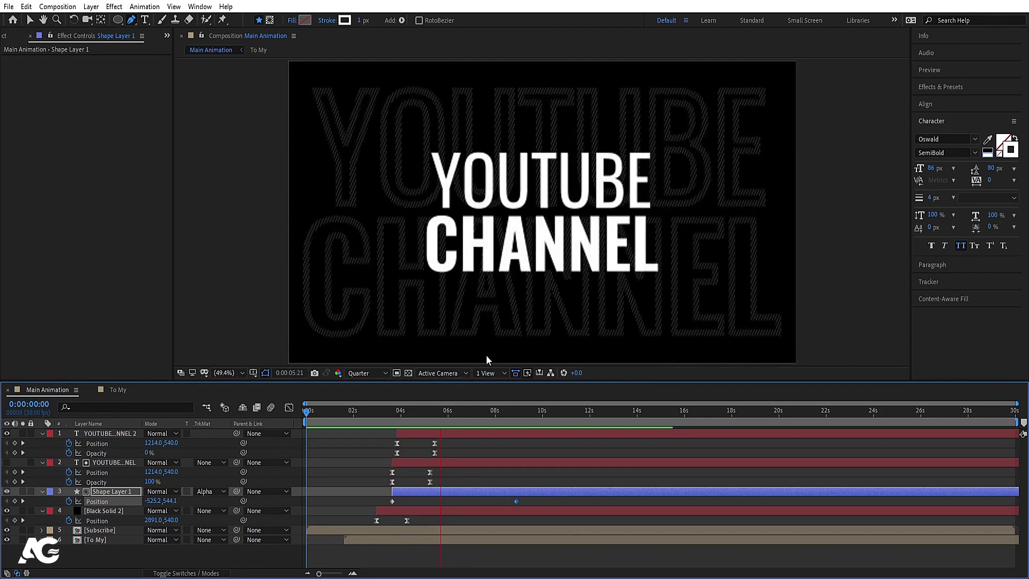
key(space)
key(n)
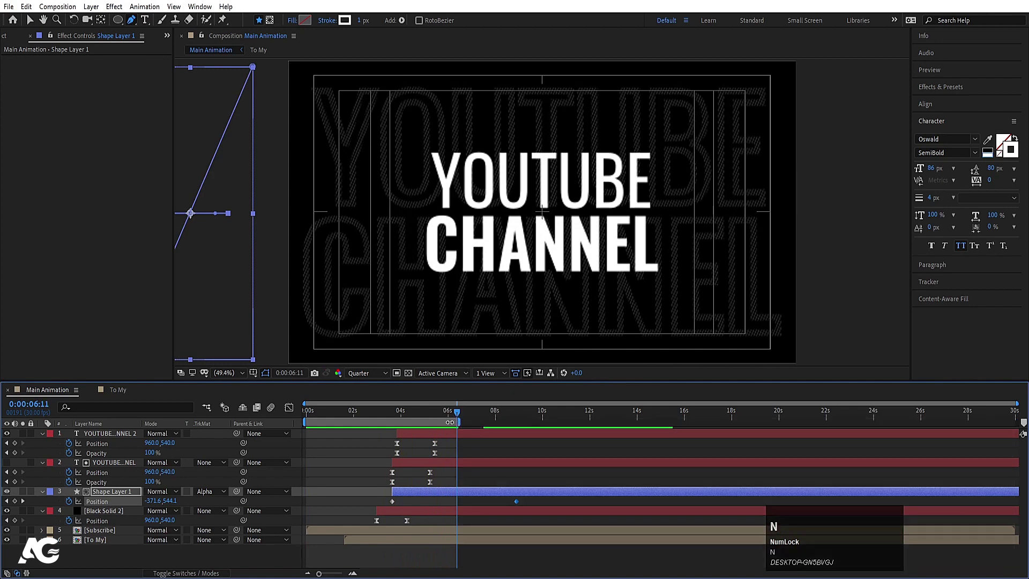
key(space)
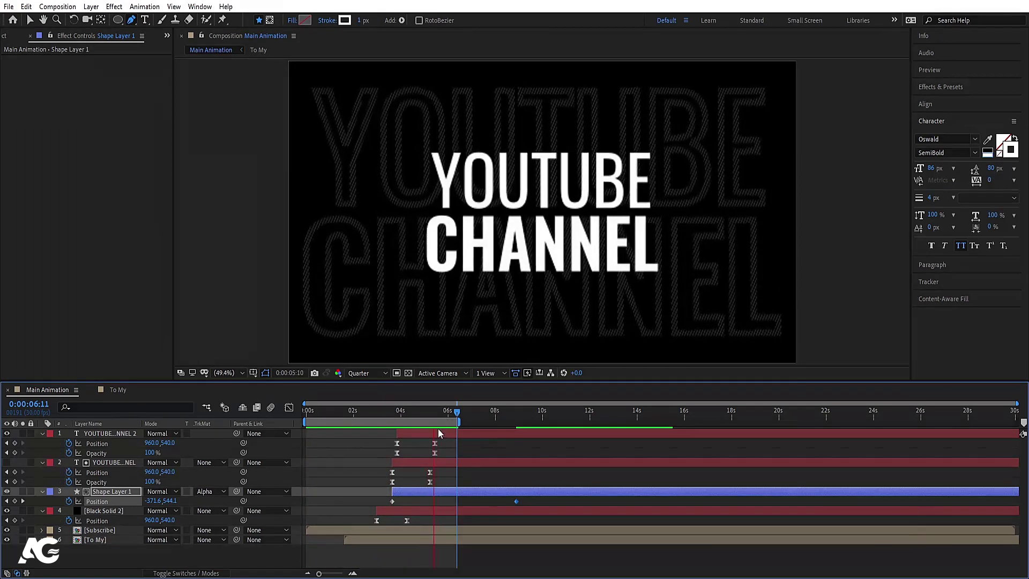
key(space)
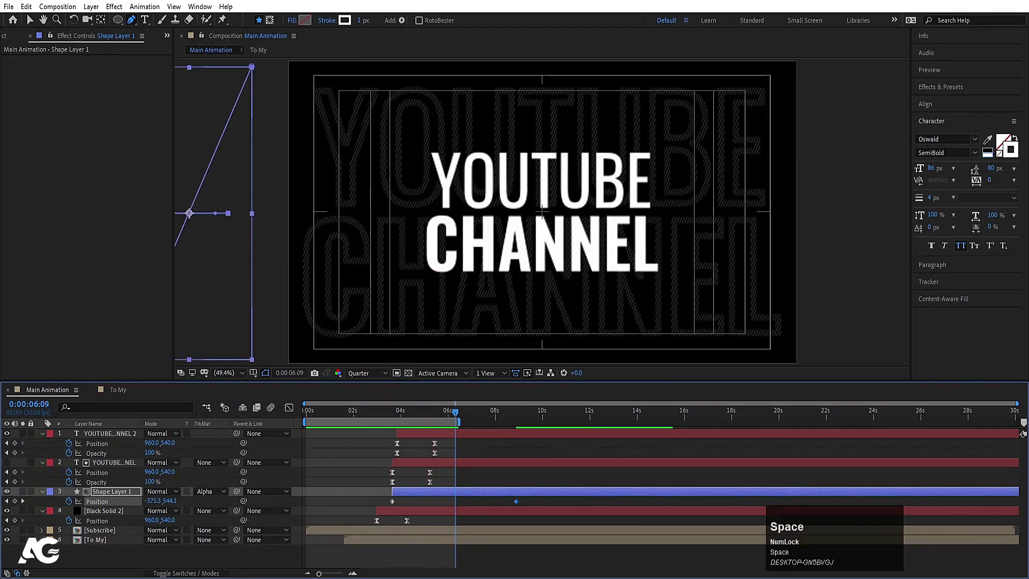